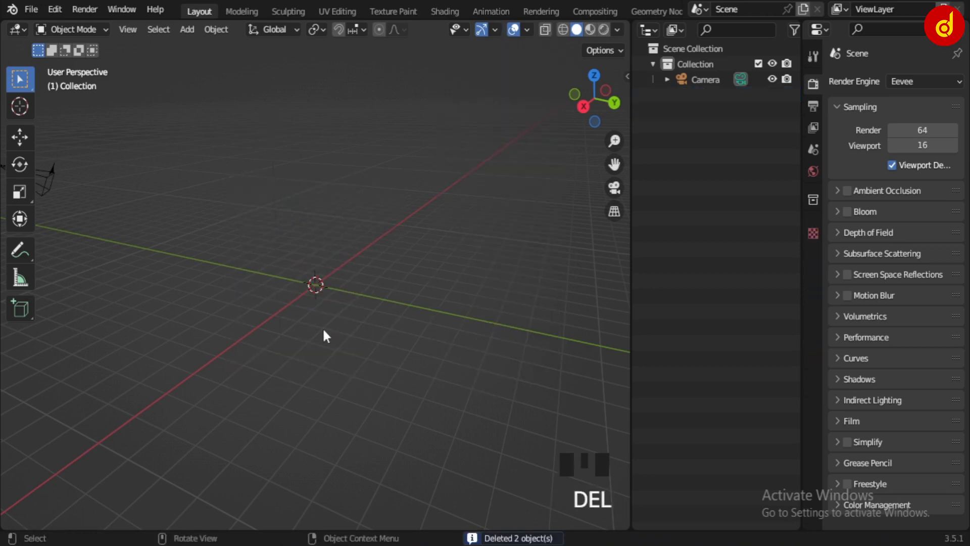
Add a torus mesh at the scene origin for the first wheel.
key("shift+a")
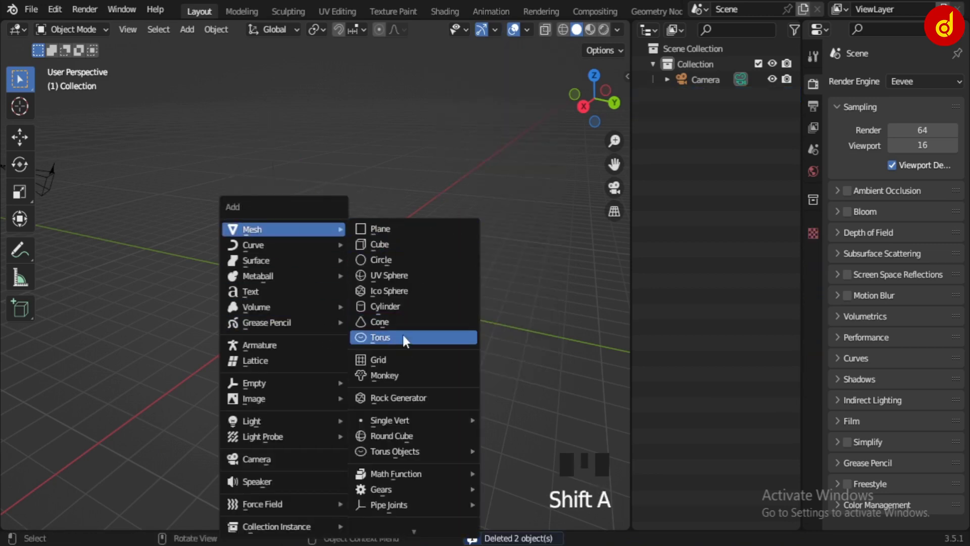
key("KP_Decimal")
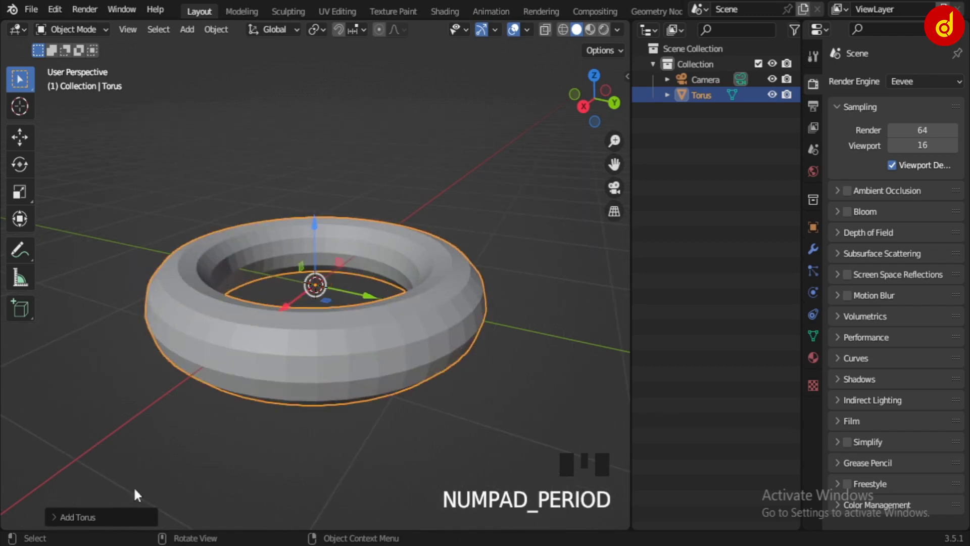
left_click_drag(108, 525, 466, 387)
left_click(480, 388)
left_click(400, 356)
Rotate the torus 90° about X in front view so the wheel stands upright.
key("KP_1")
key("r")
key("r")
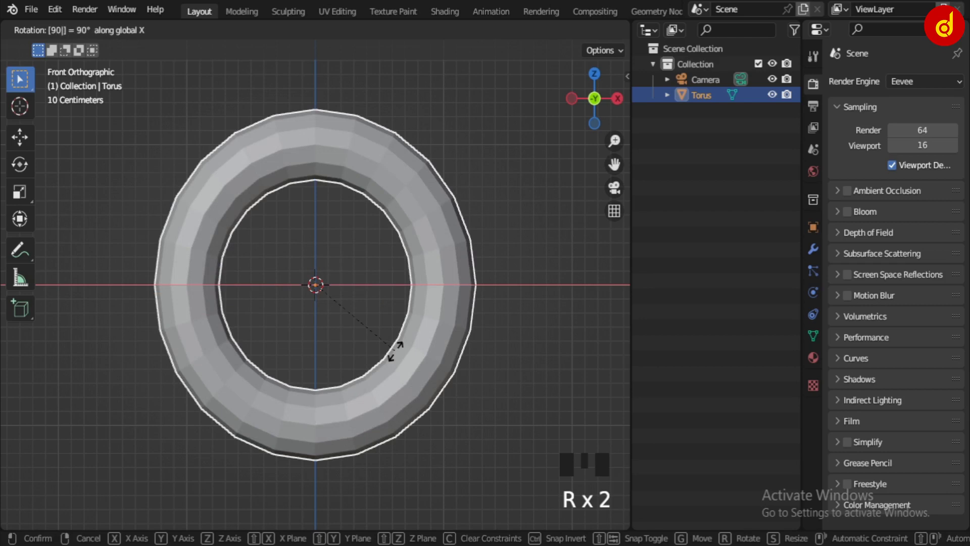
scroll("down", 3)
left_click(432, 372)
scroll("down", 3)
scroll("up", 3)
left_click_drag(342, 365, 415, 392)
scroll("up", 3)
left_click_drag(380, 319, 374, 337)
Add a second torus and turn it 90° about Z to stand perpendicular to the wheel.
key("shift+a")
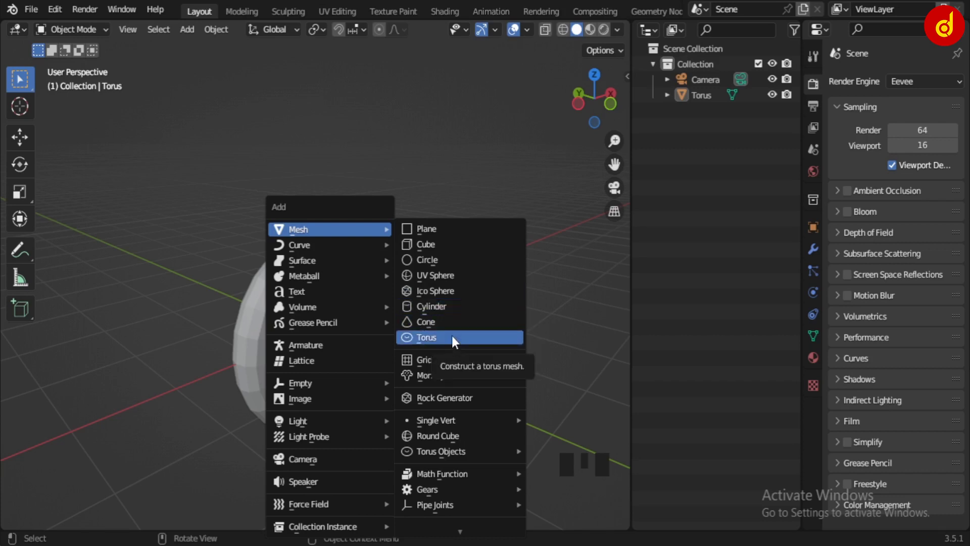
left_click_drag(394, 389, 380, 394)
key("KP_3")
key("KP_1")
left_click_drag(462, 446, 454, 433)
left_click(361, 332)
Raise the second torus about 1.67 m along Z above the wheel.
key("r")
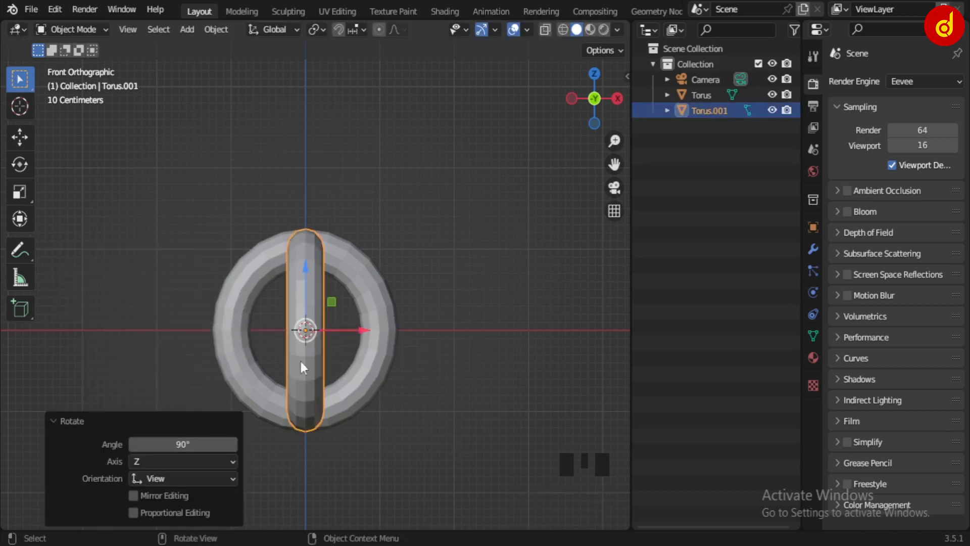
left_click_drag(382, 380, 447, 386)
left_click_drag(447, 386, 430, 373)
left_click(406, 332)
left_click_drag(322, 267, 333, 118)
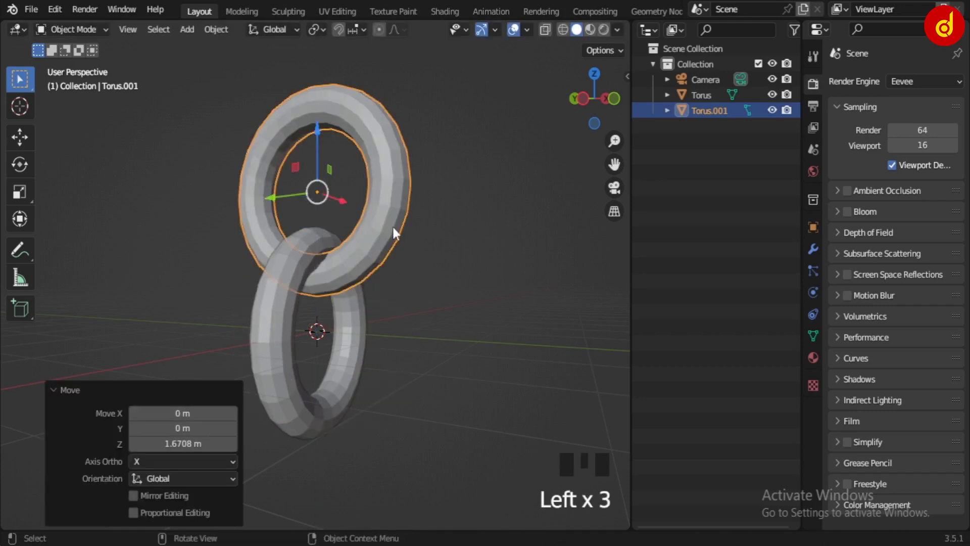
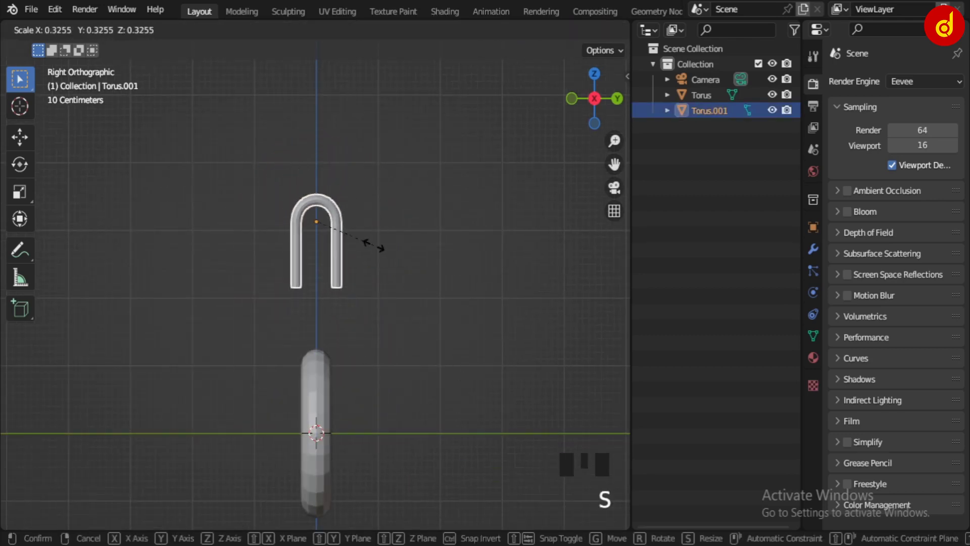
Scale Torus.001 down and lower it toward the wheel as the fork arch.
scroll("up", 3)
left_click(319, 123)
left_click_drag(442, 400, 406, 393)
scroll("up", 3)
key("s")
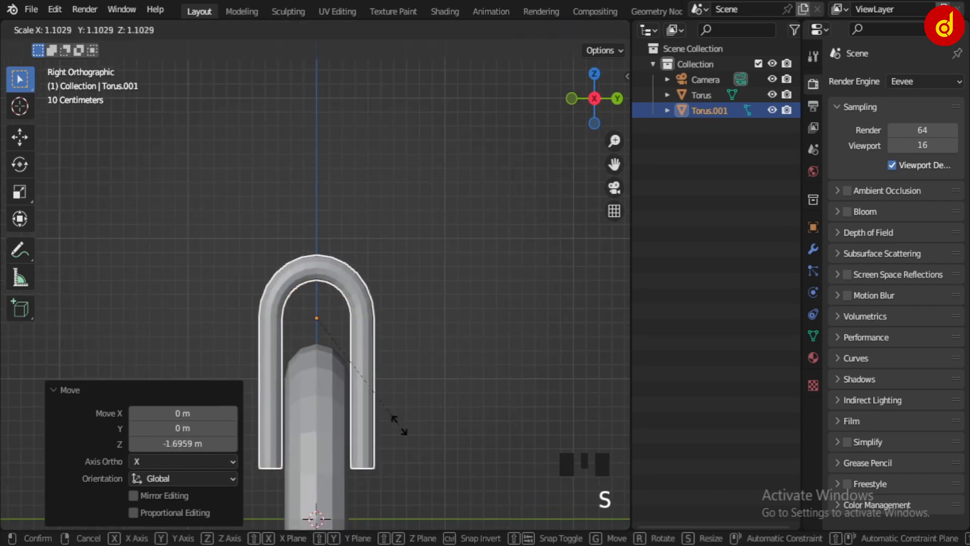
left_click(317, 256)
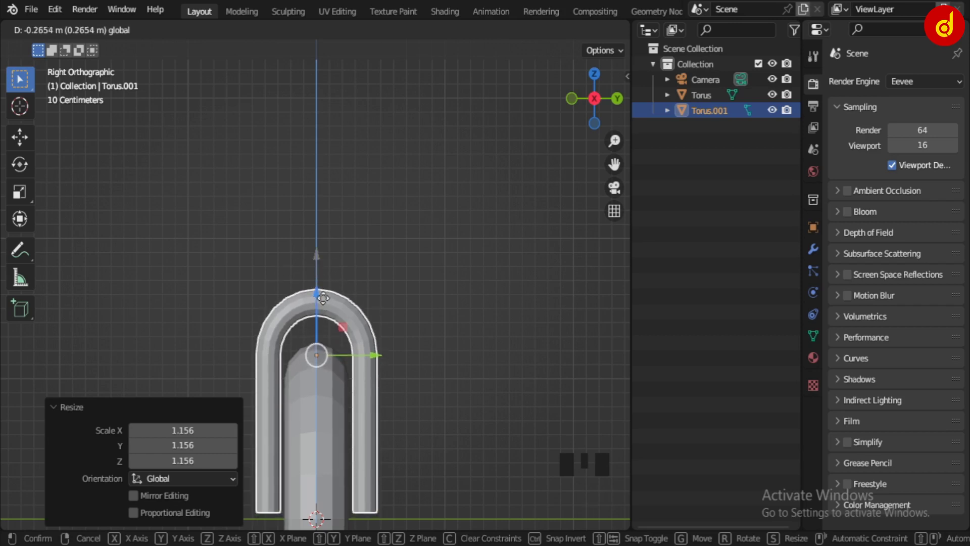
left_click(456, 345)
scroll("down", 3)
left_click_drag(408, 356, 370, 348)
In Edit Mode delete the ring's lower half and extrude the ends straight down along Z to the wheel centre.
key("KP_1")
left_click_drag(353, 338, 357, 269)
scroll("up", 3)
left_click_drag(332, 313, 302, 274)
left_click(302, 274)
key("Tab")
key("KP_3")
left_click(325, 323)
key("z")
key("alt+z")
scroll("down", 3)
left_click(586, 35)
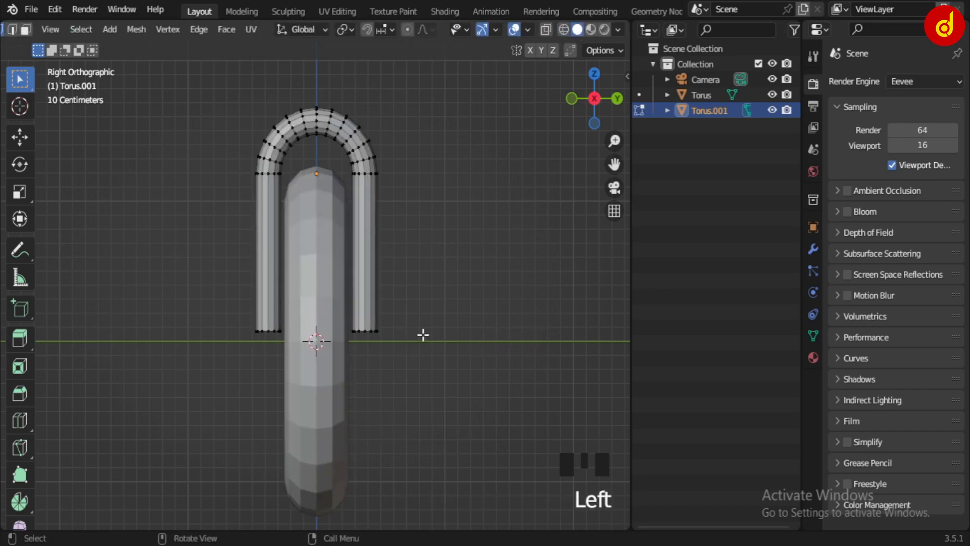
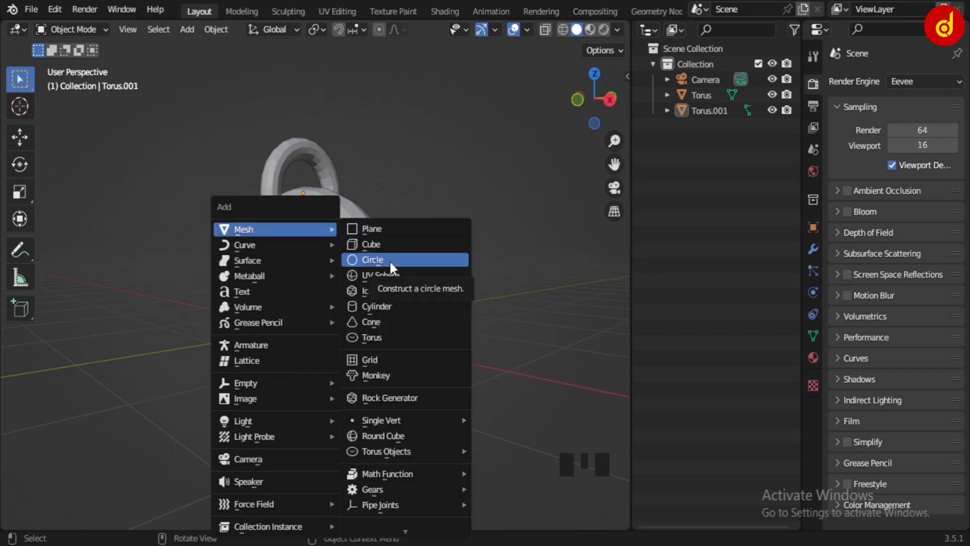
Add a circle mesh at the wheel centre and reduce it to 8 vertices.
left_click(165, 254)
left_click(305, 361)
key("Delete")
key("shift+a")
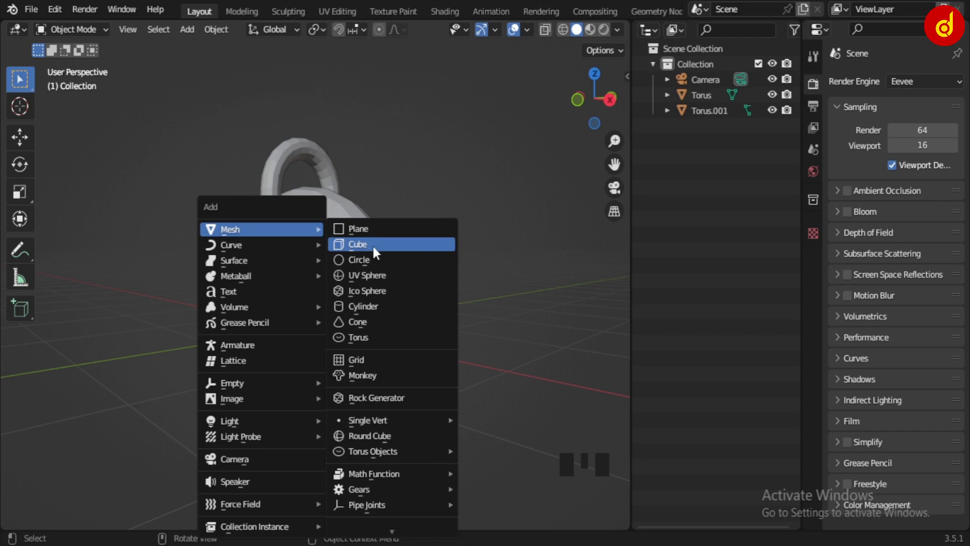
key("Delete")
key("shift+a")
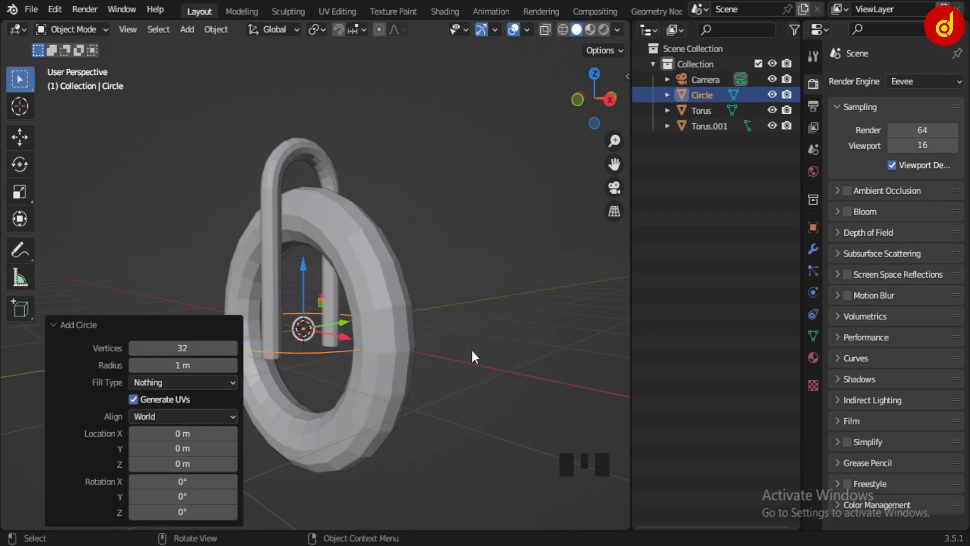
key("KP_3")
key("KP_1")
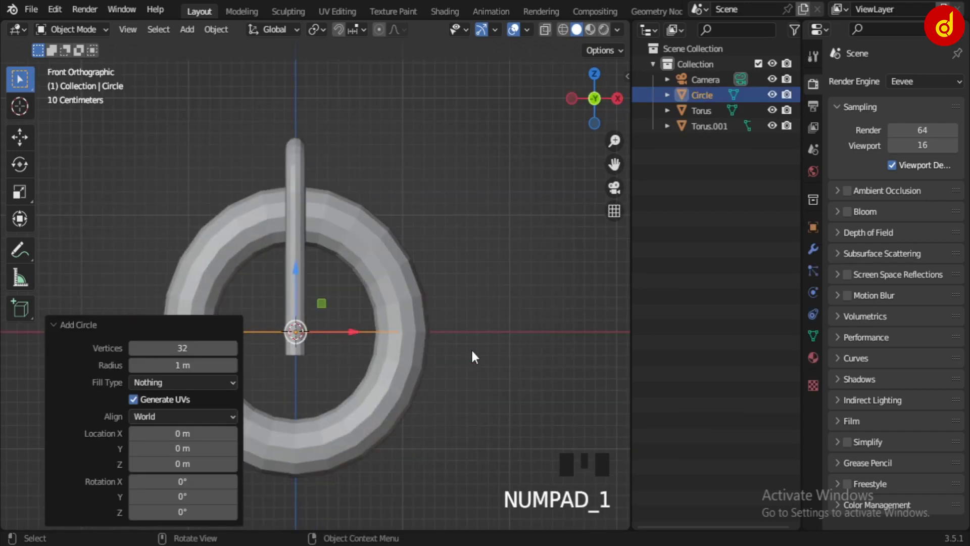
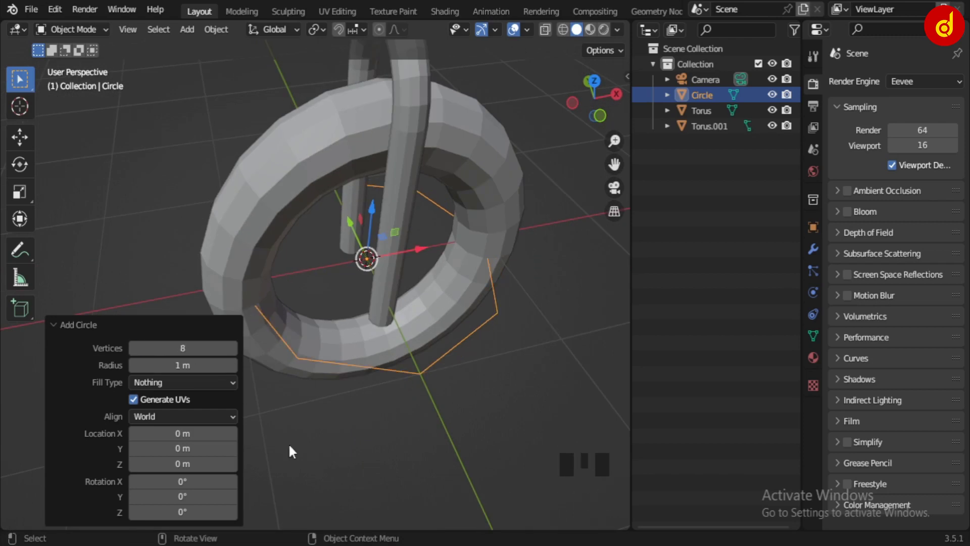
left_click_drag(508, 421, 483, 376)
left_click(471, 341)
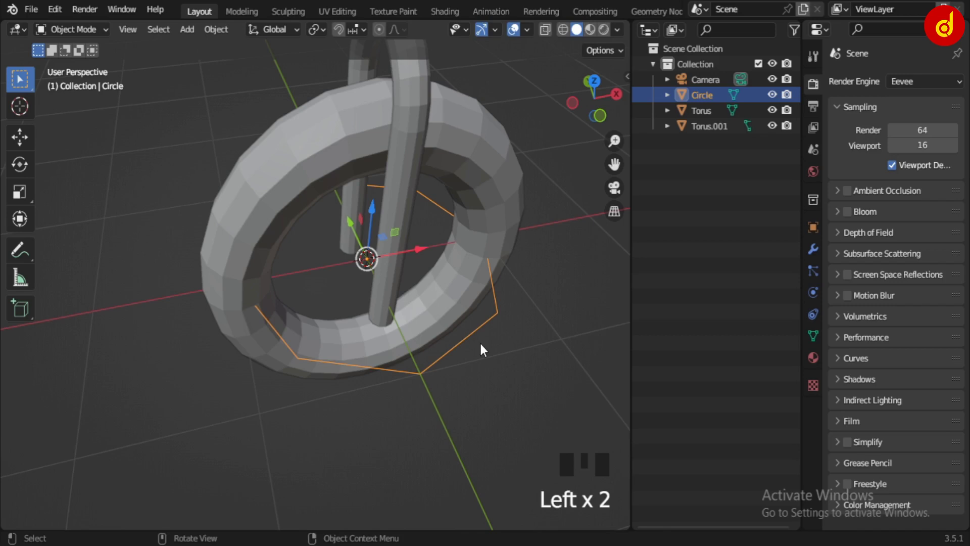
Rotate the octagon 90° about X to stand upright and scale it down slightly.
key("r")
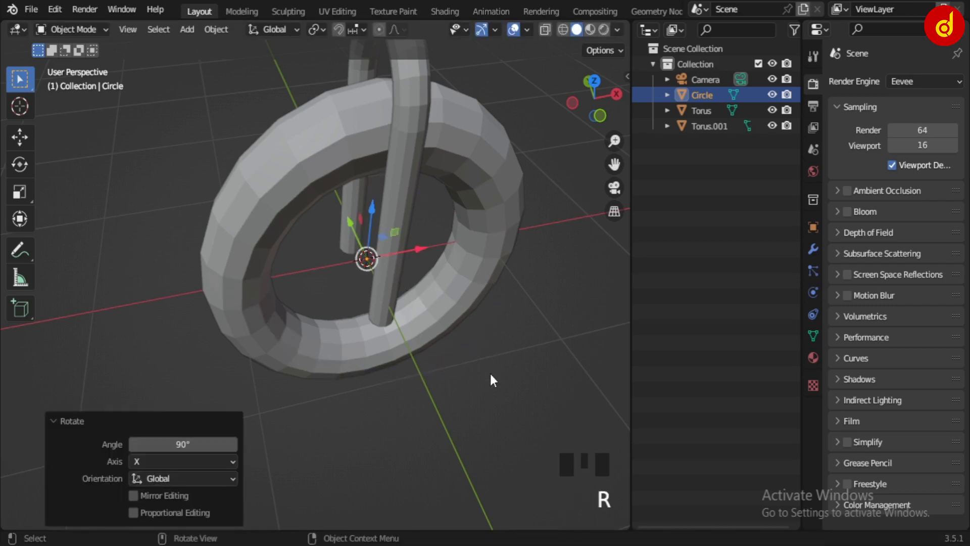
key("s")
left_click_drag(392, 294, 439, 326)
scroll("up", 3)
scroll("down", 3)
left_click_drag(387, 340, 447, 339)
scroll("up", 3)
left_click_drag(407, 346, 460, 376)
key("s")
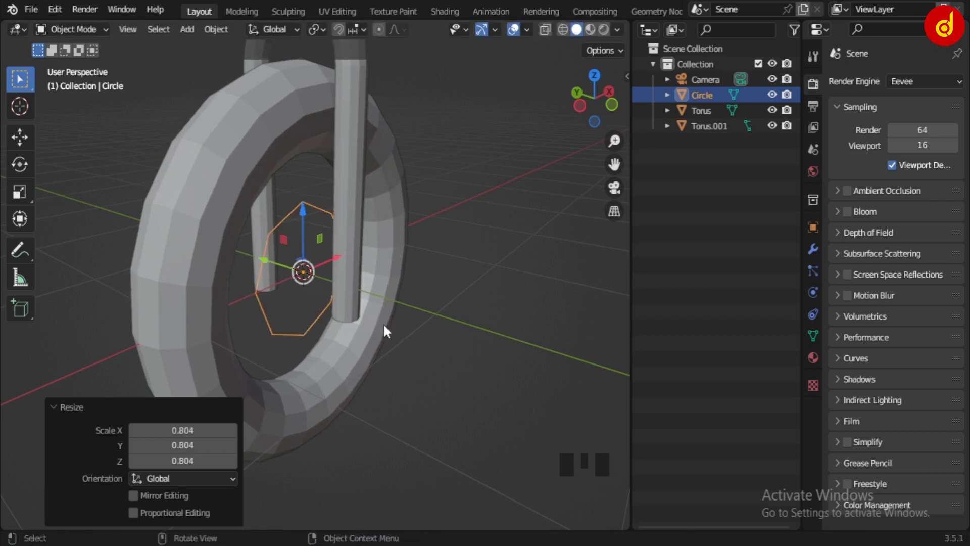
key("/")
scroll("down", 3)
Isolate the octagon, extrude and fill it into a short solid hub, then return to the full scene.
middle_click(381, 316)
key("Tab")
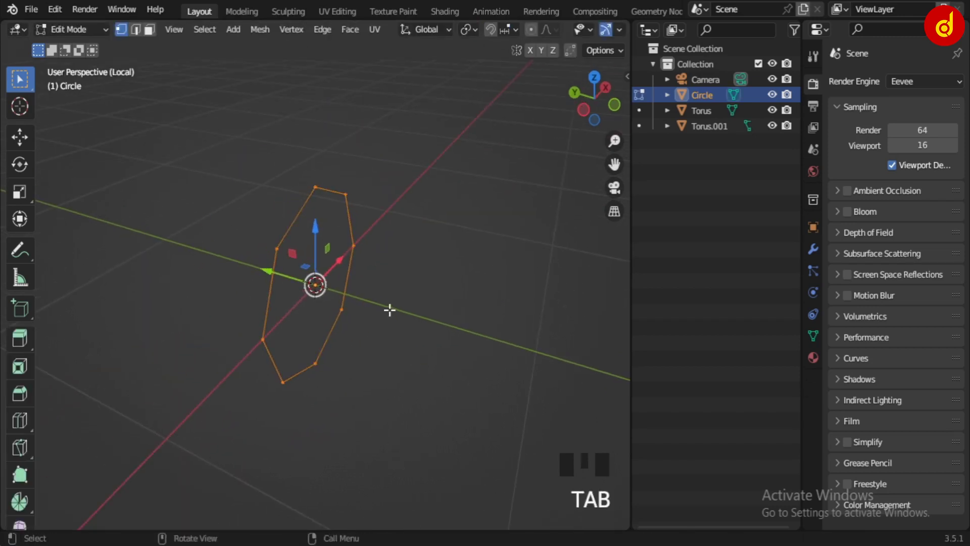
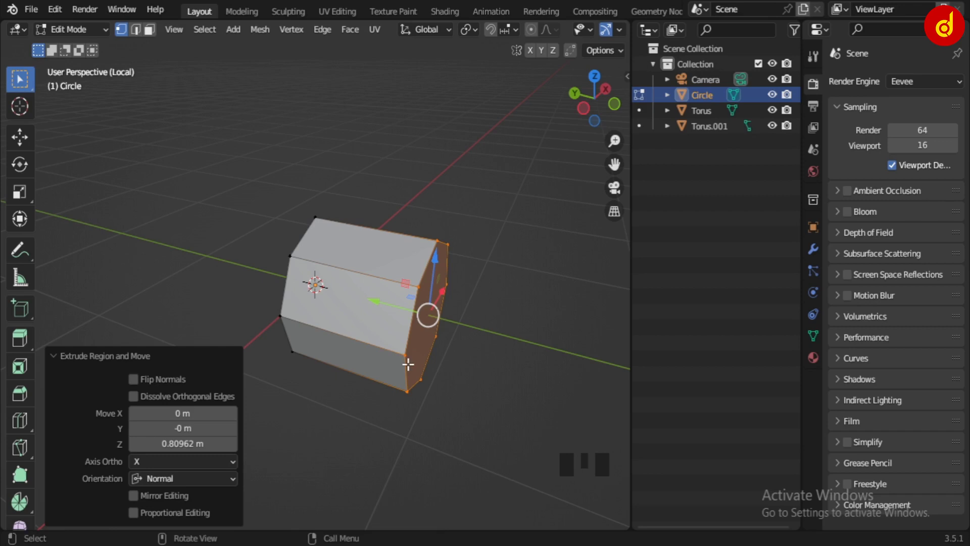
key("/")
key("Tab")
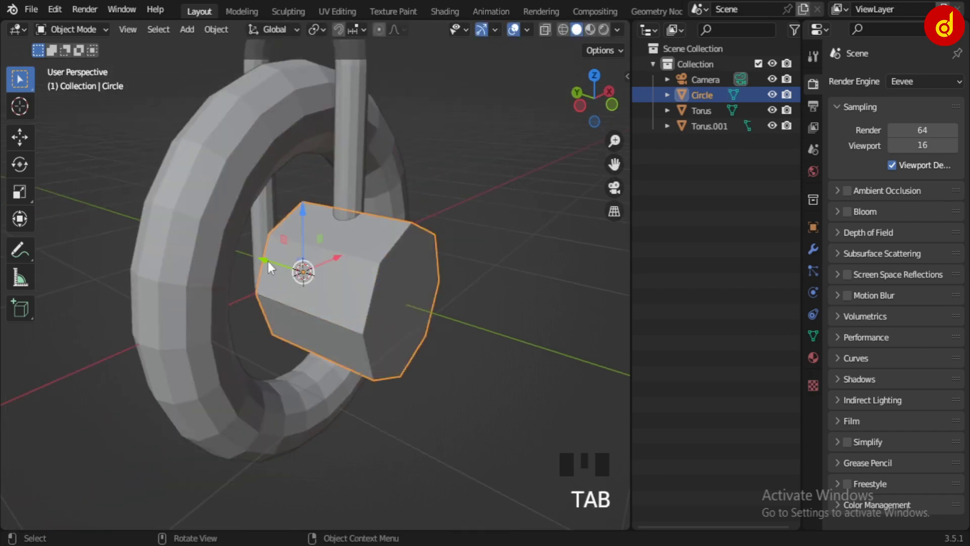
key("KP_3")
left_click(418, 293)
scroll("up", 3)
left_click_drag(520, 367, 546, 395)
left_click(546, 395)
left_click(418, 316)
left_click_drag(420, 317, 571, 382)
left_click(571, 382)
left_click(415, 339)
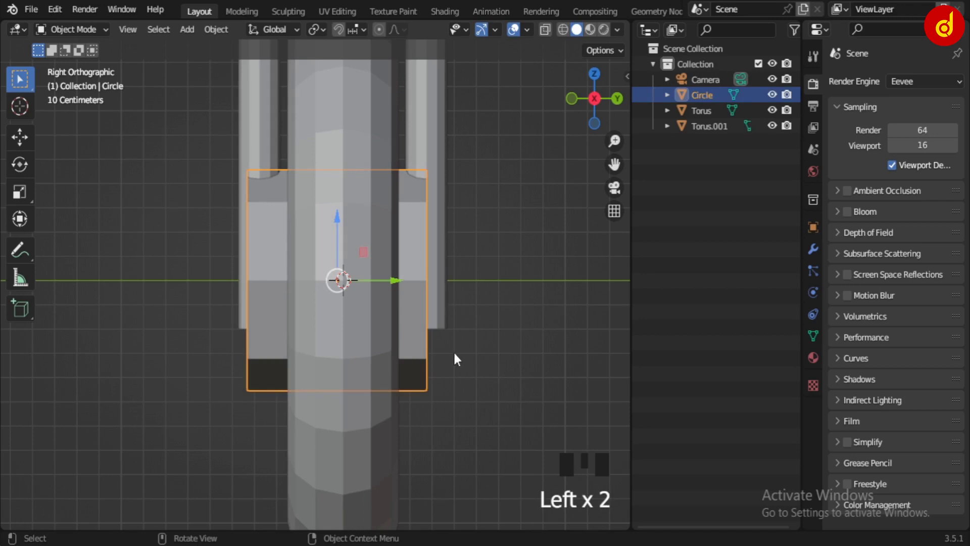
left_click(402, 284)
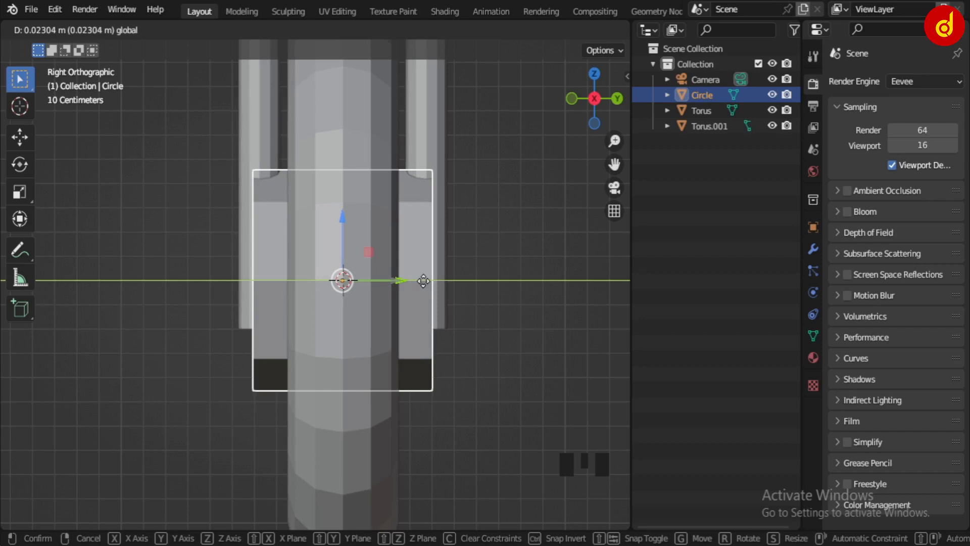
Snap the hub to the wheel centre point and scale it in side and front views.
key("s")
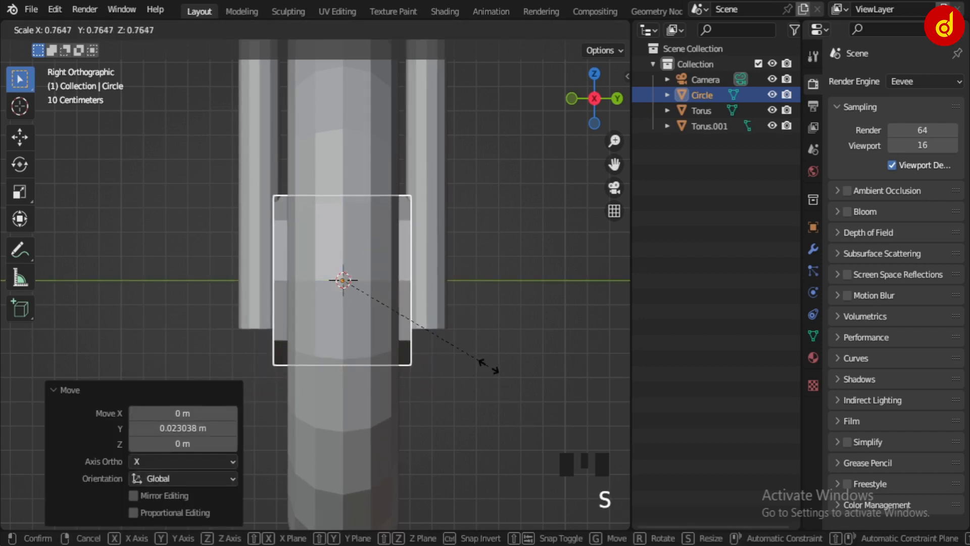
scroll("down", 3)
left_click_drag(396, 359, 504, 415)
left_click_drag(504, 416, 461, 387)
left_click(373, 308)
key("shift+s")
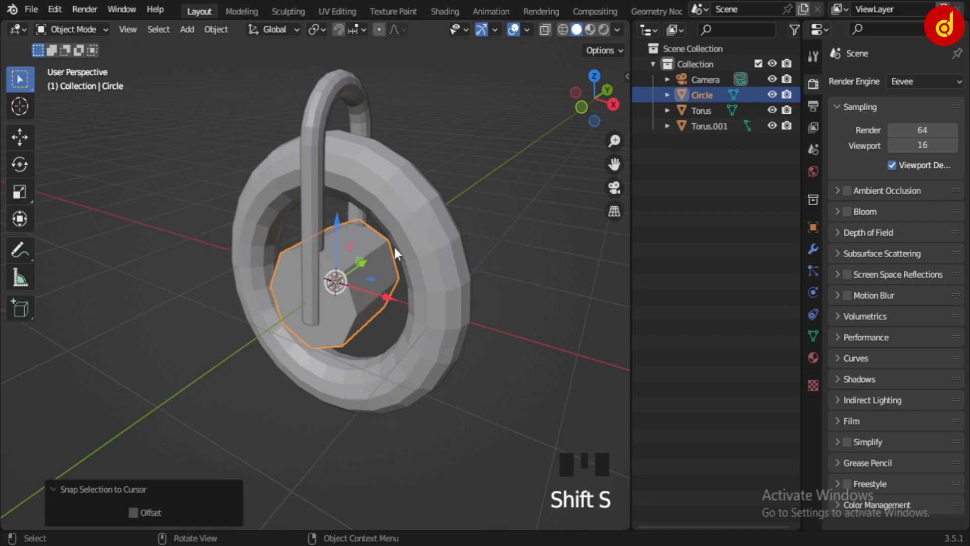
key("KP_1")
key("KP_3")
scroll("up", 3)
key("s")
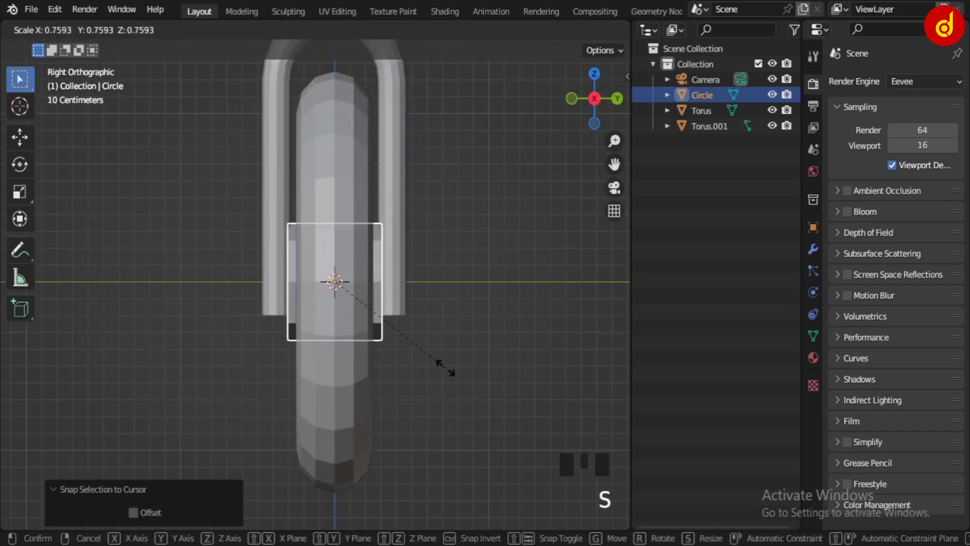
scroll("up", 3)
scroll("down", 3)
key("KP_3")
key("KP_1")
Scale the hub to about 0.72 so it fills the gap between the fork legs.
key("s")
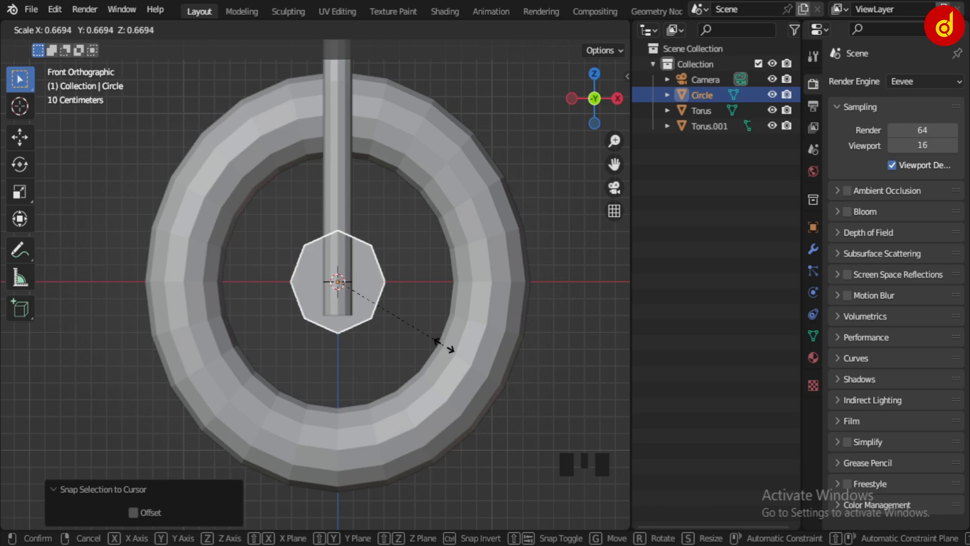
key("KP_3")
scroll("up", 3)
scroll("up", 3)
key("s")
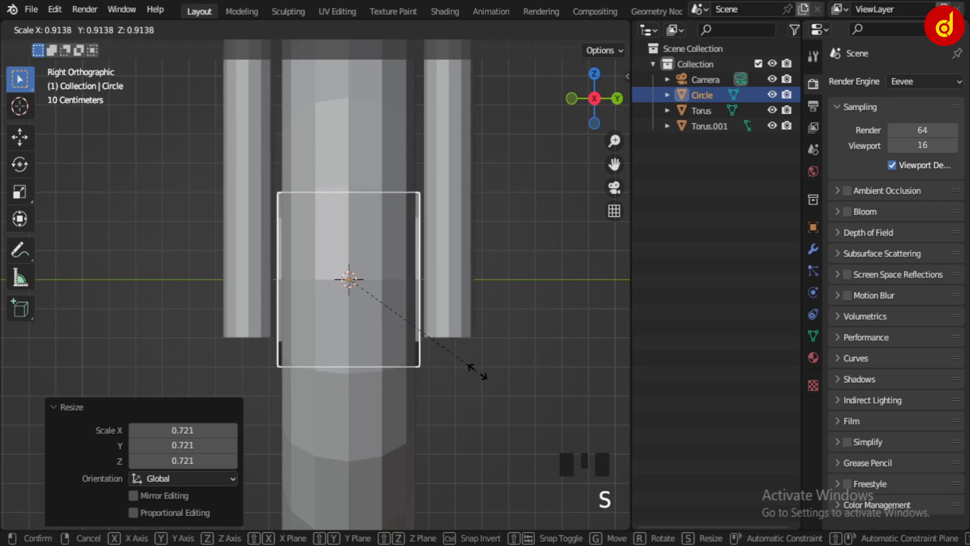
left_click_drag(497, 389, 471, 388)
scroll("down", 3)
left_click_drag(345, 375, 382, 302)
left_click(382, 303)
scroll("down", 3)
left_click_drag(422, 289, 523, 411)
left_click(522, 411)
left_click(350, 285)
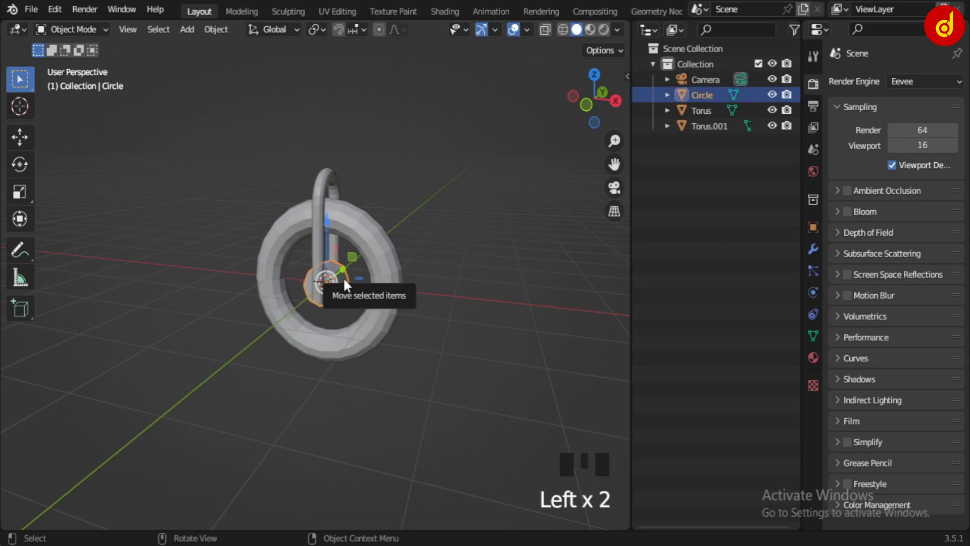
Duplicate the hub piece Circle.001 with Shift+D.
left_click_drag(407, 342, 366, 346)
scroll("up", 3)
left_click(495, 346)
left_click(367, 291)
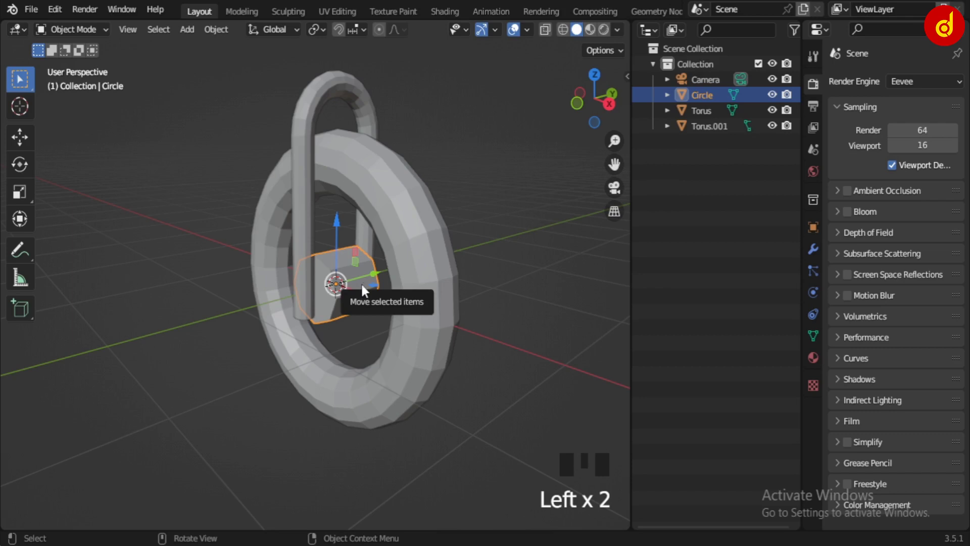
key("shift+d")
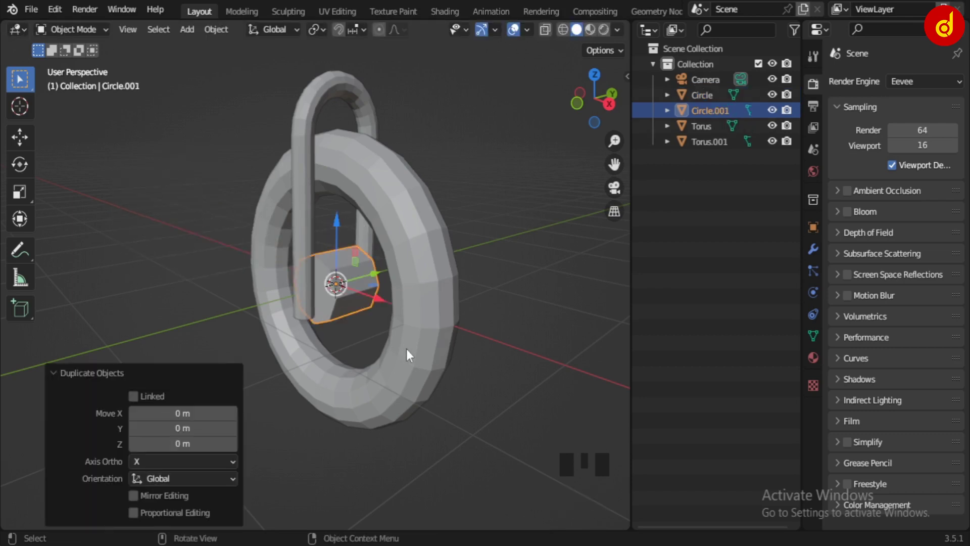
left_click_drag(370, 353, 400, 346)
In Edit Mode shrink the copy's faces inward (Alt+S offset -0.171) into a thin axle bar.
key("s")
scroll("up", 3)
key("Tab")
key("a")
key("a")
key("s")
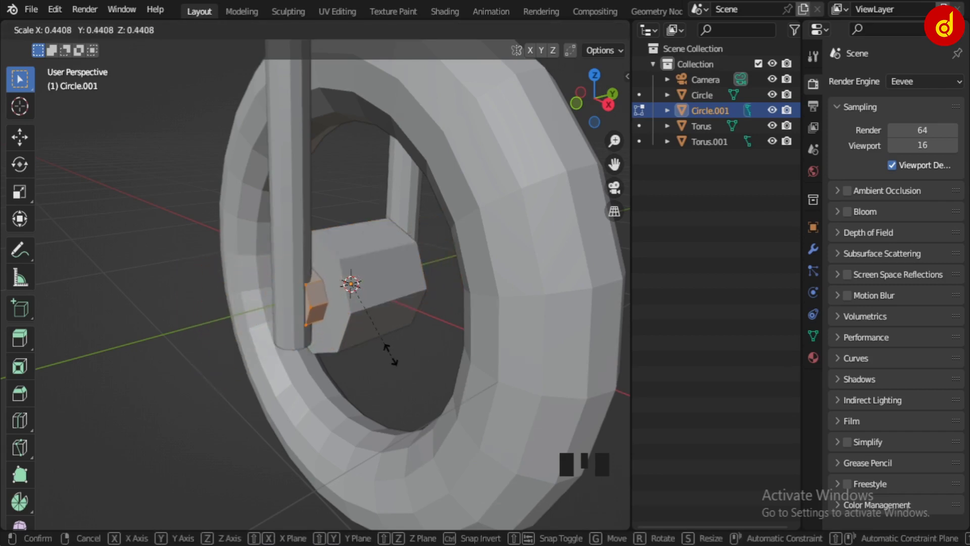
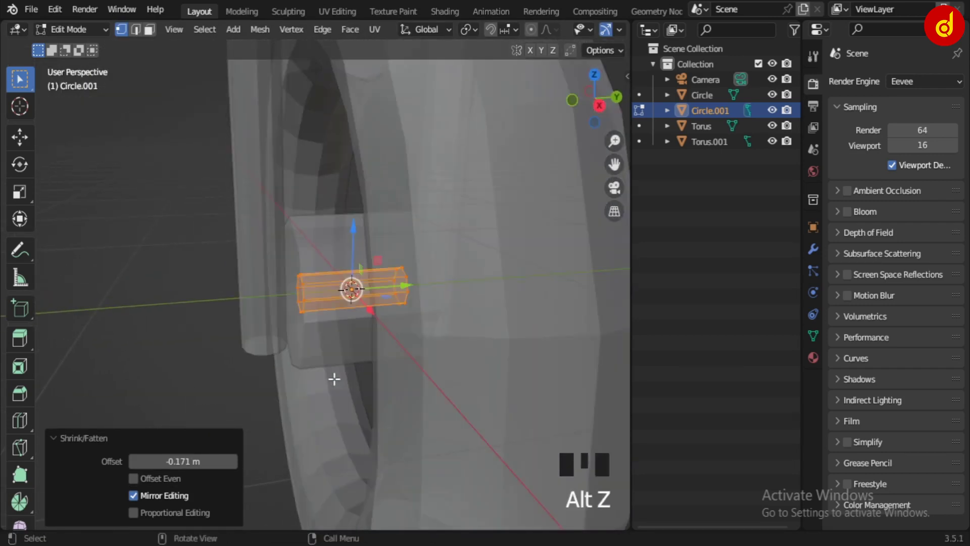
Stretch the axle bar 1.69× along Y in Right view to span the fork arms.
key("KP_3")
key("s")
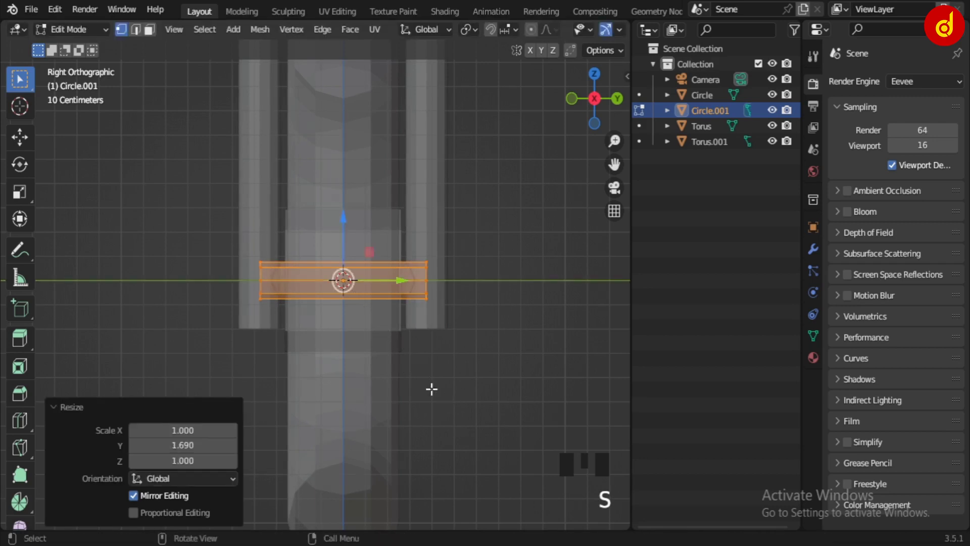
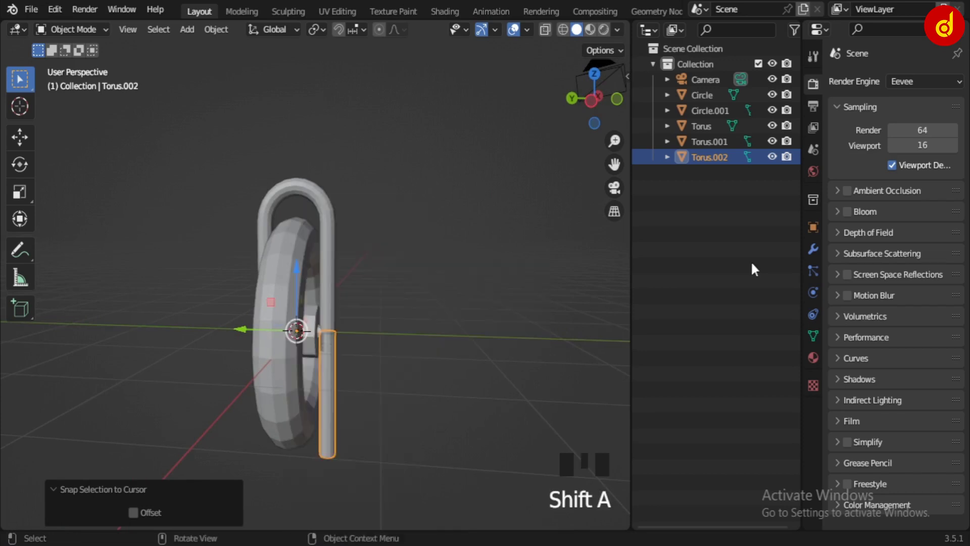
Snap the steering tube Torus.002 to the 3D cursor at the fork crown.
key("shift+s")
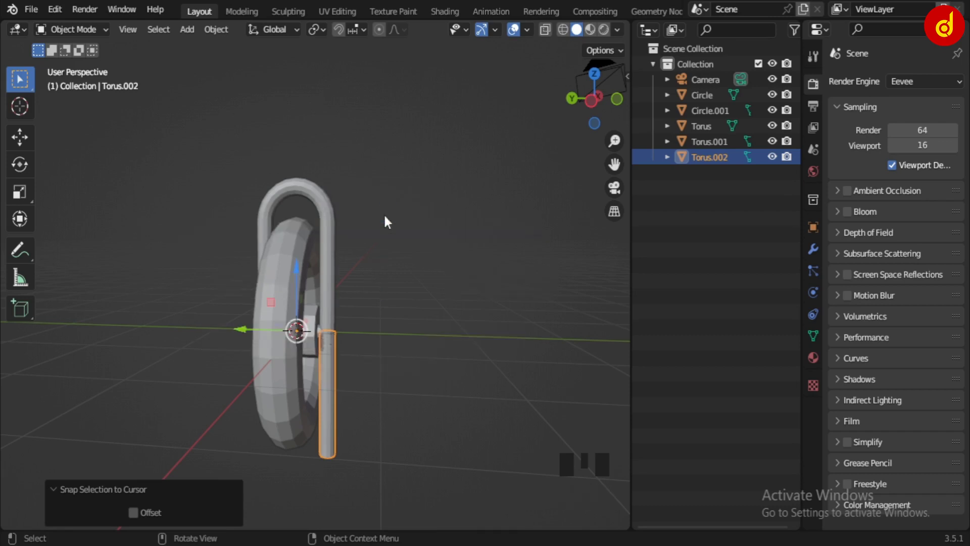
left_click(424, 424)
left_click(335, 401)
left_click_drag(346, 402, 374, 393)
scroll("up", 3)
left_click_drag(450, 265, 432, 407)
scroll("down", 3)
key("shift+s")
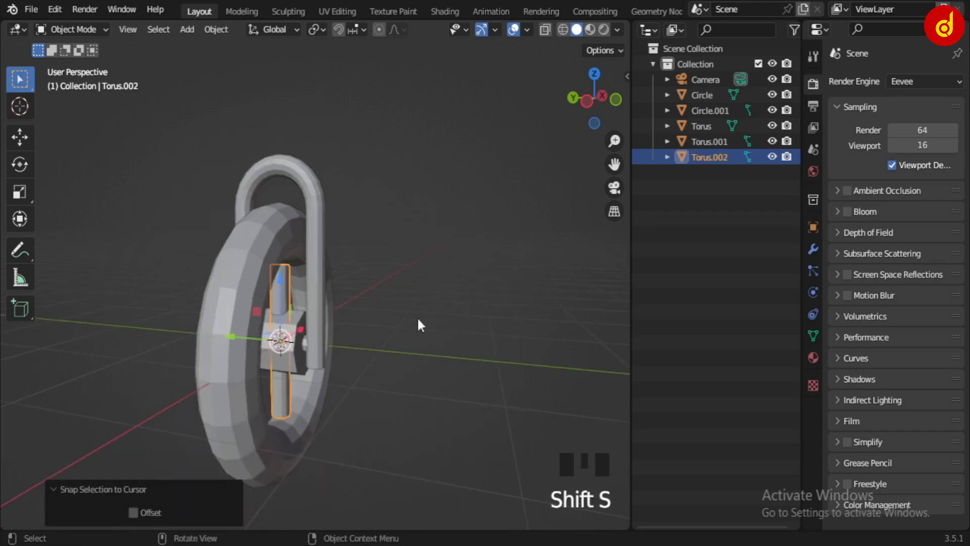
left_click(283, 287)
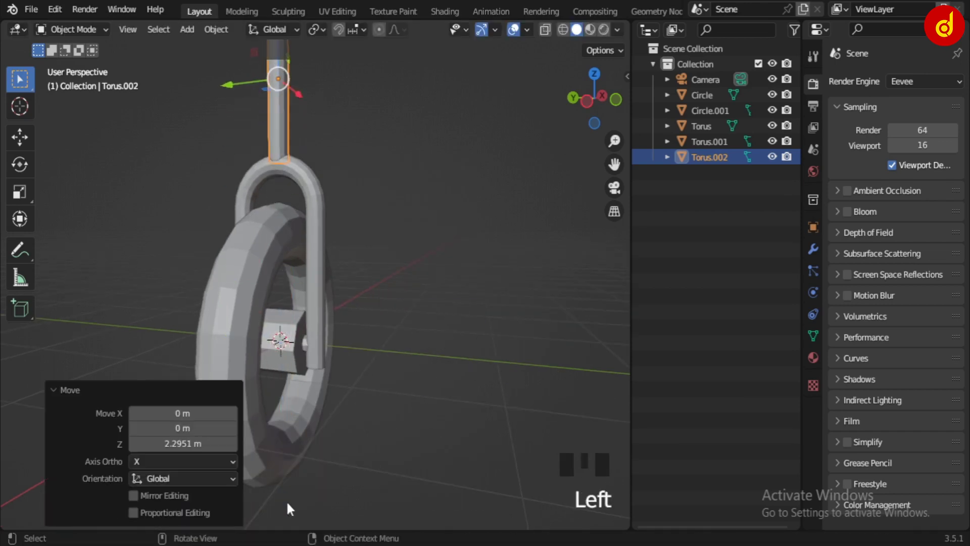
scroll("down", 3)
left_click_drag(321, 292, 324, 360)
Raise the steering tube along Z so it sits on top of the fork.
key("KP_1")
key("KP_3")
scroll("up", 3)
left_click(318, 183)
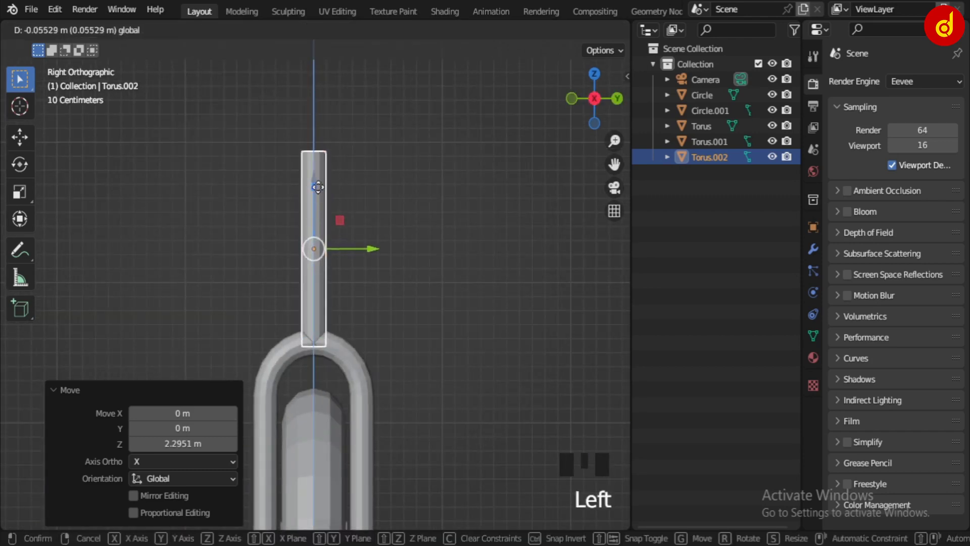
scroll("down", 3)
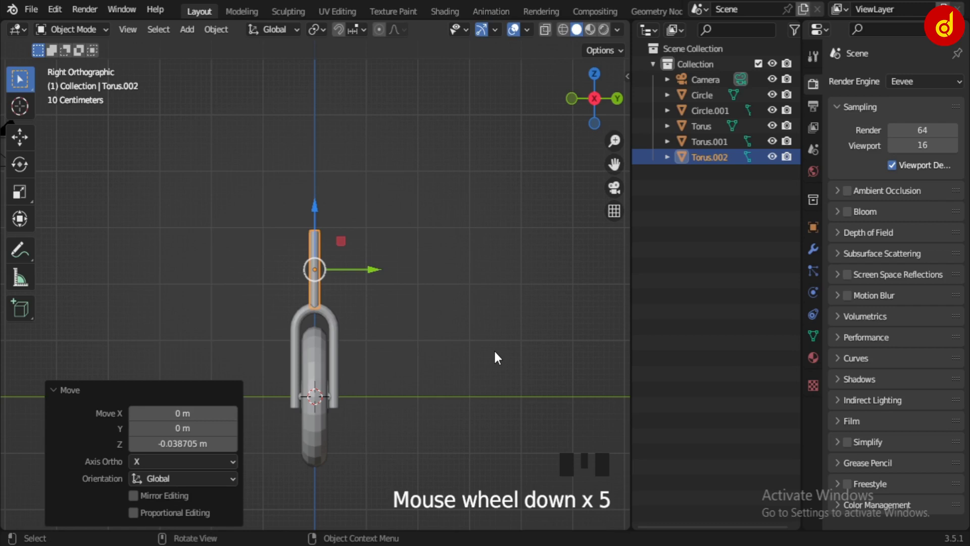
Select the whole wheel-and-fork assembly and rotate it 90° from top view.
key("KP_3")
key("KP_7")
left_click(274, 344)
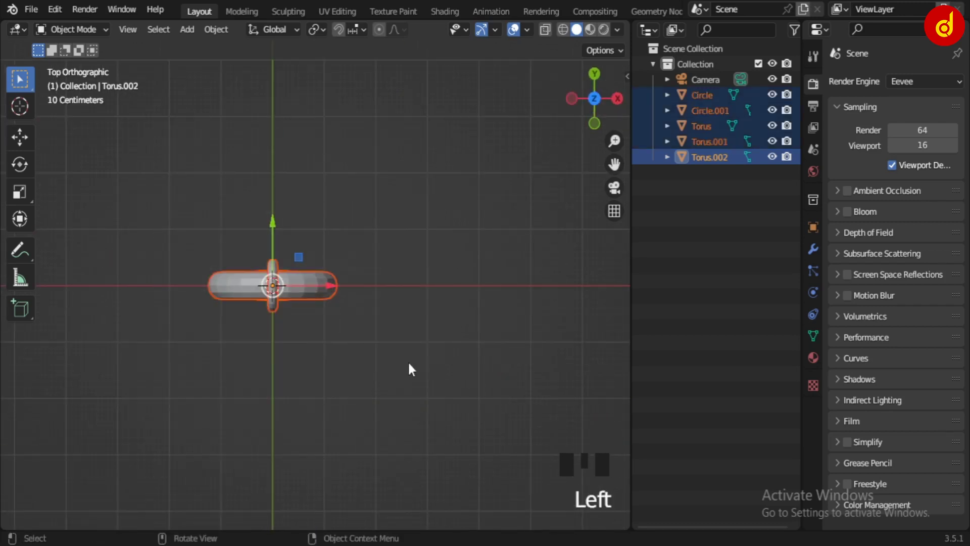
key("r")
key("KP_3")
key("KP_1")
key("KP_Decimal")
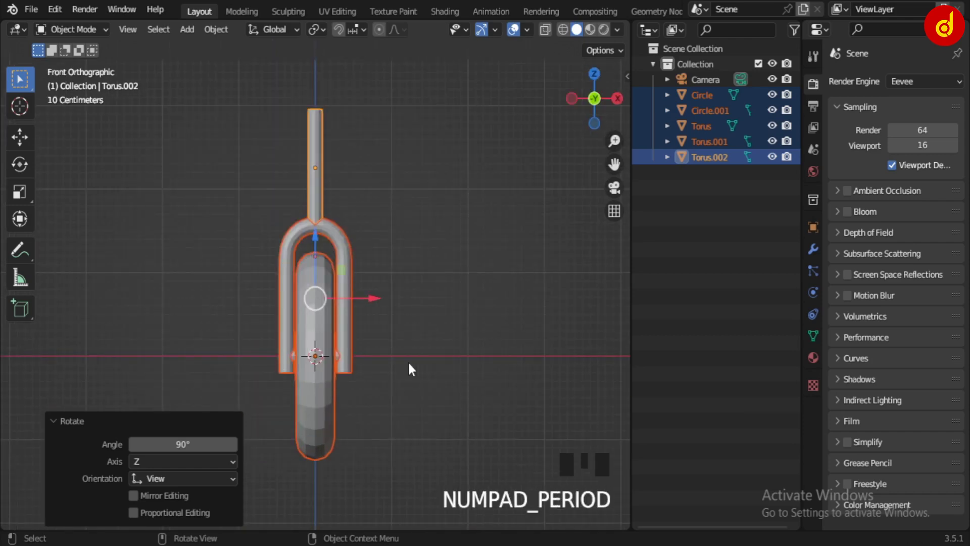
left_click(413, 368)
key("KP_3")
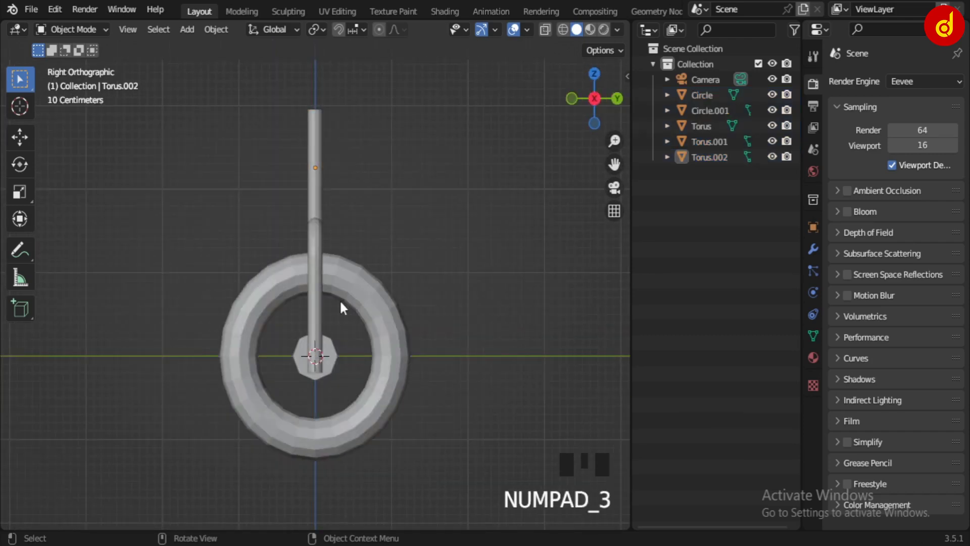
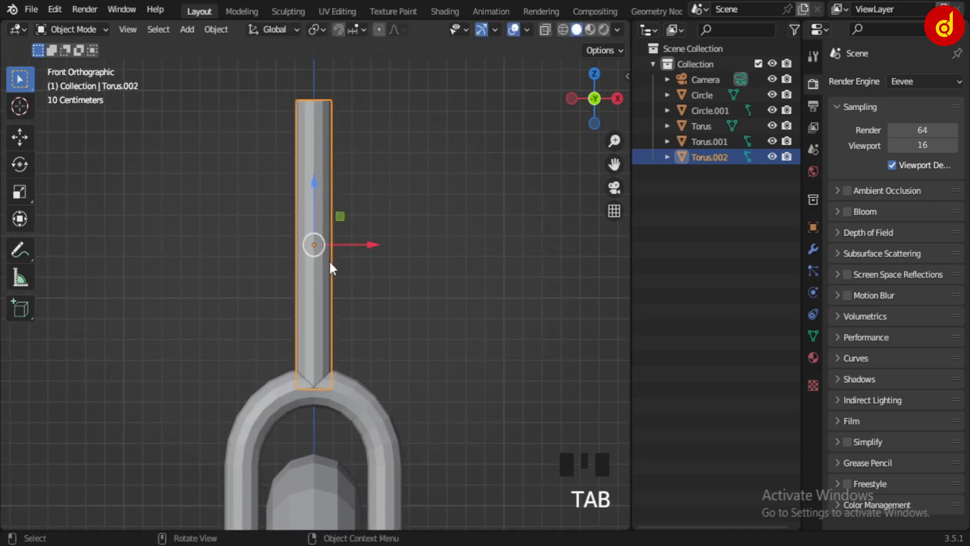
Duplicate the steering tube in place as the head-tube sleeve.
key("shift+d")
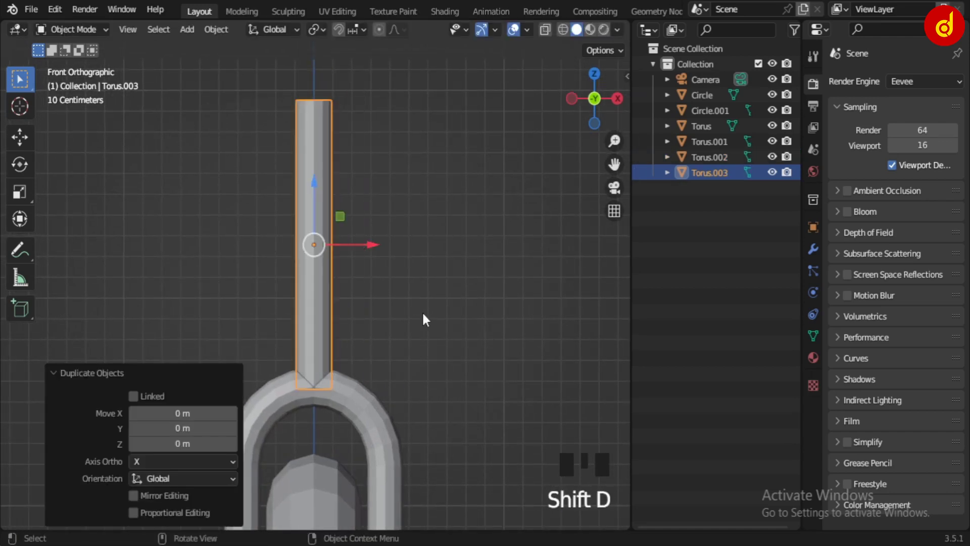
left_click_drag(443, 308, 432, 298)
left_click(323, 276)
key("g")
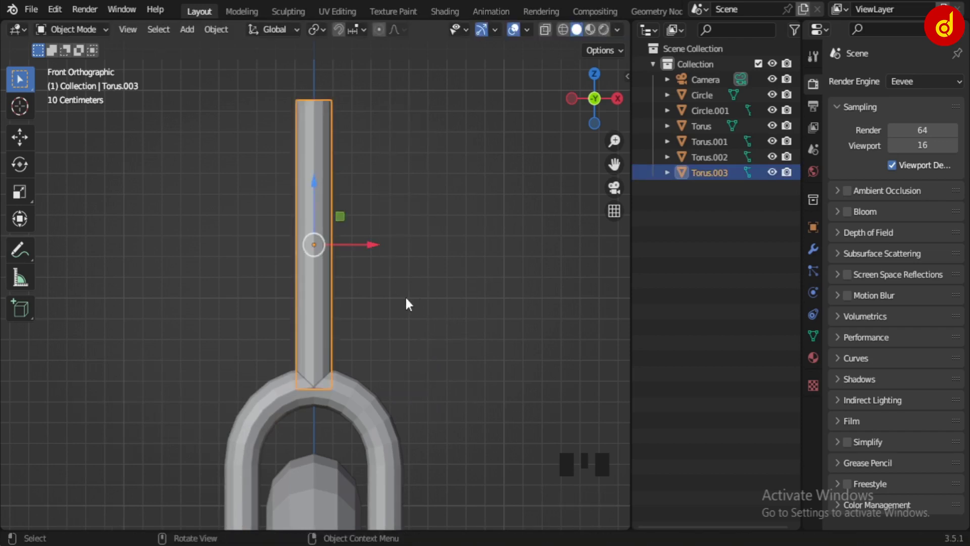
In Edit Mode scale the sleeve to 0.291 along Z and widen it 1.489×.
key("Tab")
key("a")
key("s")
key("s")
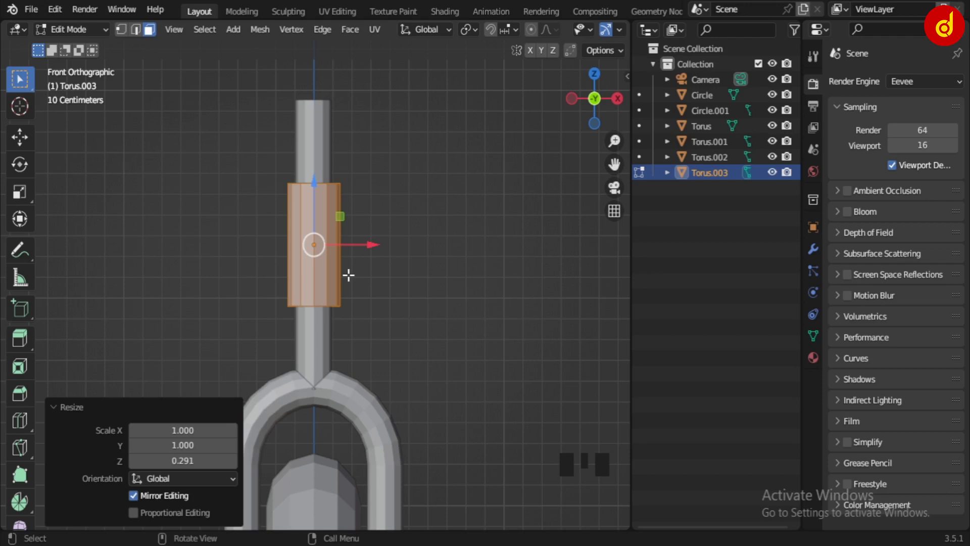
key("s")
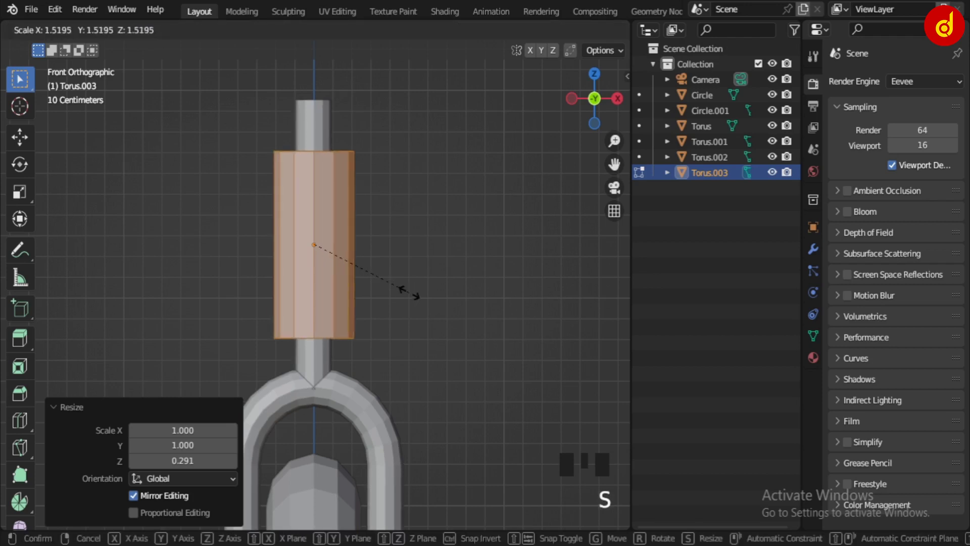
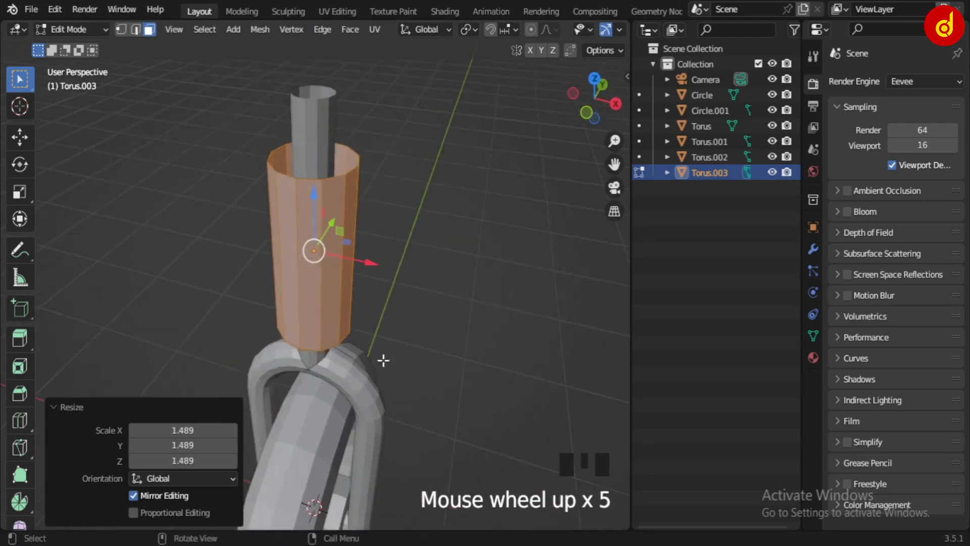
Check the sleeve alone in local view and leave Edit Mode.
key("/")
key("Tab")
left_click(478, 318)
left_click(360, 203)
key("Tab")
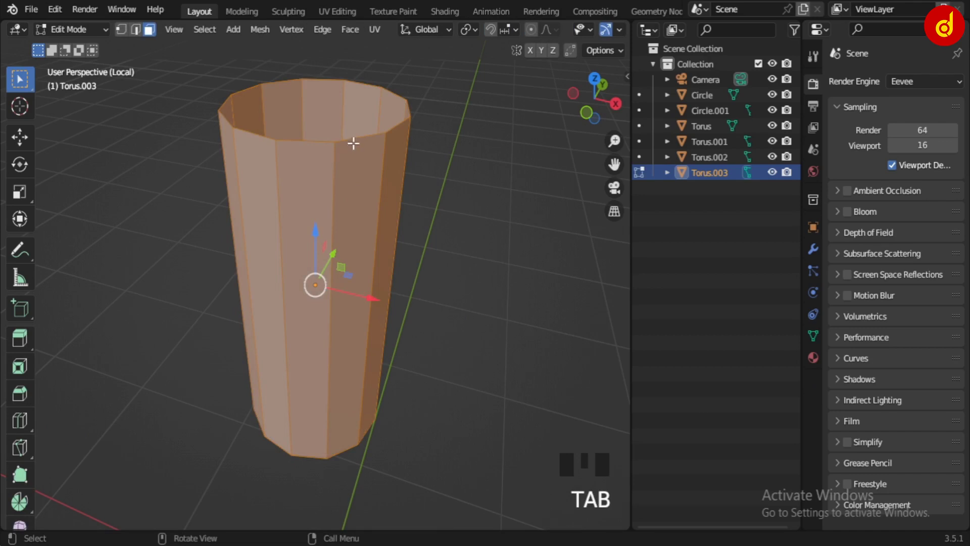
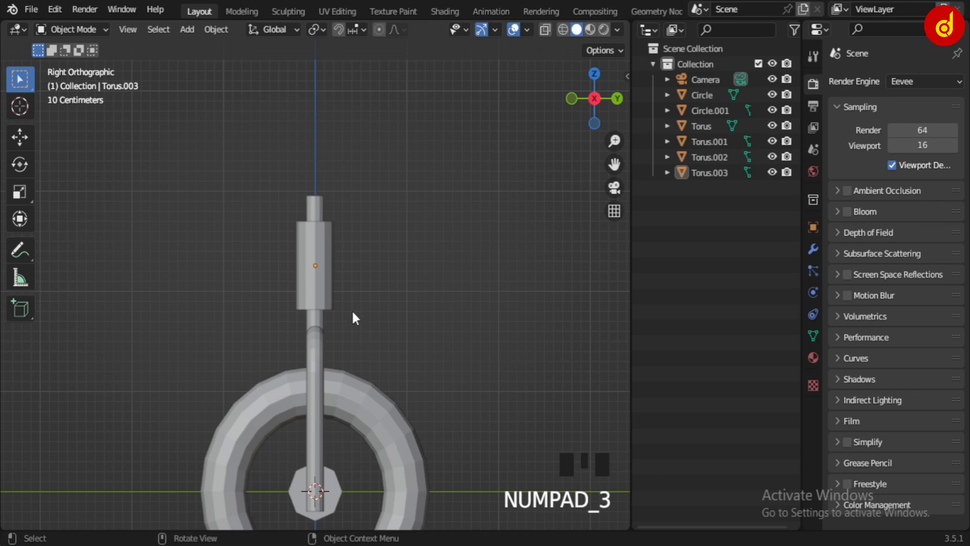
Add a Round Cube mesh and raise its radius into a ball.
left_click_drag(364, 338, 361, 353)
scroll("down", 3)
left_click_drag(309, 393, 398, 419)
scroll("up", 3)
left_click_drag(377, 398, 351, 380)
key("shift+a")
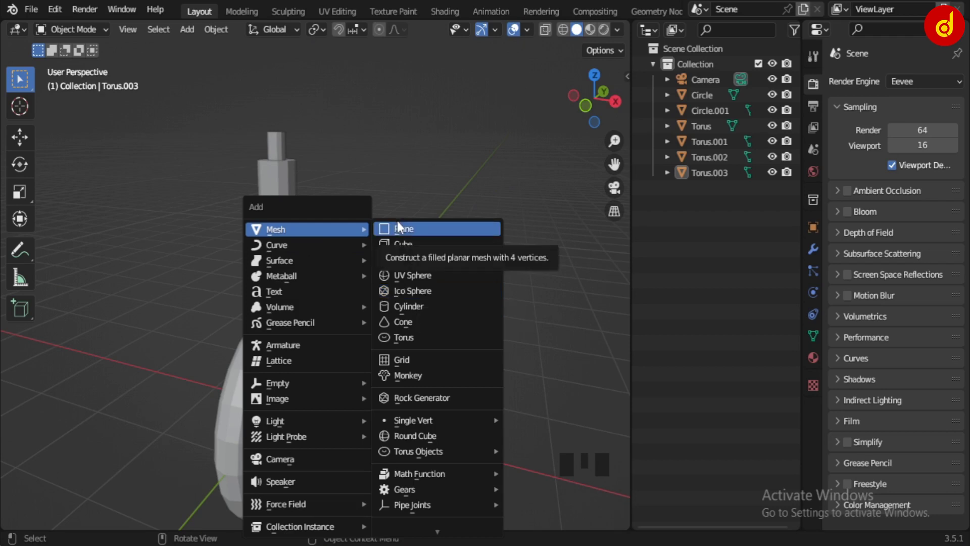
key("shift+a")
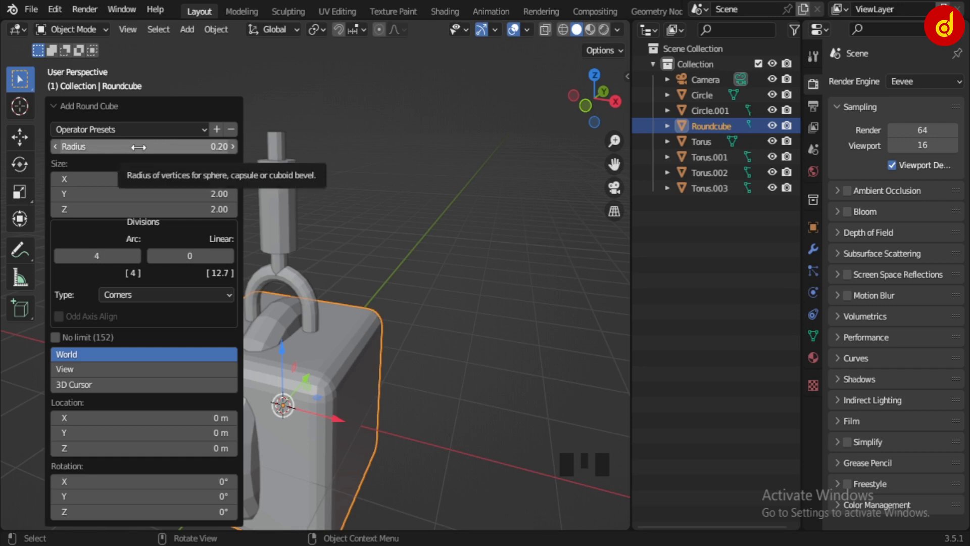
left_click_drag(133, 135, 284, 350)
left_click(284, 353)
left_click(284, 350)
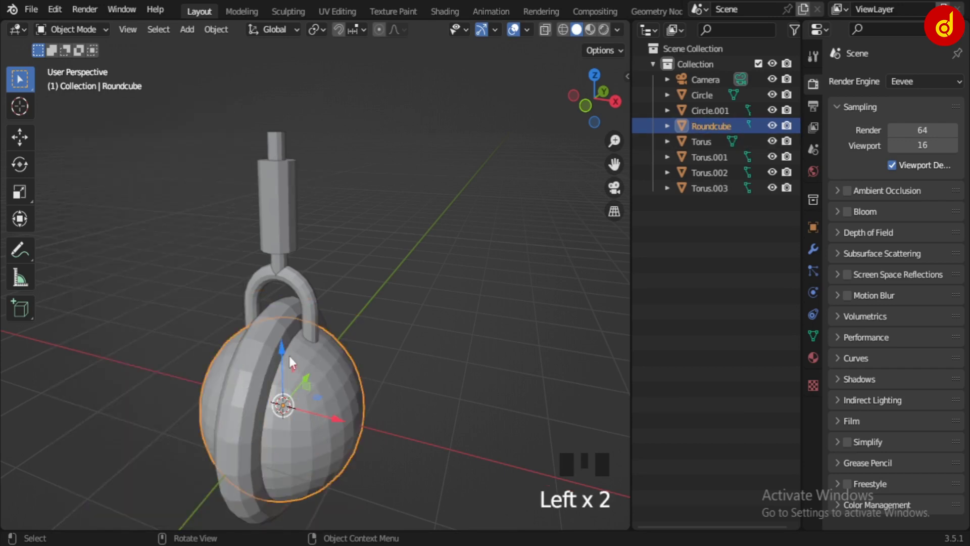
left_click(285, 356)
Shrink the ball to scale 0.21.
left_click_drag(362, 252, 334, 227)
key("s")
scroll("up", 3)
left_click(241, 211)
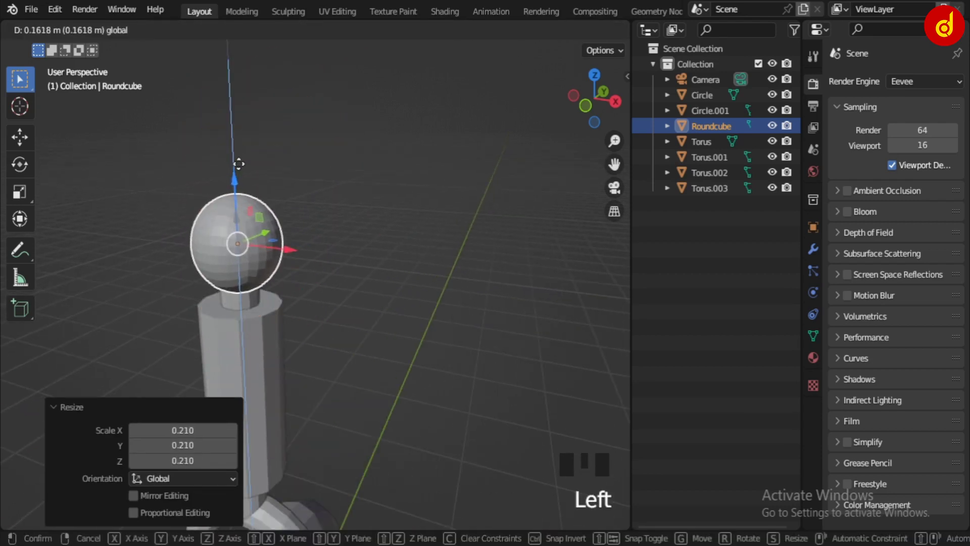
key("KP_1")
scroll("up", 3)
left_click(254, 201)
left_click(360, 253)
Move the ball up along Z to cap the top of the steering tube.
key("KP_3")
scroll("down", 3)
left_click(266, 271)
left_click_drag(410, 316, 319, 247)
left_click(318, 247)
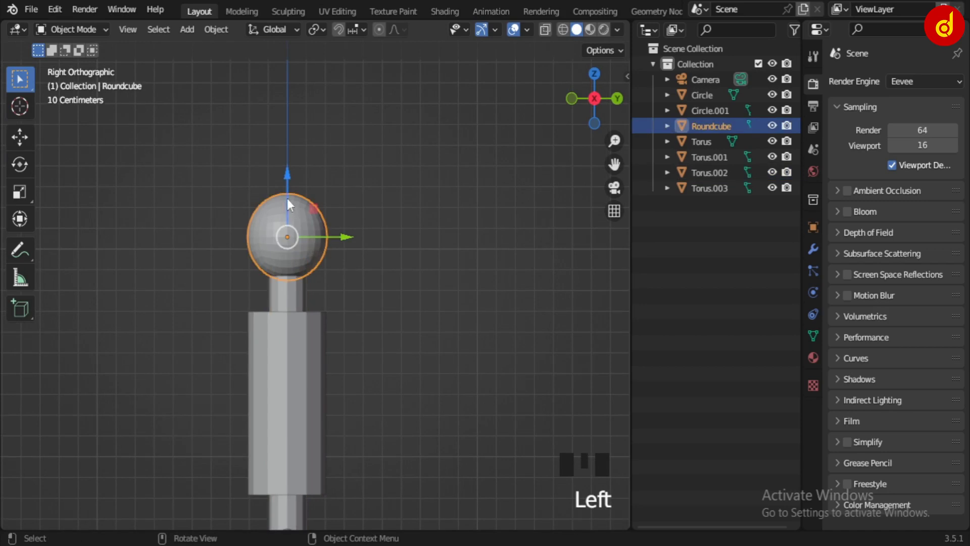
key("alt+z")
scroll("up", 3)
left_click(278, 153)
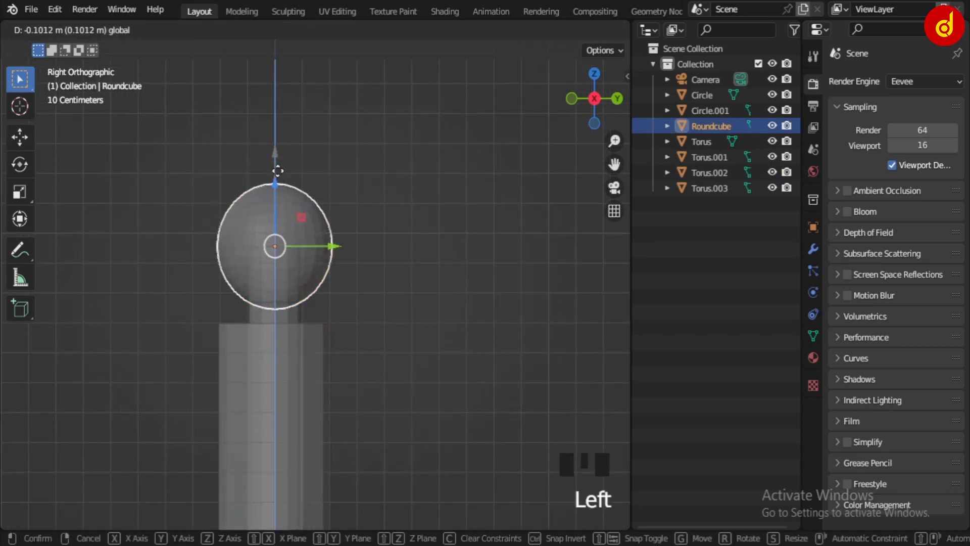
left_click(363, 250)
scroll("down", 3)
key("alt+z")
Duplicate the upper steering tube as a handlebar arm and begin rotating it.
left_click(308, 240)
key("shift+s")
left_click_drag(366, 289, 448, 347)
left_click(448, 347)
left_click(356, 306)
key("shift+d")
Tilt the duplicated tube about 111° into the handlebar arm angle.
left_click_drag(324, 32, 462, 366)
key("r")
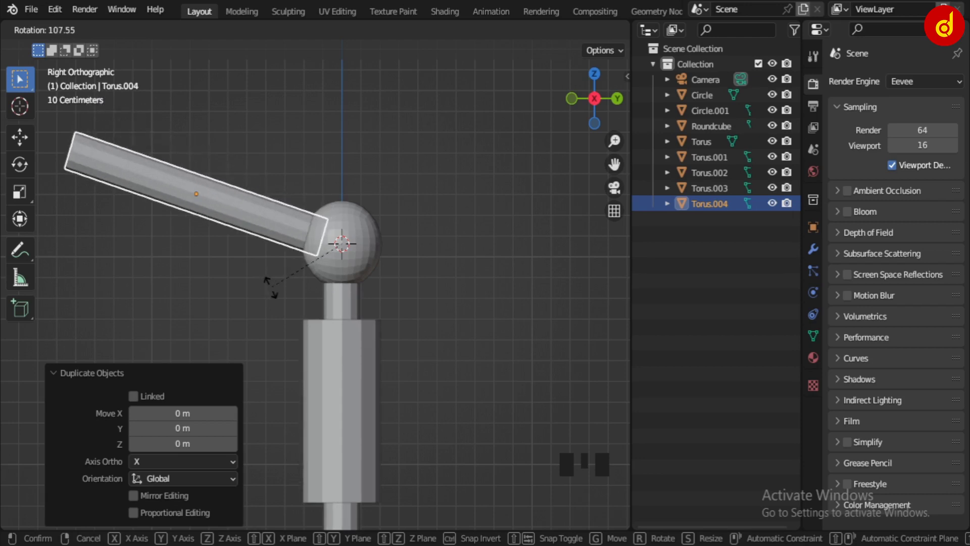
left_click_drag(534, 286, 488, 302)
scroll("down", 3)
left_click_drag(430, 328, 406, 321)
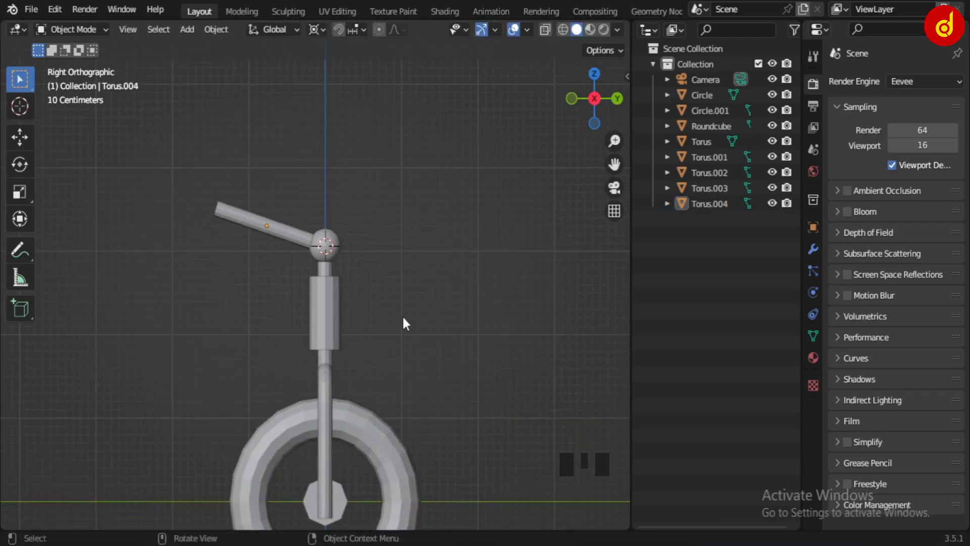
scroll("up", 3)
left_click_drag(445, 306, 404, 282)
Duplicate the joint ball and carry the copy out toward the arm's far end.
left_click(404, 282)
key("shift+d")
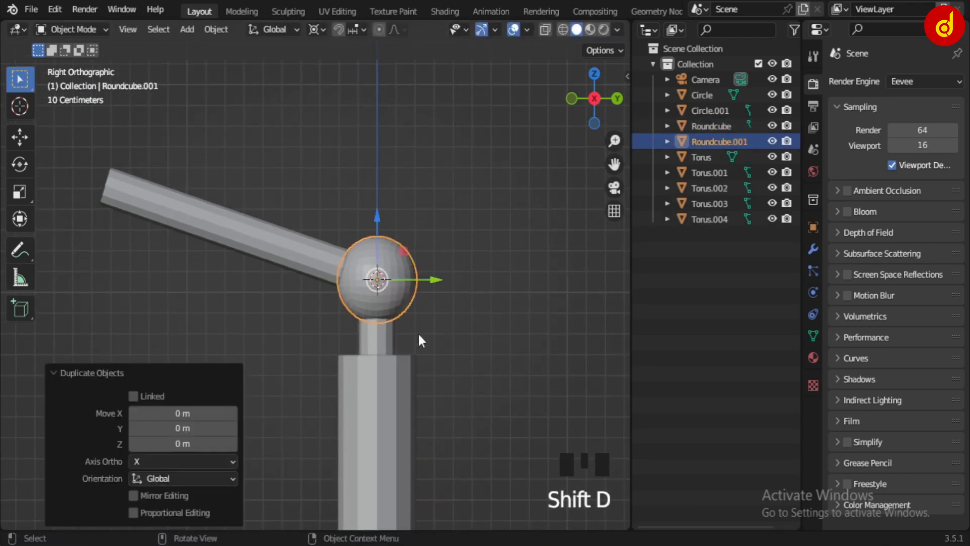
key("g")
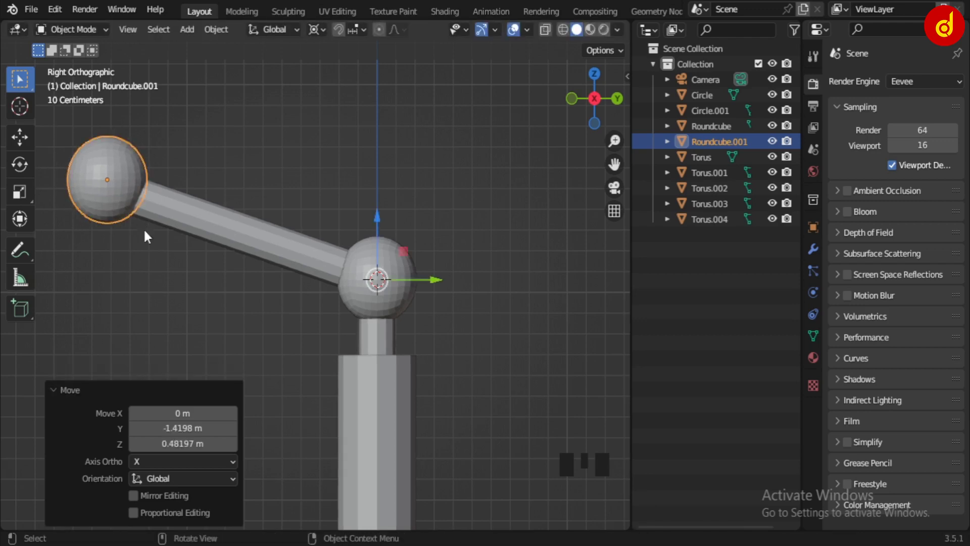
left_click_drag(274, 297, 305, 310)
left_click(305, 310)
left_click(174, 222)
key("Delete")
left_click(450, 314)
left_click_drag(276, 35, 446, 368)
left_click_drag(446, 368, 522, 334)
left_click(522, 333)
Position the upper sphere at the end of the tilted arm.
scroll("down", 3)
key("KP_3")
left_click(398, 300)
scroll("up", 3)
left_click_drag(361, 262, 434, 218)
key("g")
scroll("down", 3)
scroll("up", 3)
left_click_drag(430, 301, 526, 345)
key("shift+d")
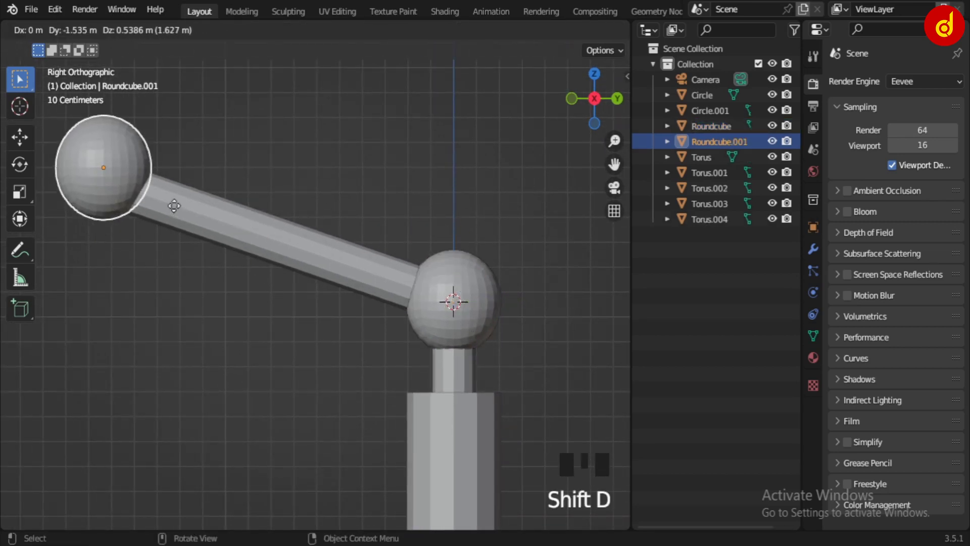
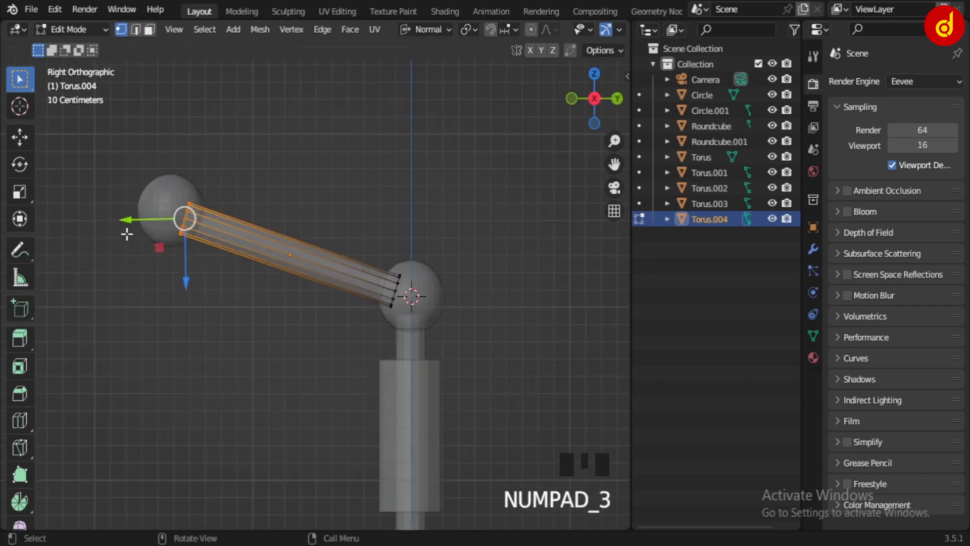
Pull the tube's end loop toward the upper sphere and shrink the connecting tube along its length.
scroll("up", 3)
key("g")
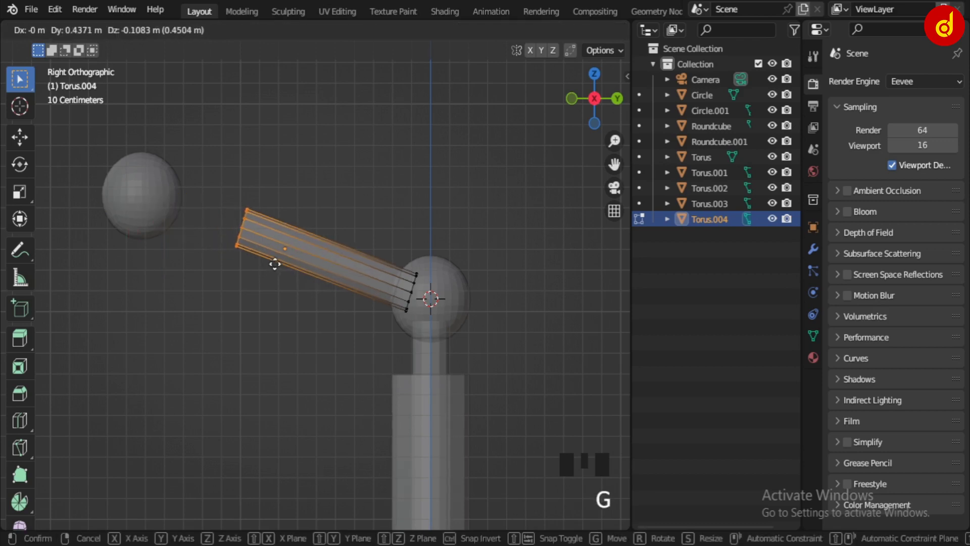
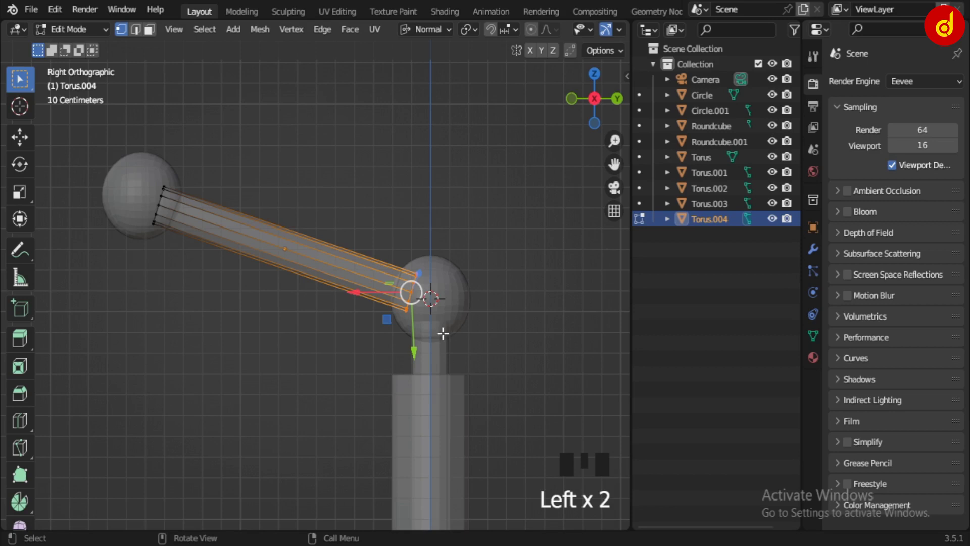
key("Tab")
left_click_drag(338, 140, 339, 168)
left_click(314, 256)
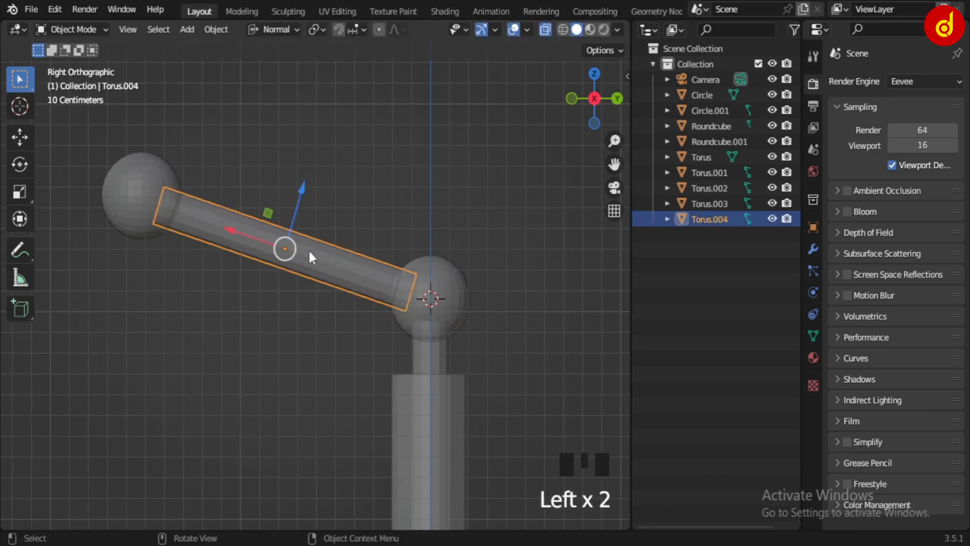
key("s")
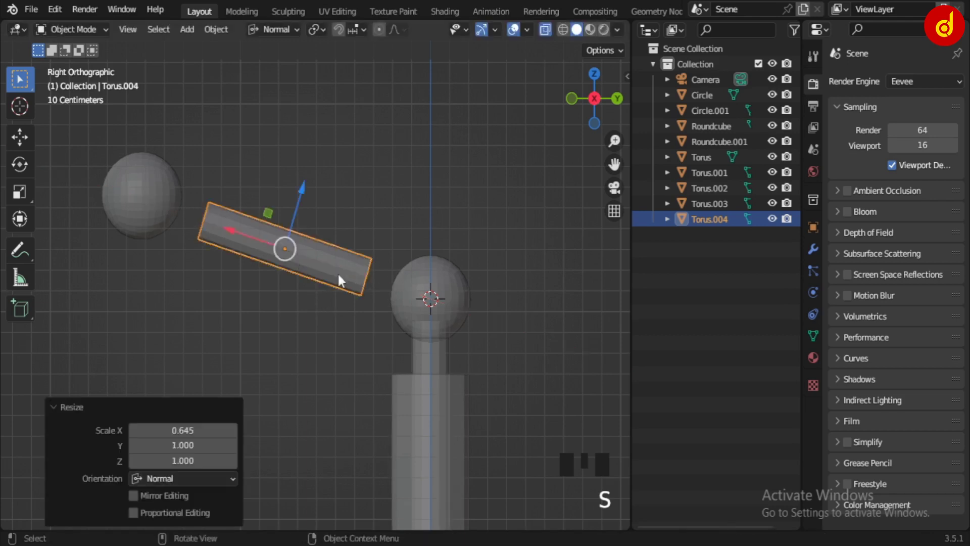
left_click(277, 255)
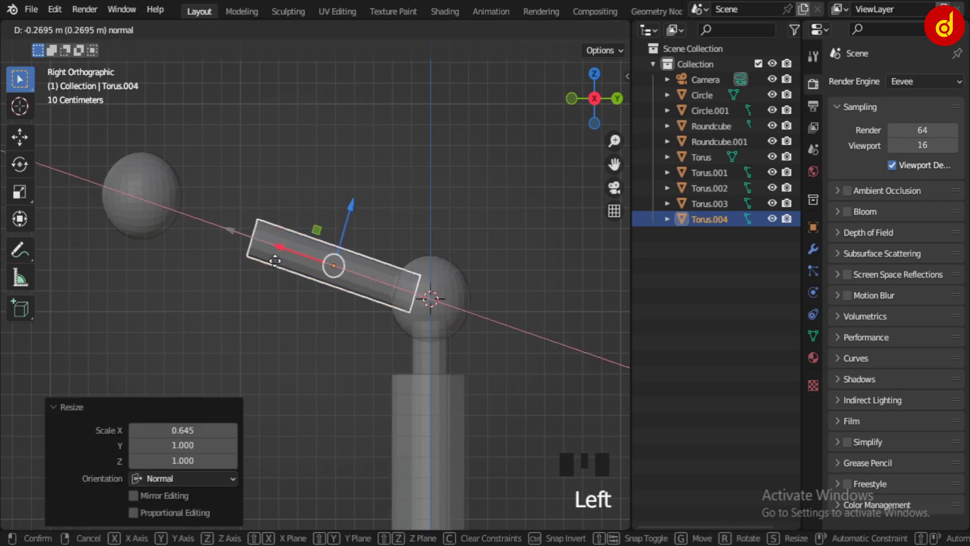
left_click(171, 208)
key("g")
left_click_drag(305, 342, 309, 331)
key("alt+z")
scroll("down", 3)
scroll("down", 3)
left_click_drag(350, 308, 408, 314)
key("KP_3")
scroll("up", 3)
left_click(358, 271)
Shorten the tube further along its own axis and settle it against the joint.
key("Tab")
key("Tab")
key("s")
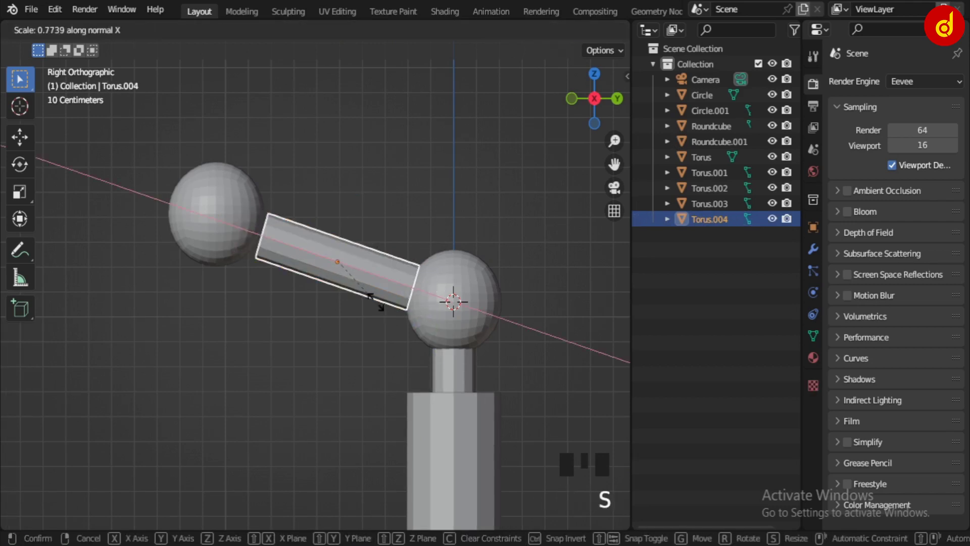
left_click(345, 252)
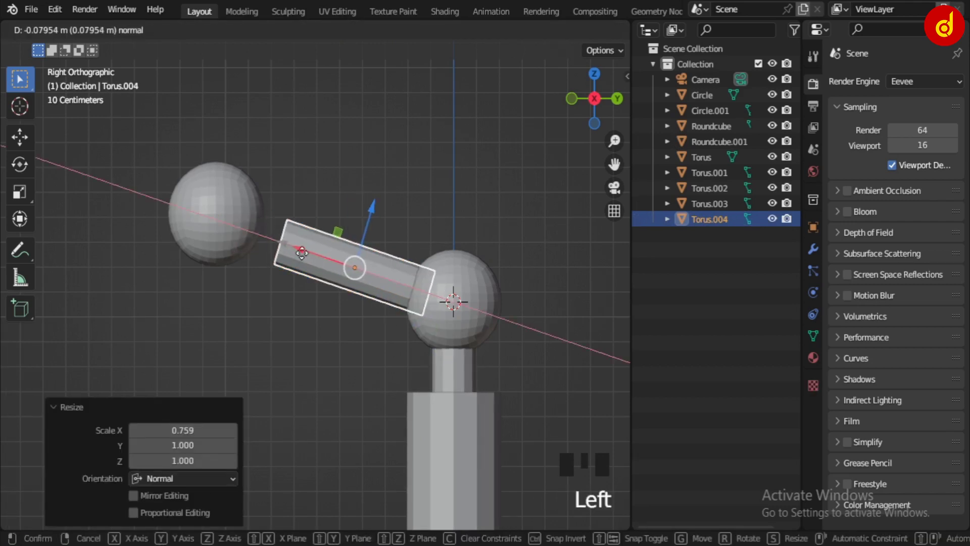
left_click(297, 323)
Move the upper sphere in so it caps the tube's far end, checking from several views.
left_click_drag(229, 220, 242, 248)
key("g")
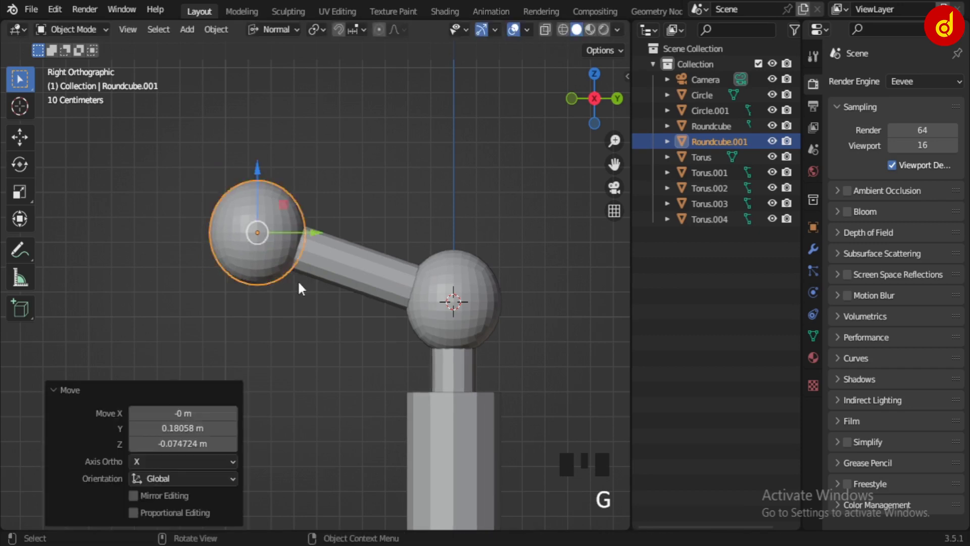
key("alt+z")
key("g")
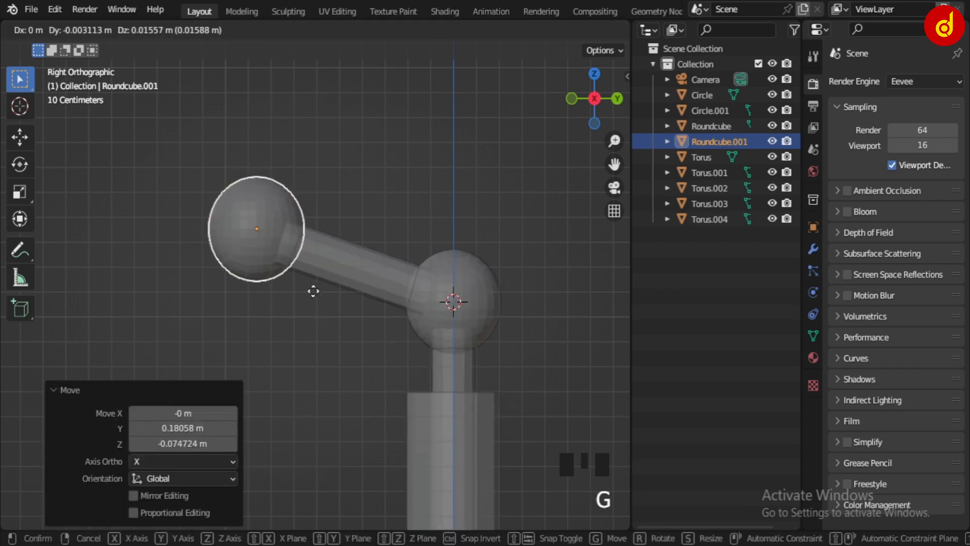
left_click_drag(336, 324, 336, 325)
scroll("down", 3)
key("alt+z")
key("alt+z")
scroll("up", 3)
left_click(274, 256)
key("g")
key("z")
key("z")
key("alt+z")
scroll("down", 3)
left_click_drag(302, 365, 350, 335)
scroll("up", 3)
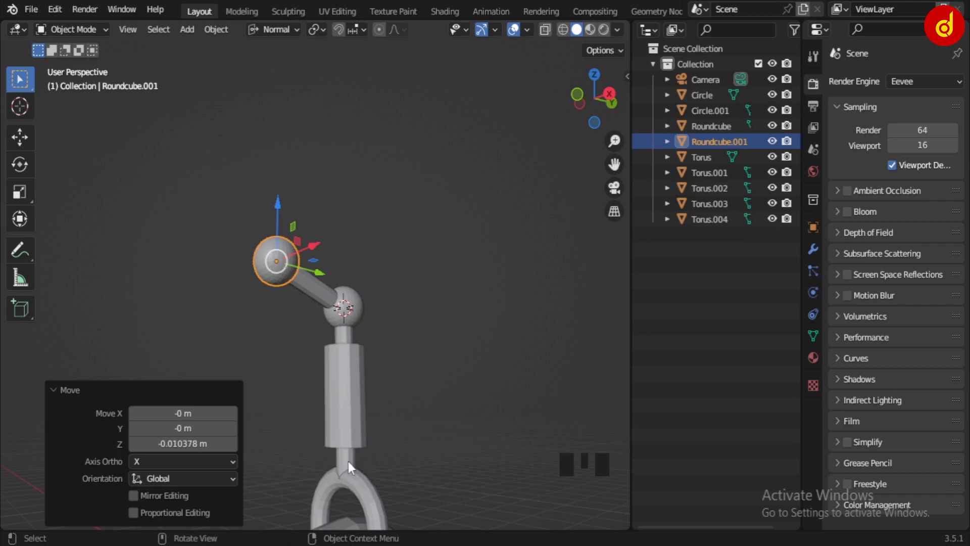
Duplicate the vertical post and rotate the copy to lie horizontally as a crossbar.
left_click(352, 468)
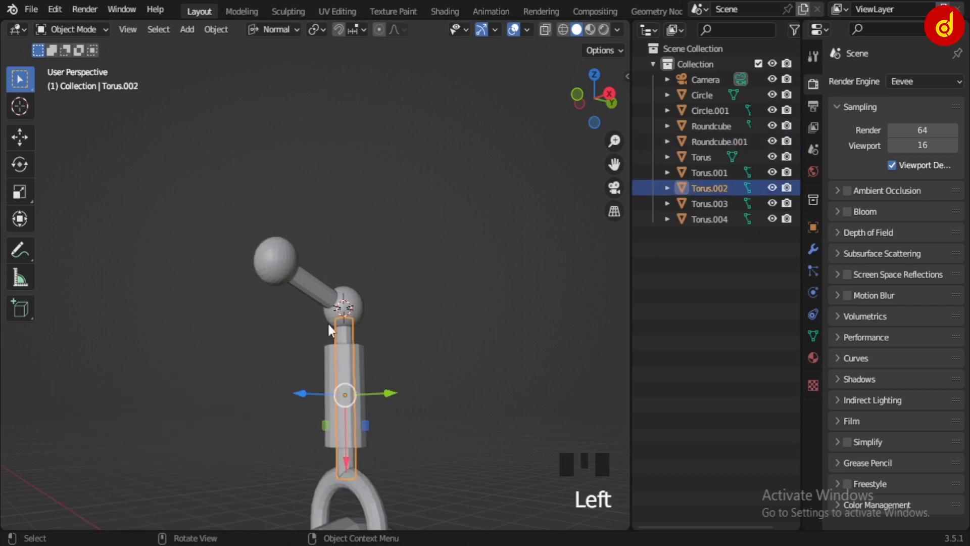
key("KP_7")
scroll("up", 3)
scroll("down", 3)
left_click_drag(316, 369, 345, 327)
key("shift+d")
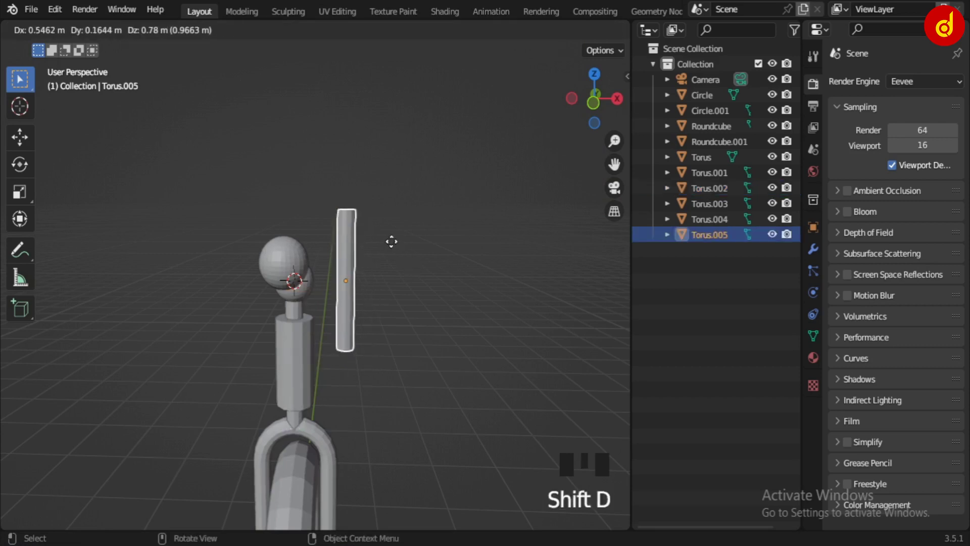
left_click(299, 427)
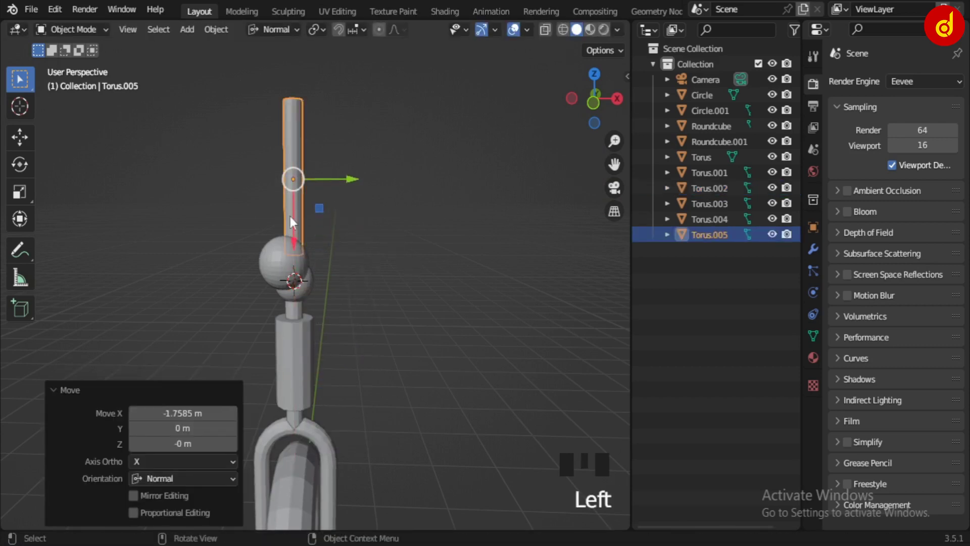
key("KP_1")
key("e")
key("r")
left_click(291, 239)
Centre the horizontal crossbar on the top sphere, adjusting from side and top views.
scroll("up", 3)
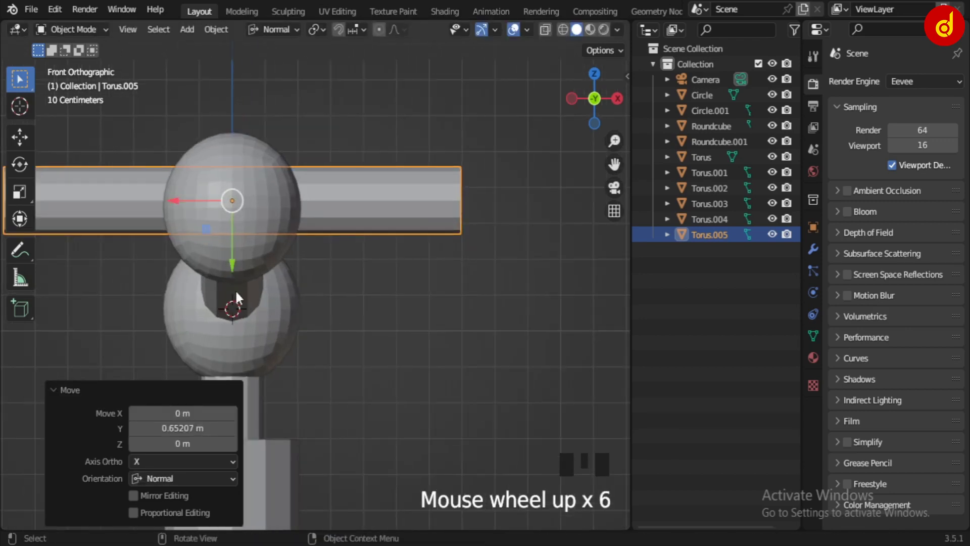
left_click(240, 192)
scroll("down", 3)
left_click(372, 314)
left_click(352, 244)
scroll("down", 3)
left_click_drag(299, 274, 209, 292)
key("KP_3")
scroll("up", 3)
left_click_drag(444, 306, 362, 244)
left_click(363, 244)
key("KP_7")
left_click_drag(358, 208, 378, 153)
scroll("up", 3)
left_click(282, 269)
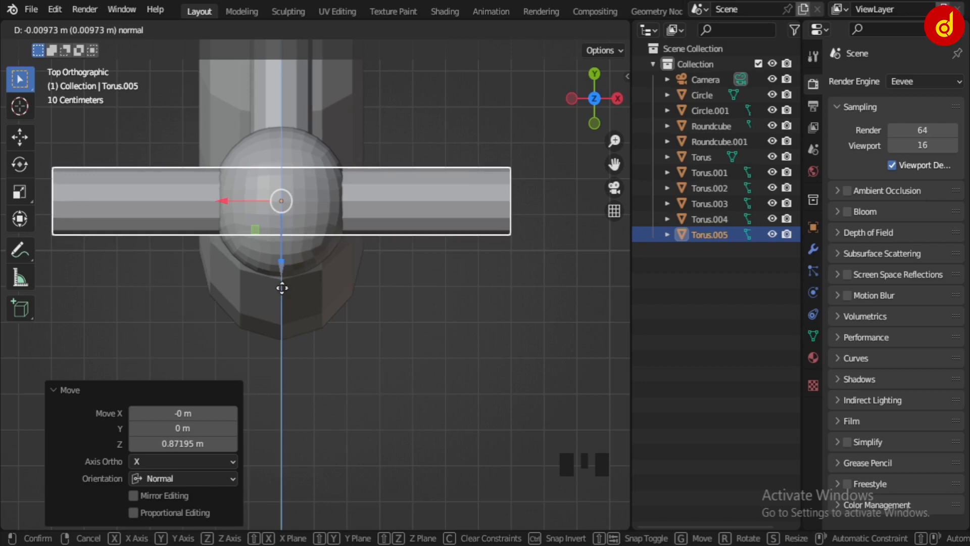
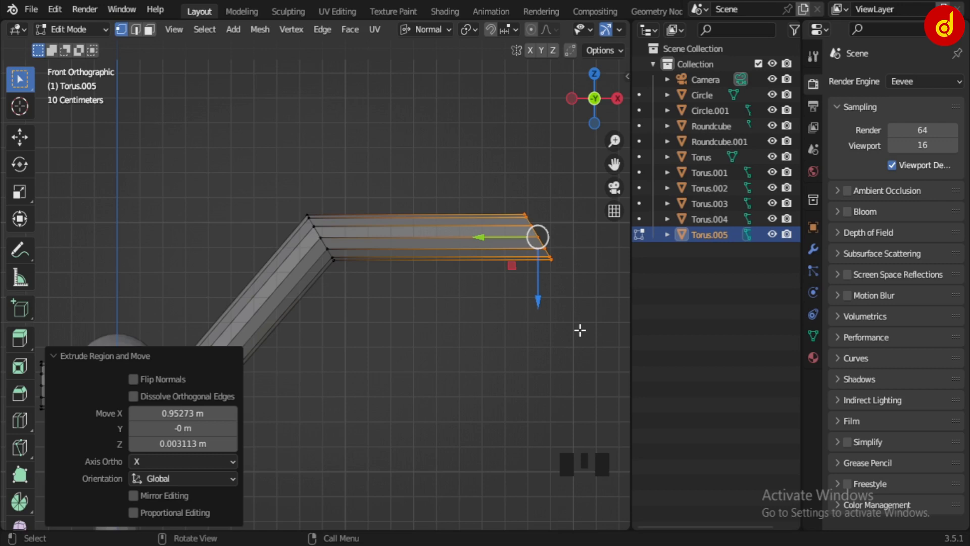
Rotate and scale the handlebar's extruded end ring until it stands upright.
key("r")
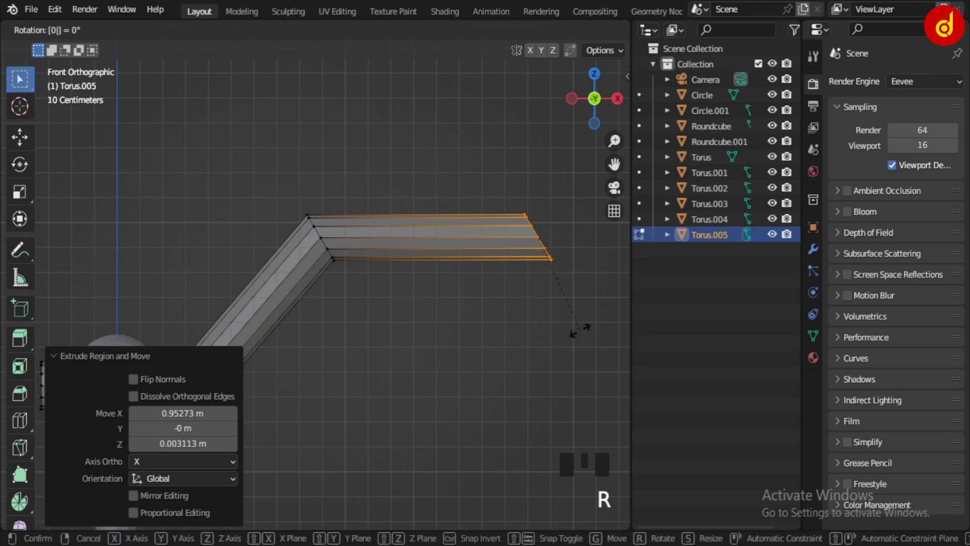
key("r")
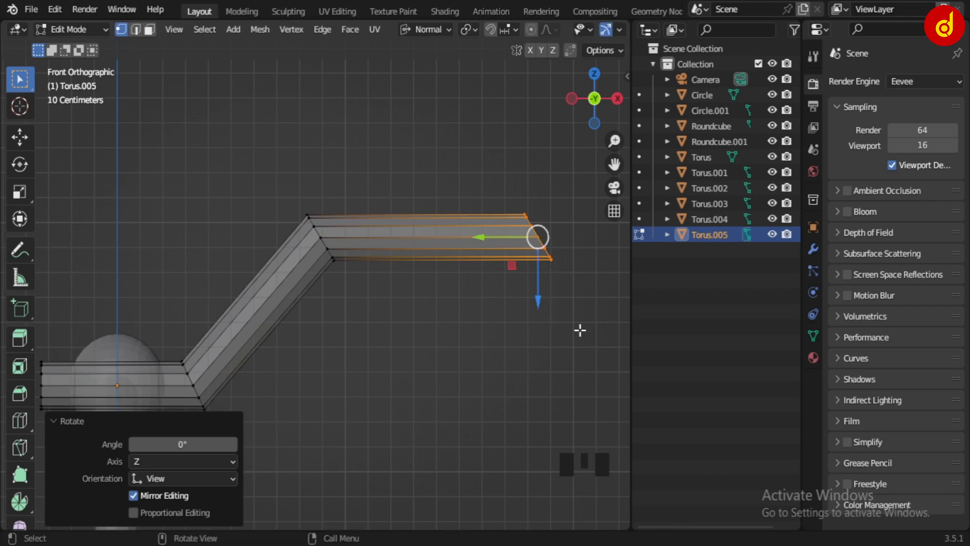
key("s")
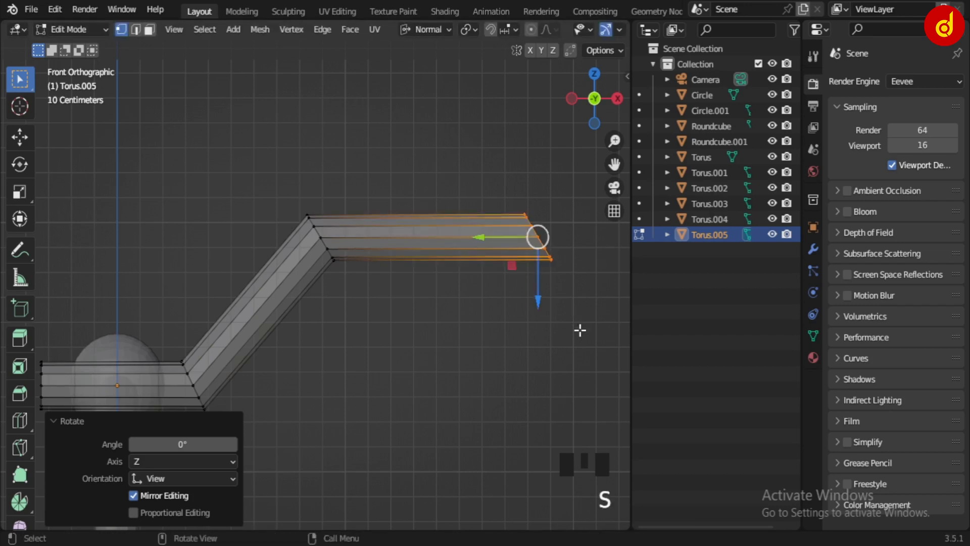
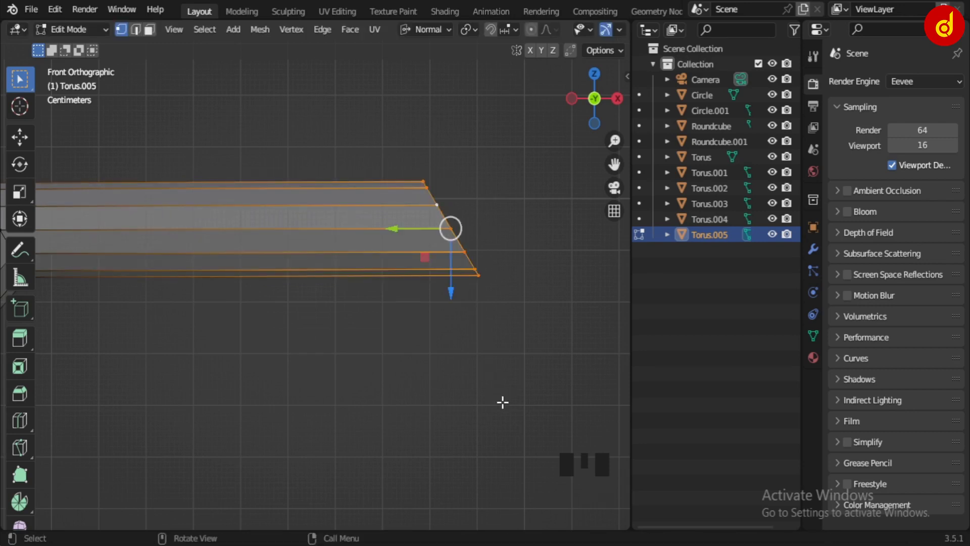
key("r")
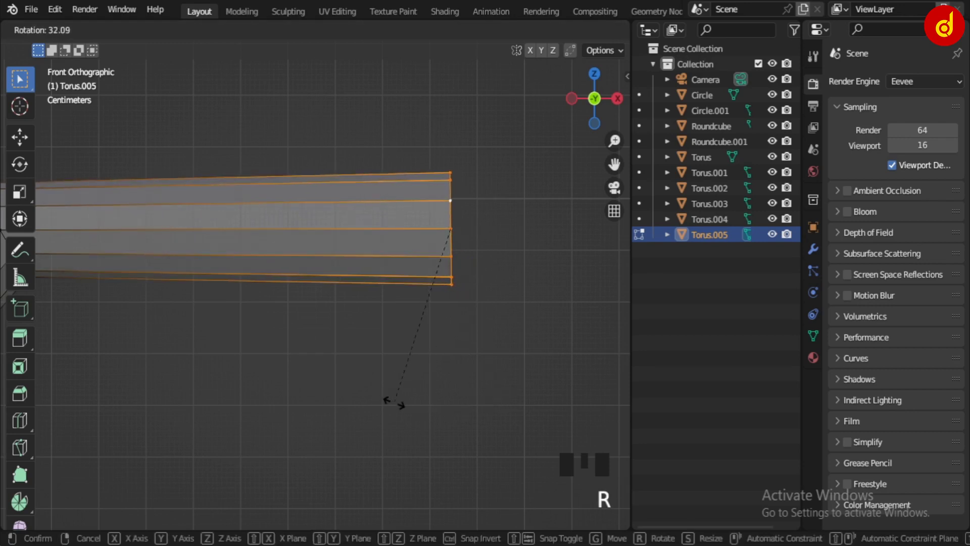
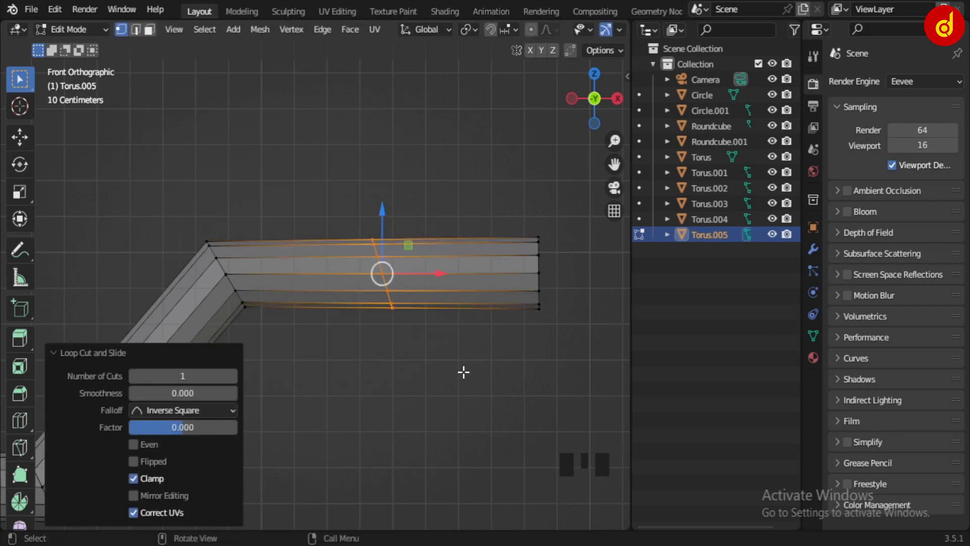
Rotate the end ring once more, then undo to clear the change.
key("r")
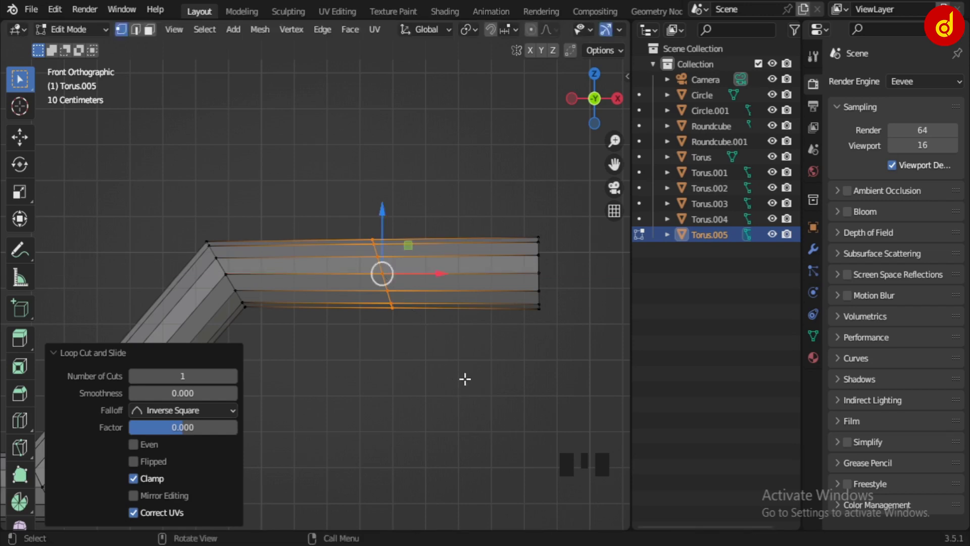
key("ctrl+z")
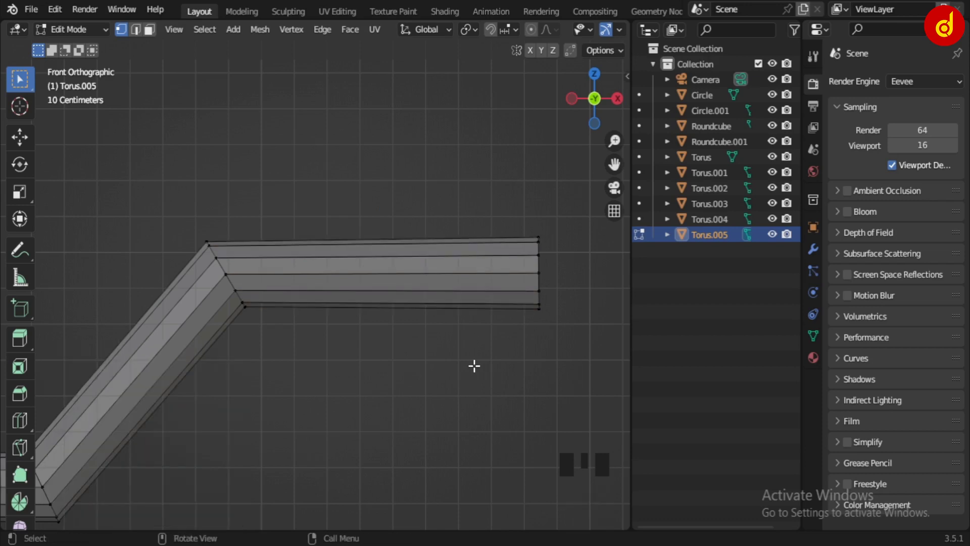
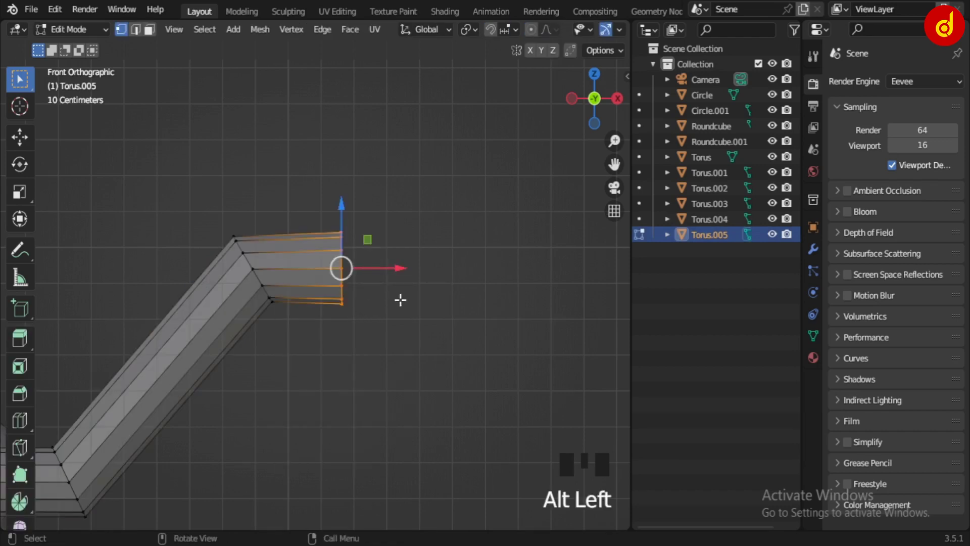
Extrude the handlebar end outward about 0.29 m and fatten a ring into a chunky grip.
key("e")
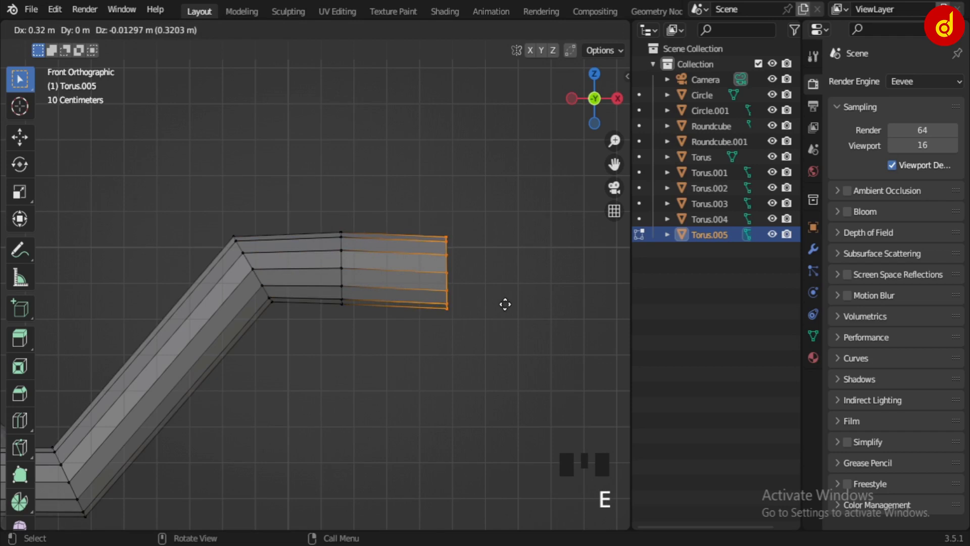
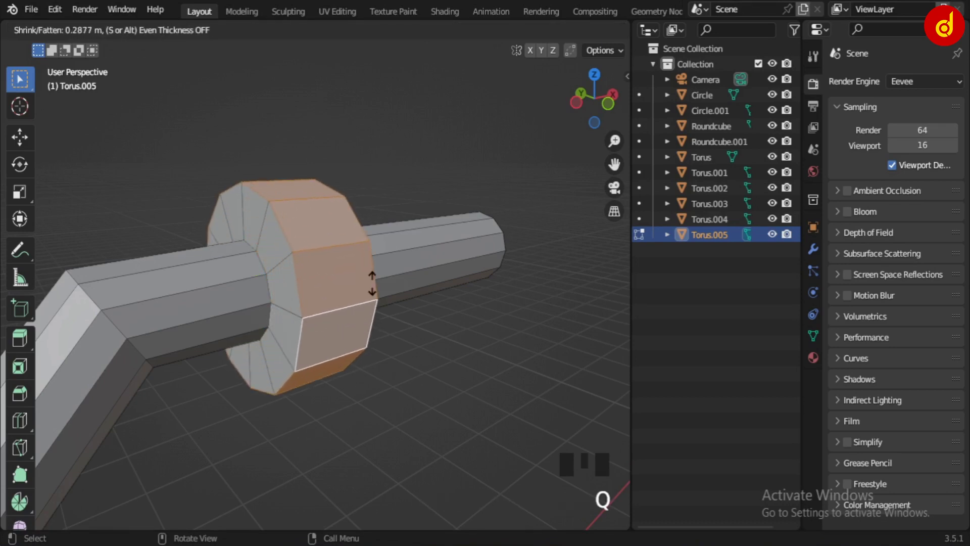
left_click_drag(97, 306, 386, 409)
key("Tab")
left_click(406, 415)
Back in Object Mode, select the fork and handlebar parts together.
scroll("down", 3)
left_click_drag(357, 405, 342, 286)
left_click(342, 287)
scroll("up", 3)
scroll("down", 3)
key("KP_7")
key("KP_3")
scroll("down", 3)
left_click_drag(408, 424, 379, 304)
scroll("down", 3)
left_click(280, 177)
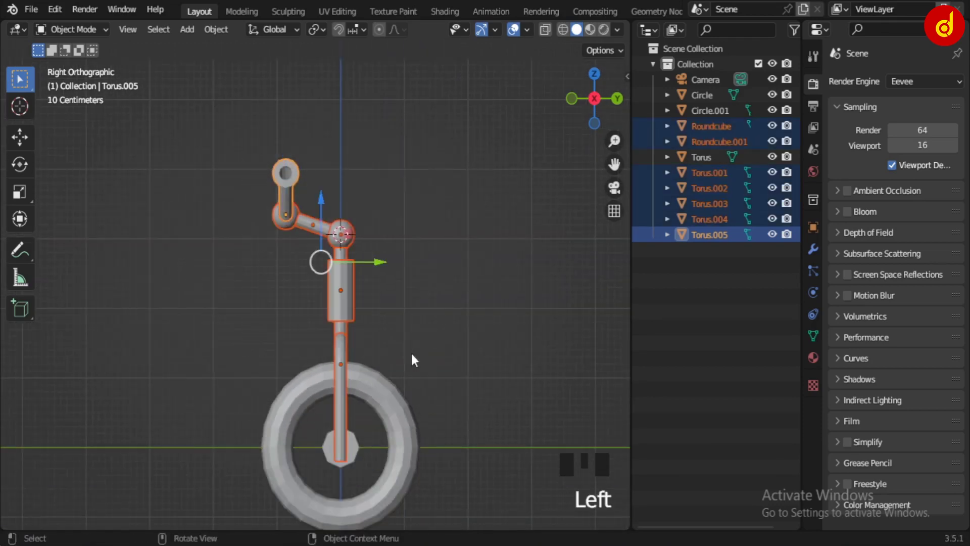
With the pivot at the wheel hub, tilt the fork and handlebar assembly back about 13.9°.
left_click_drag(399, 392, 369, 396)
scroll("up", 3)
key("shift+c")
left_click_drag(459, 390, 403, 387)
scroll("up", 3)
left_click_drag(453, 392, 439, 348)
scroll("down", 3)
left_click_drag(321, 37, 446, 422)
key("r")
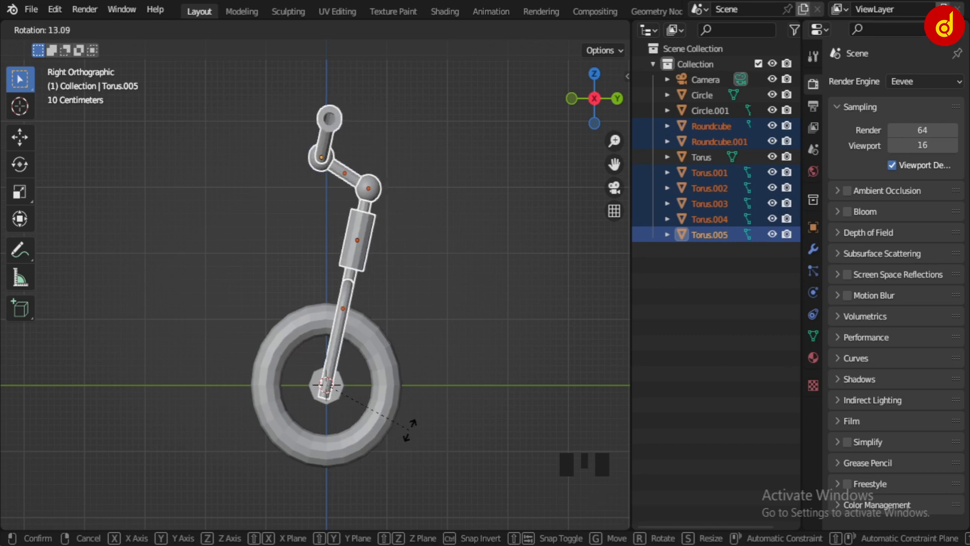
Inspect the leaning assembly from several views and select just the handlebar.
scroll("down", 3)
left_click_drag(383, 352, 438, 366)
key("KP_Decimal")
scroll("down", 3)
left_click_drag(390, 369, 430, 337)
key("KP_1")
scroll("up", 3)
left_click_drag(358, 251, 379, 317)
left_click_drag(378, 317, 376, 267)
left_click(321, 262)
key("KP_3")
scroll("up", 3)
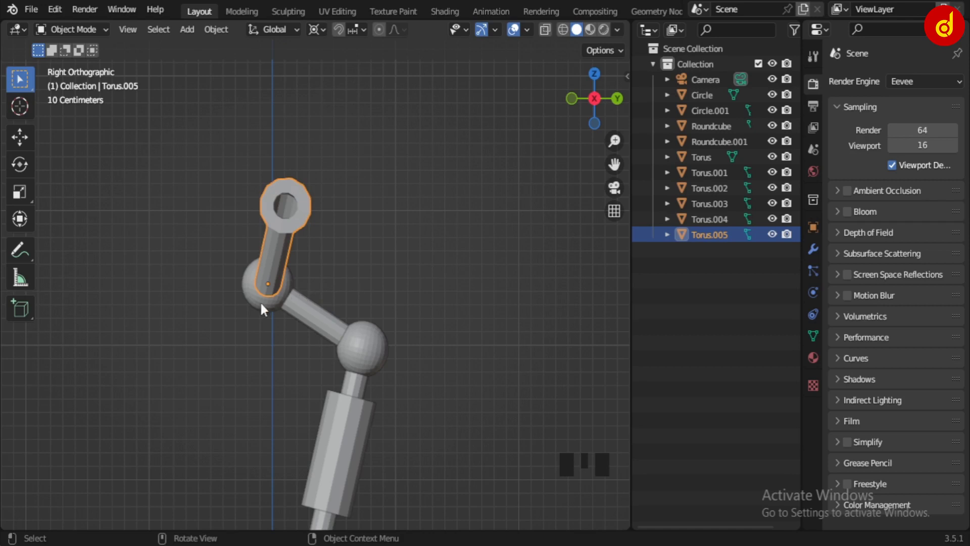
Snap the 3D cursor to Roundcube.001 and swing Torus.005 about 50° around the ball joint.
left_click(268, 309)
key("shift+s")
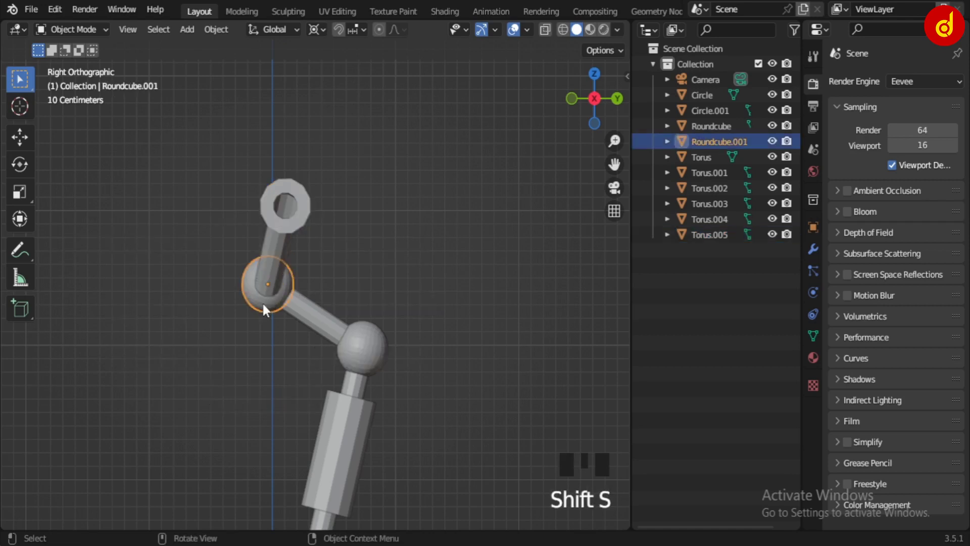
key("shift+s")
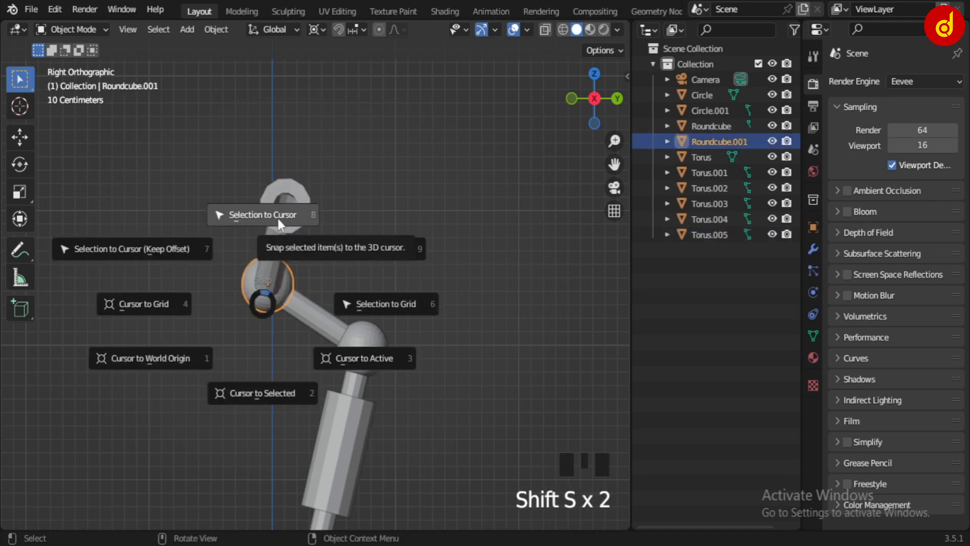
left_click_drag(370, 232, 355, 233)
left_click(293, 221)
key("r")
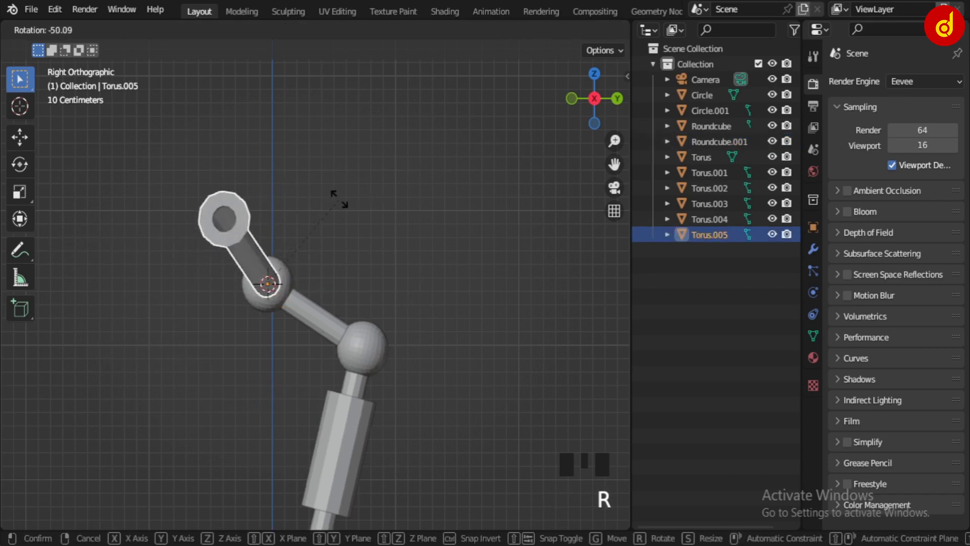
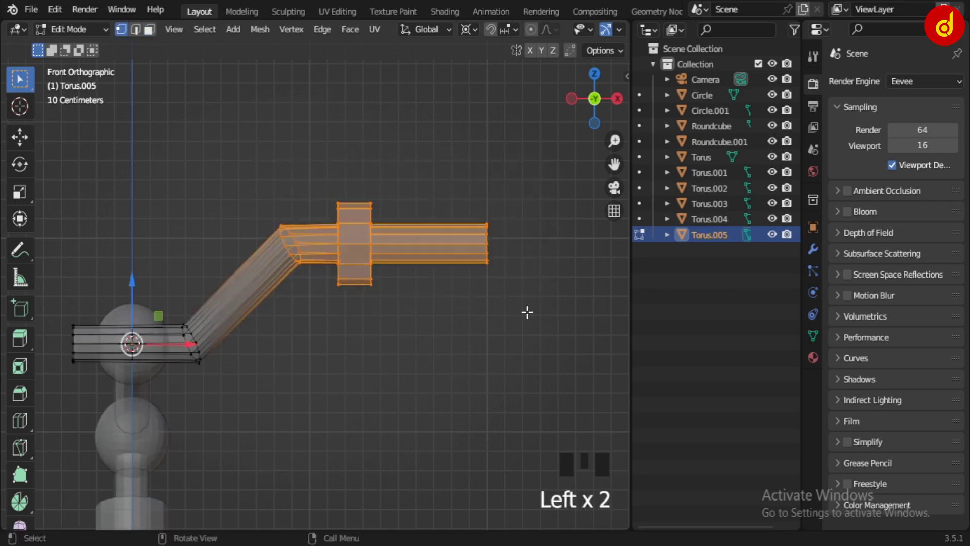
Move the bend and grip outward and rotate the new edge loop upright about X at the joint.
scroll("up", 3)
scroll("up", 3)
key("g")
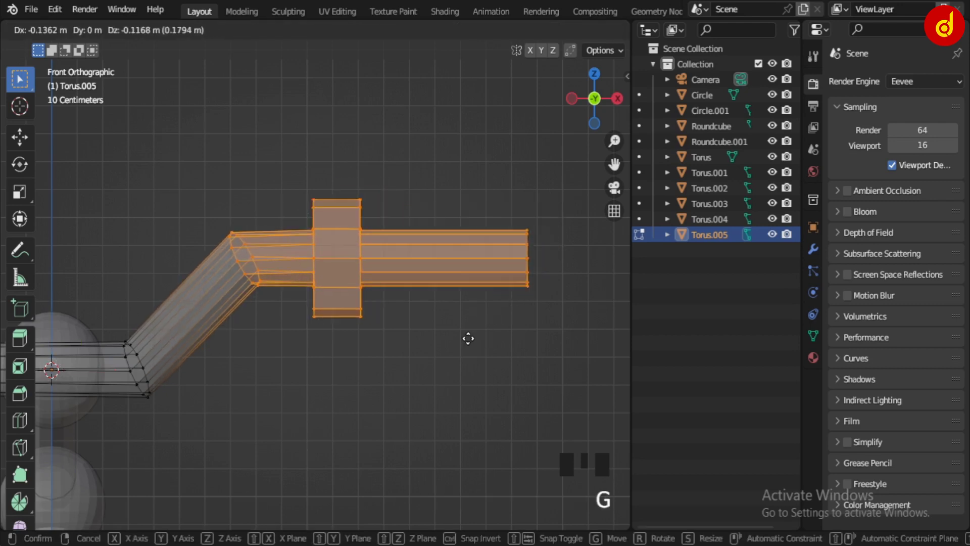
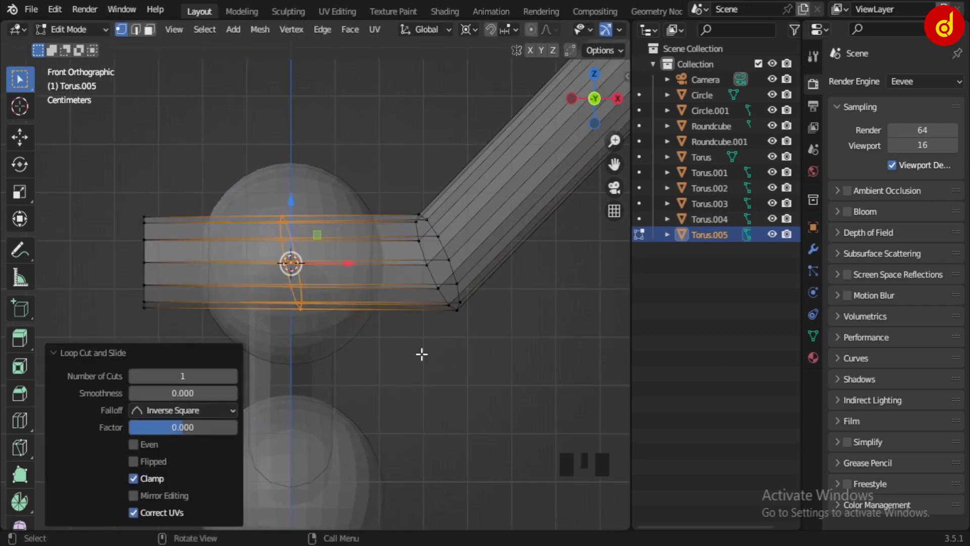
key("r")
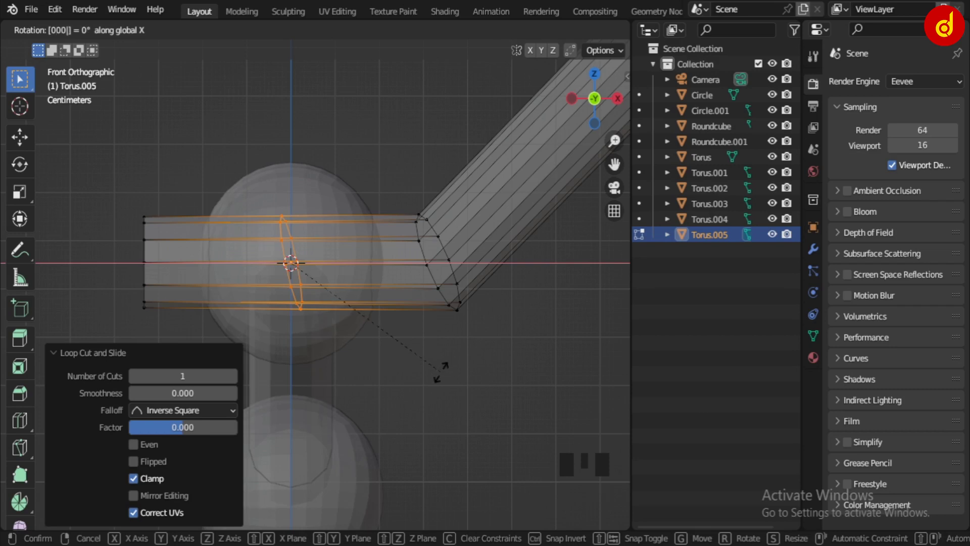
key("r")
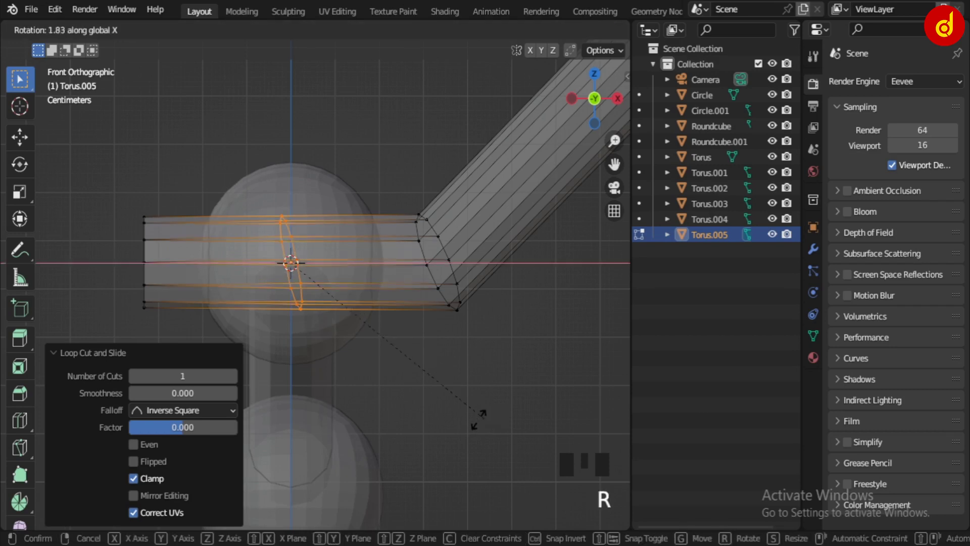
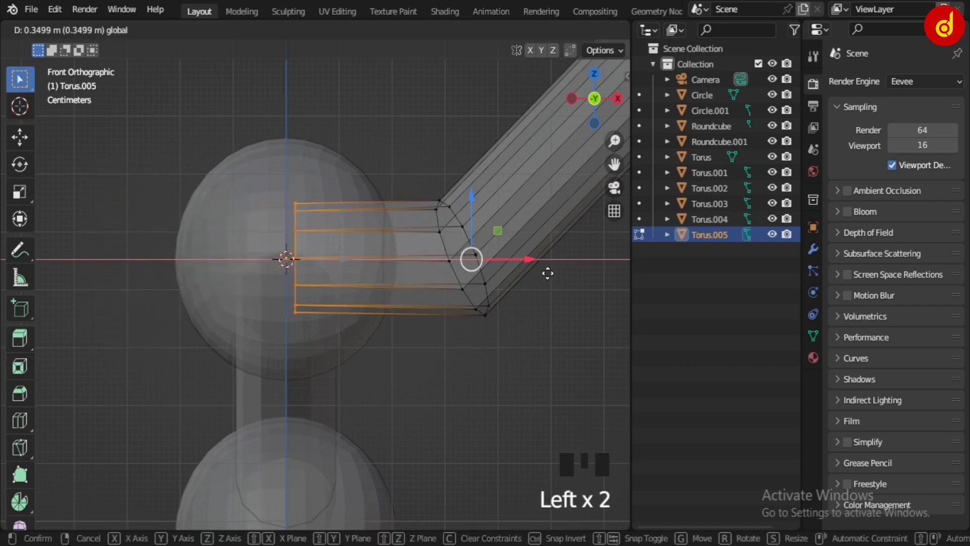
Add a Mirror modifier on X to copy the handlebar half across the centre.
key("Tab")
left_click(497, 397)
scroll("down", 3)
left_click(409, 274)
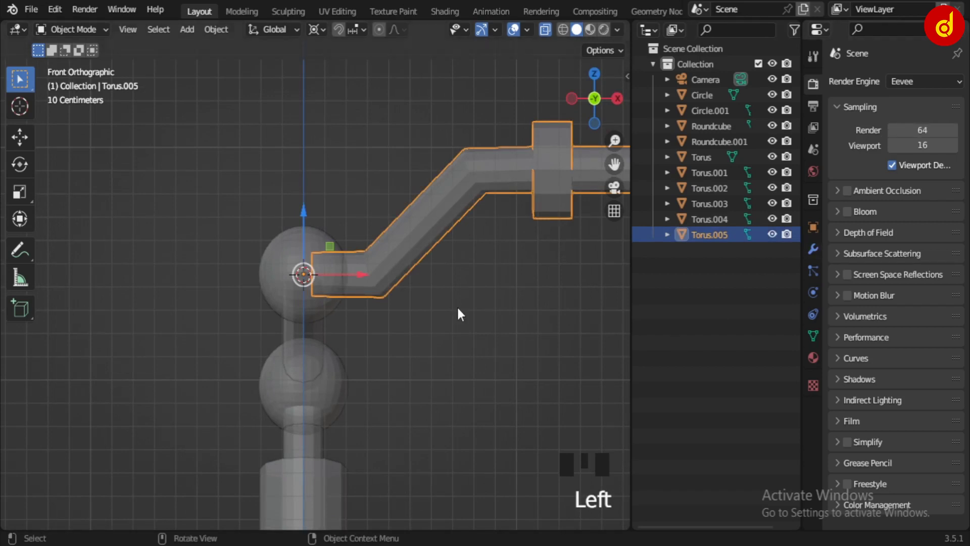
key("alt+z")
left_click_drag(462, 313, 442, 282)
left_click(424, 246)
left_click(825, 256)
left_click_drag(886, 84, 465, 273)
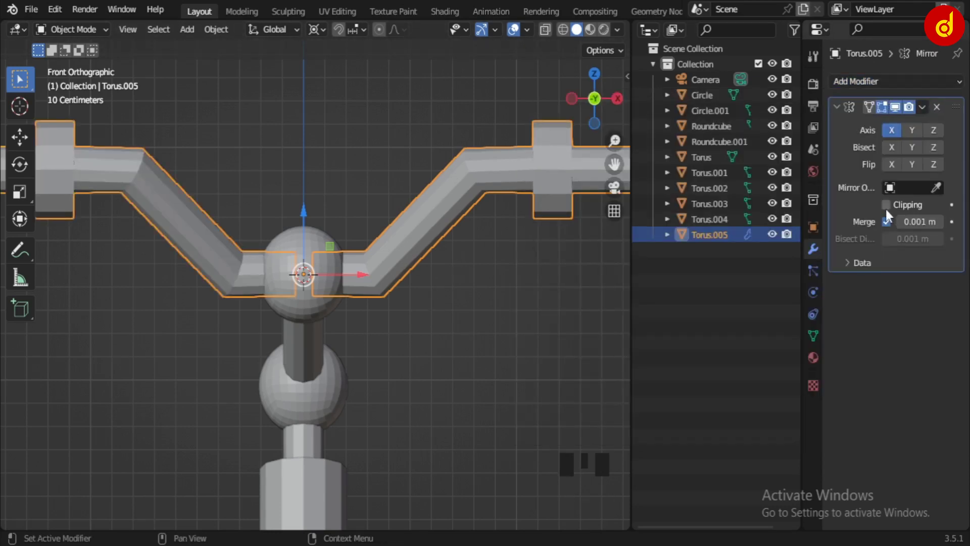
Isolate the handlebar, enable Clipping and slide the inner end along X toward the mirror plane.
scroll("up", 3)
key("/")
scroll("up", 3)
left_click_drag(378, 327, 386, 251)
key("Tab")
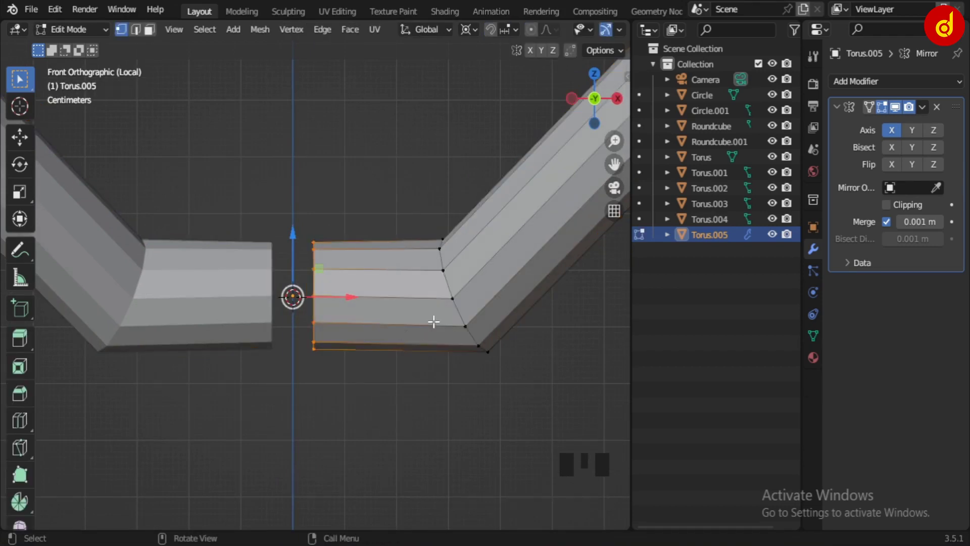
key("g")
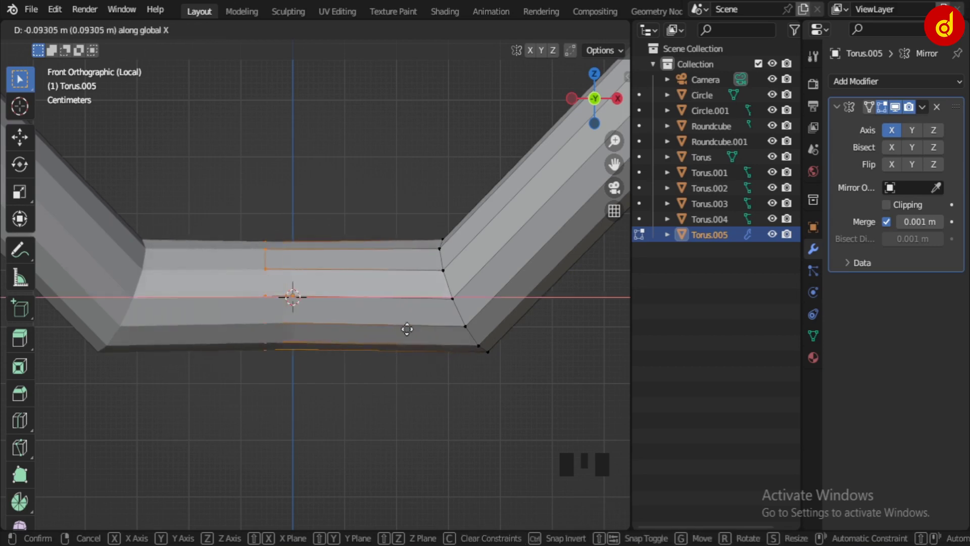
left_click(893, 210)
Move and scale the inner vertices until the halves join seamlessly at the ball-joint centre.
key("g")
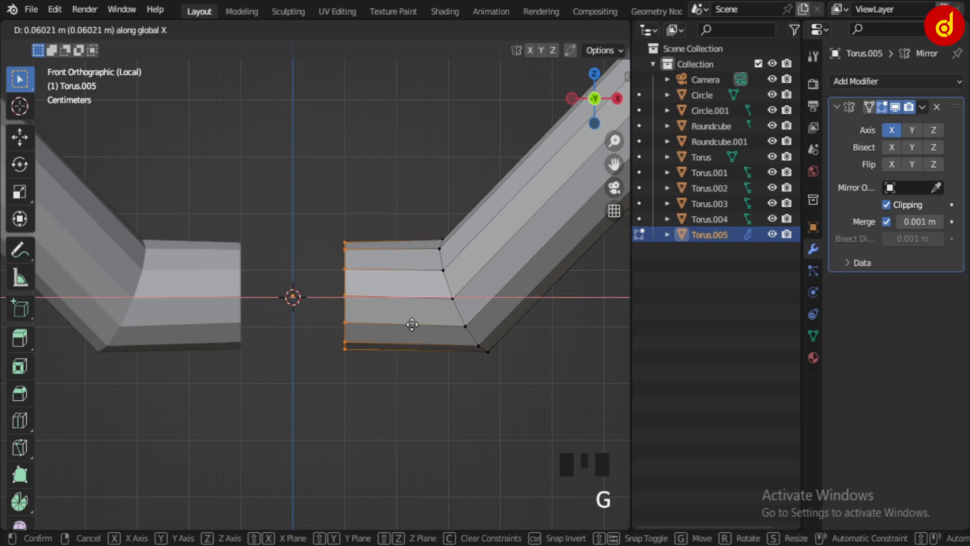
key("g")
scroll("up", 3)
key("s")
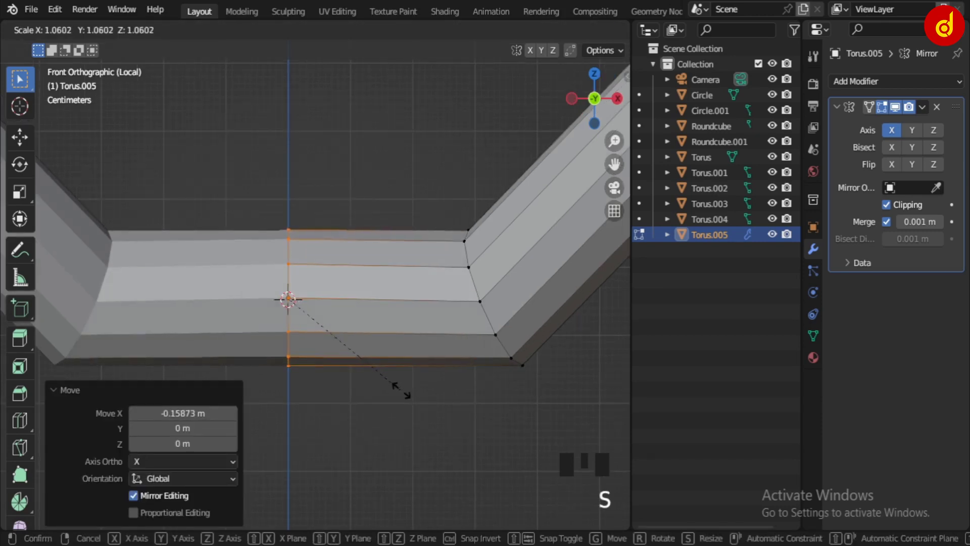
key("Tab")
left_click_drag(411, 410, 412, 402)
left_click(411, 319)
scroll("down", 3)
scroll("down", 3)
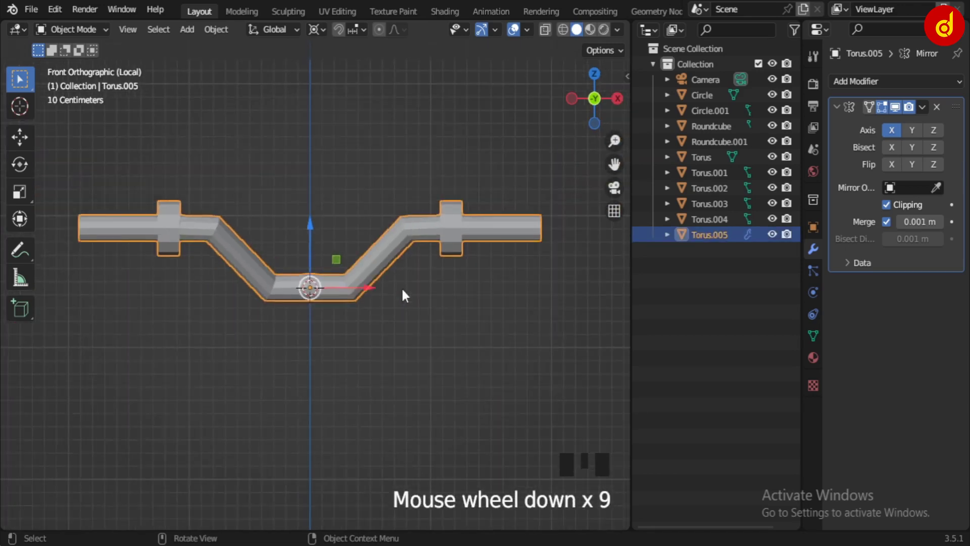
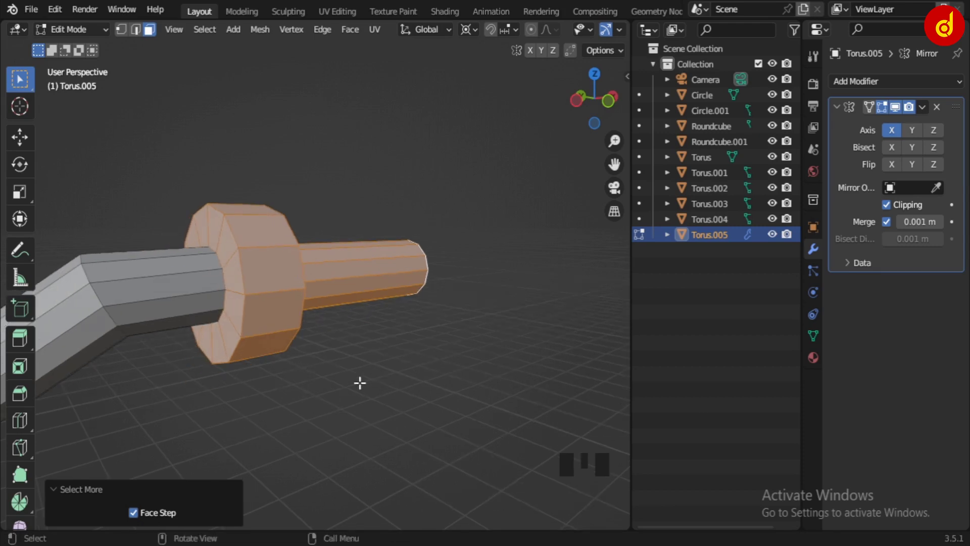
Duplicate the grip faces into their own object, then delete the originals from the bar.
key("shift+d")
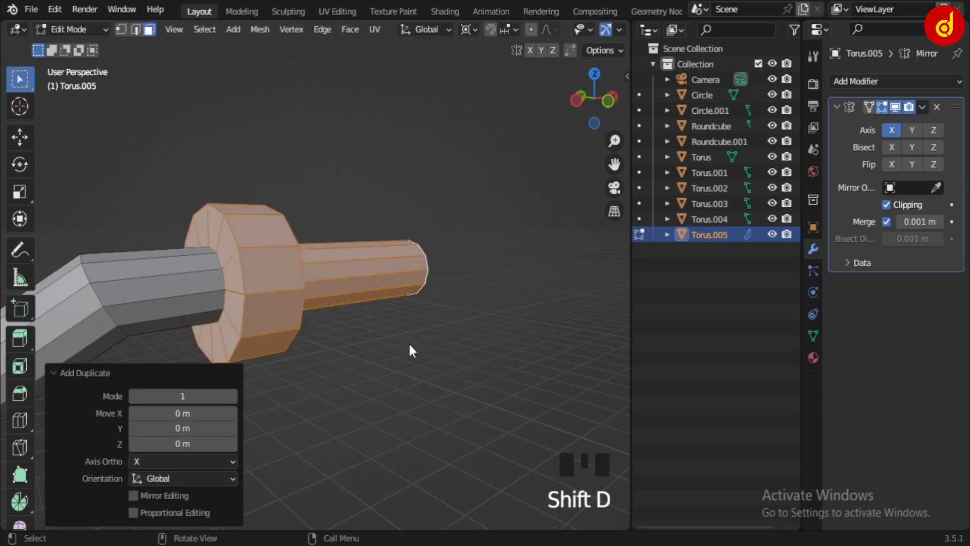
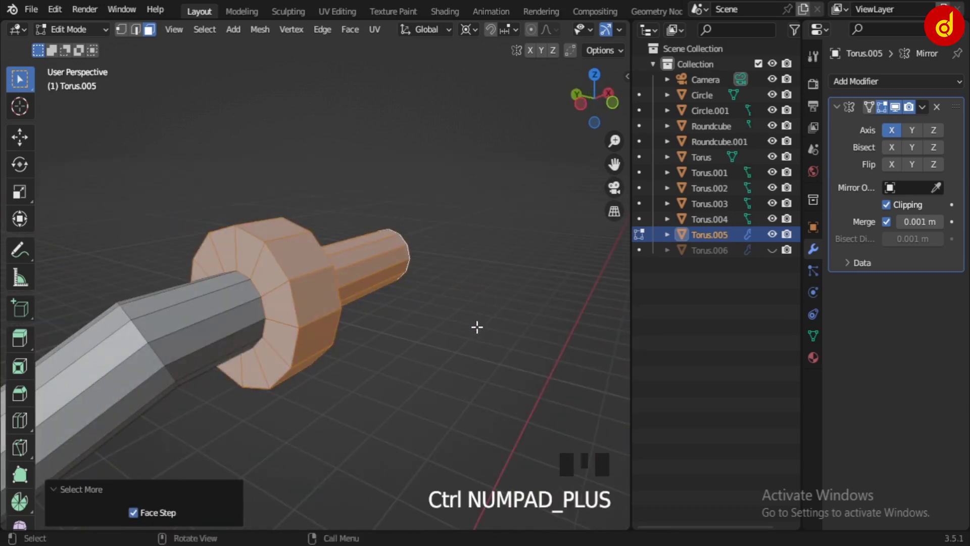
key("x")
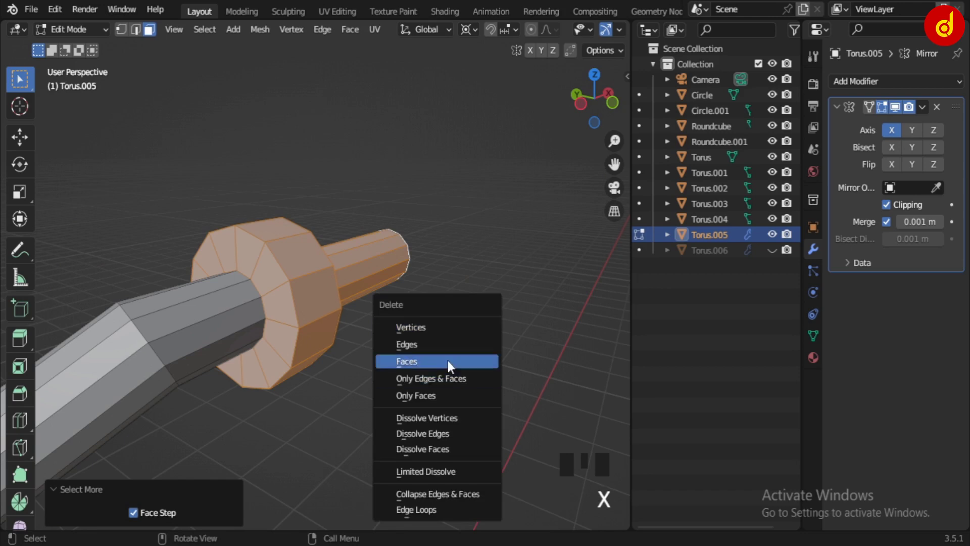
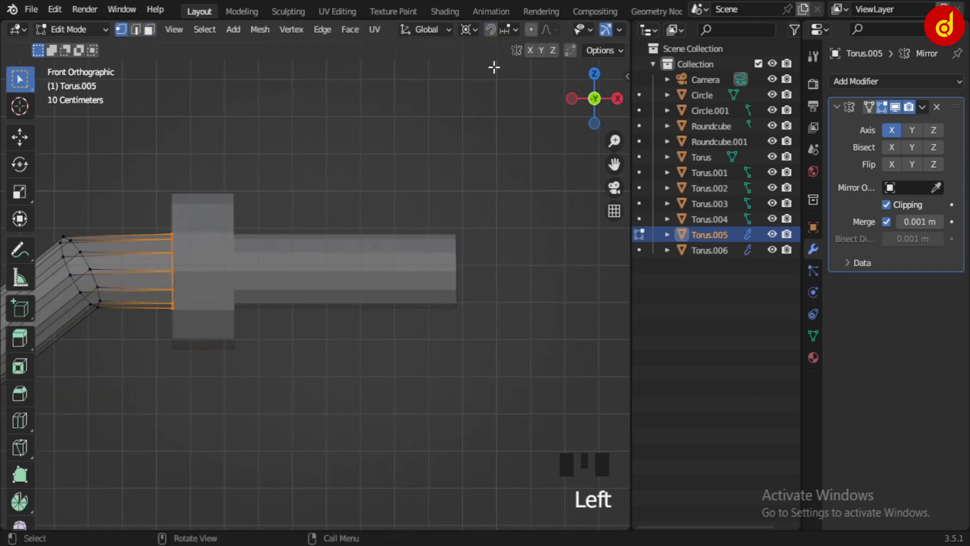
Scale the separated grip Torus.006 up to about 1.18 in Edit Mode.
scroll("down", 3)
scroll("down", 3)
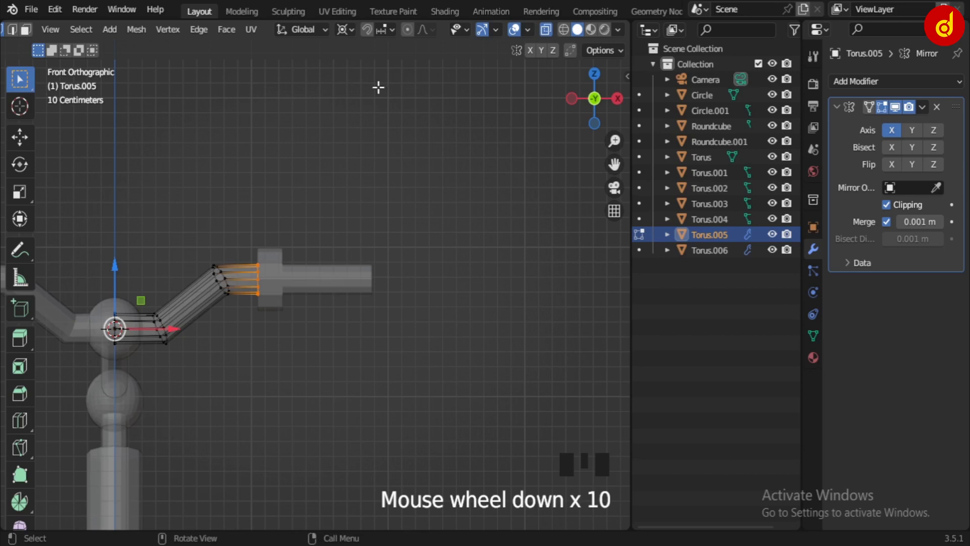
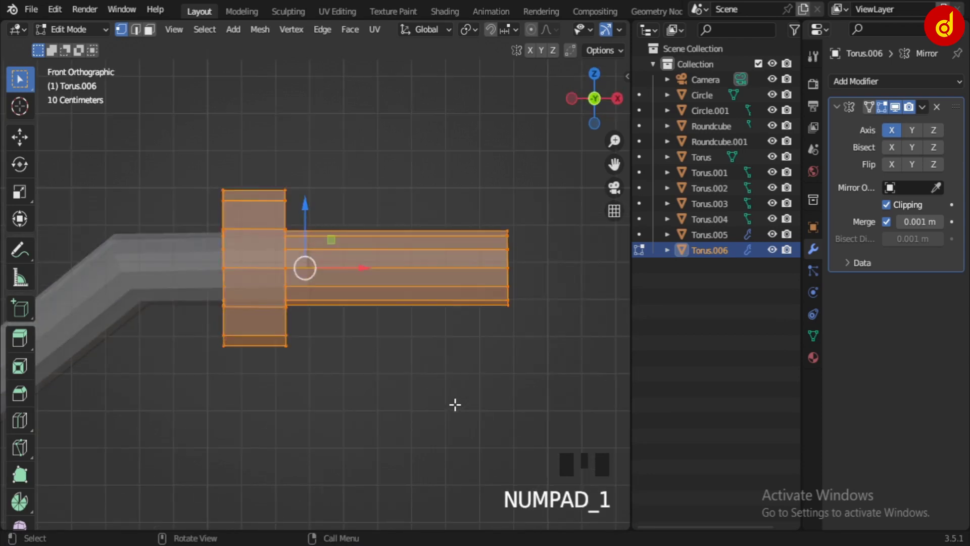
scroll("up", 3)
key("z")
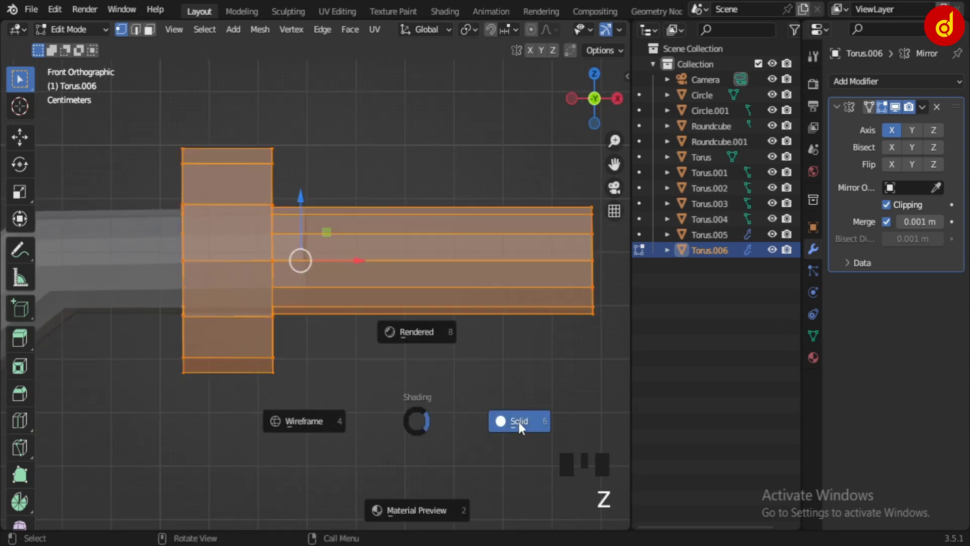
key("s")
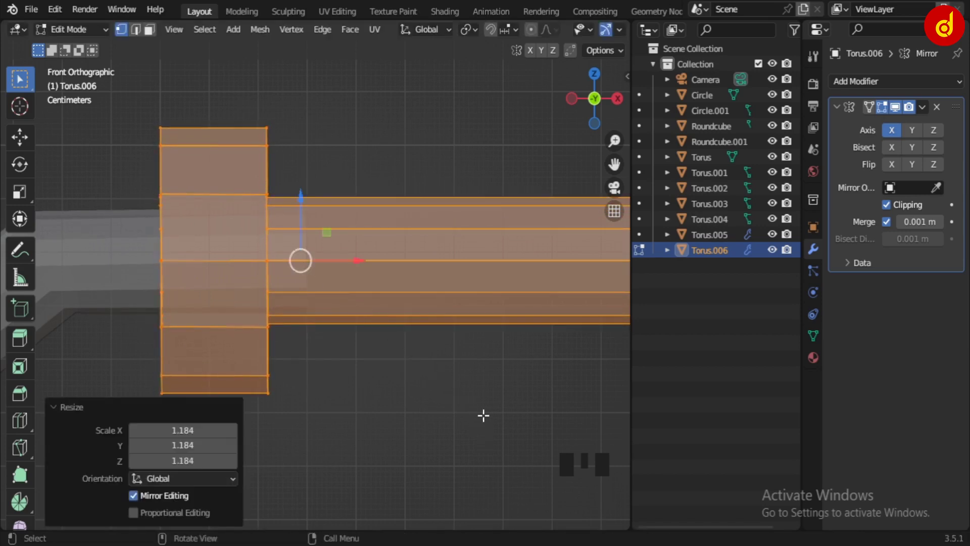
scroll("down", 3)
key("Tab")
left_click(522, 420)
left_click(439, 292)
key("alt+z")
Select the grip's outer end vertices and move them inward along X to shorten it.
left_click_drag(313, 370, 261, 375)
scroll("down", 3)
left_click(387, 299)
key("KP_1")
scroll("up", 3)
key("alt+z")
left_click_drag(411, 348, 484, 259)
key("Tab")
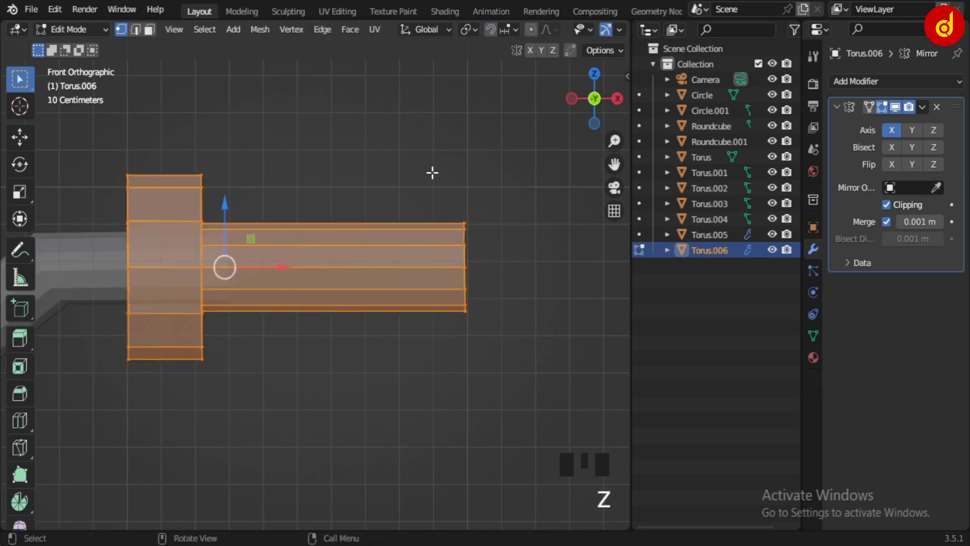
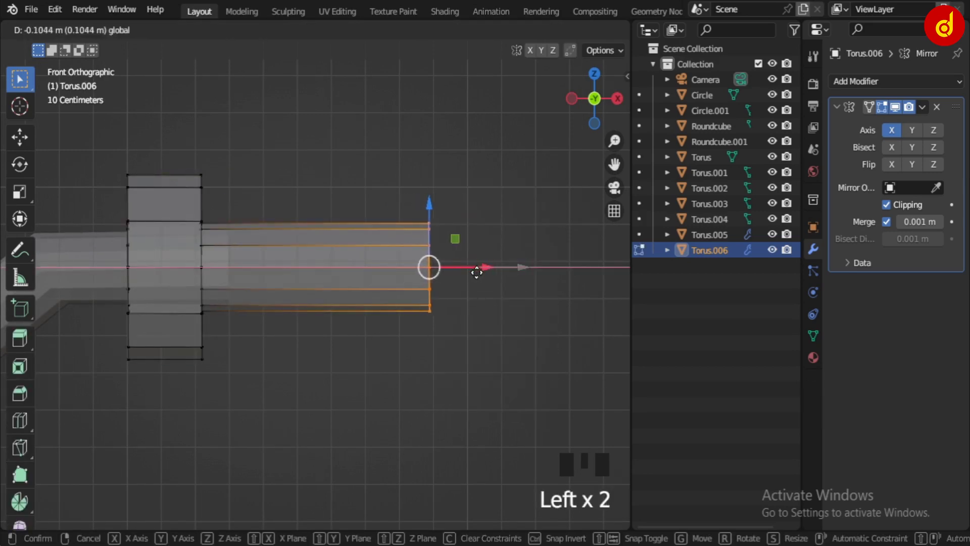
key("Tab")
left_click_drag(368, 405, 351, 397)
scroll("down", 3)
left_click_drag(327, 389, 361, 351)
Inspect the mirrored grips from front and right views and select the front wheel torus.
key("z")
left_click(375, 215)
key("alt+z")
left_click(388, 335)
scroll("down", 3)
left_click_drag(326, 390, 341, 423)
scroll("up", 3)
left_click_drag(398, 446, 461, 359)
left_click_drag(415, 363, 409, 370)
key("KP_3")
left_click_drag(400, 344, 371, 334)
left_click(371, 334)
scroll("up", 3)
Scale the front wheel torus up to about 1.2× and frame the front assembly.
key("s")
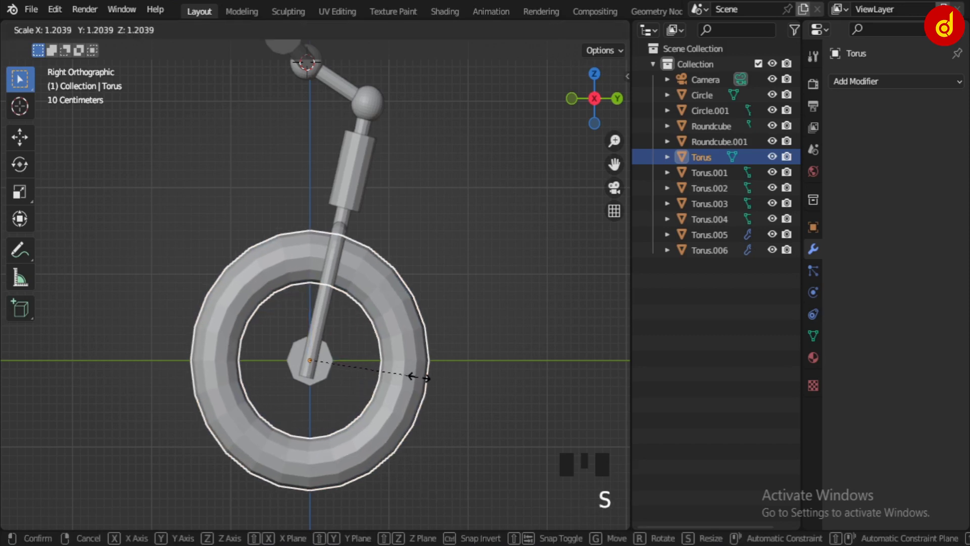
key("s")
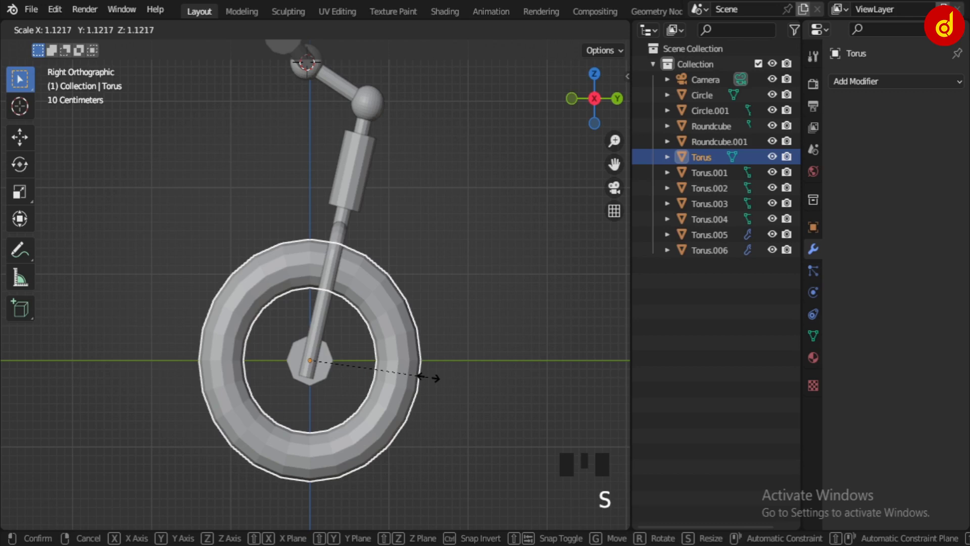
scroll("down", 3)
left_click_drag(401, 374, 397, 389)
scroll("up", 3)
left_click_drag(340, 362, 291, 245)
left_click(290, 245)
key("KP_1")
scroll("up", 3)
left_click_drag(311, 336, 455, 376)
left_click_drag(455, 375, 416, 354)
Fatten the U-shaped fork tube with Alt+S and scale it up about 1.06× to clear the wheel.
left_click(374, 337)
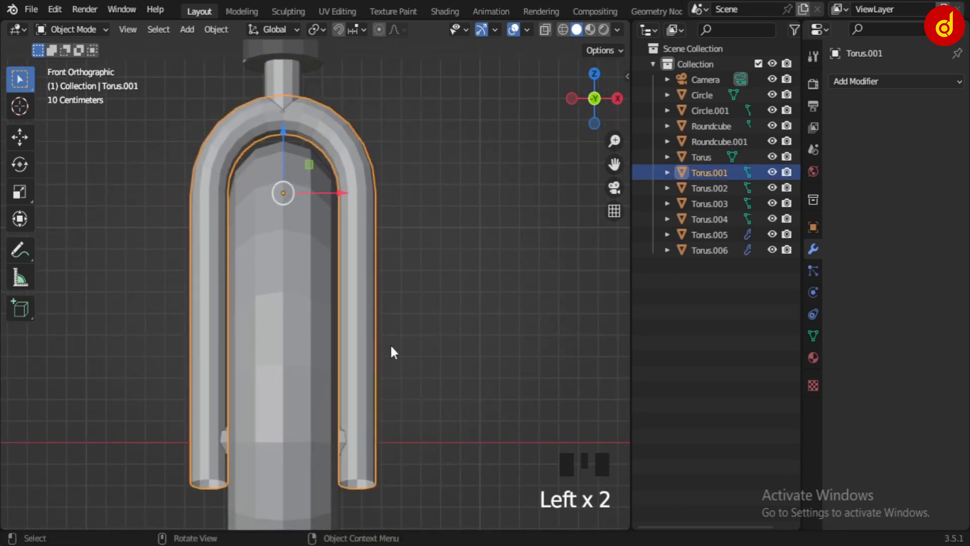
key("Tab")
key("a")
key("alt+s")
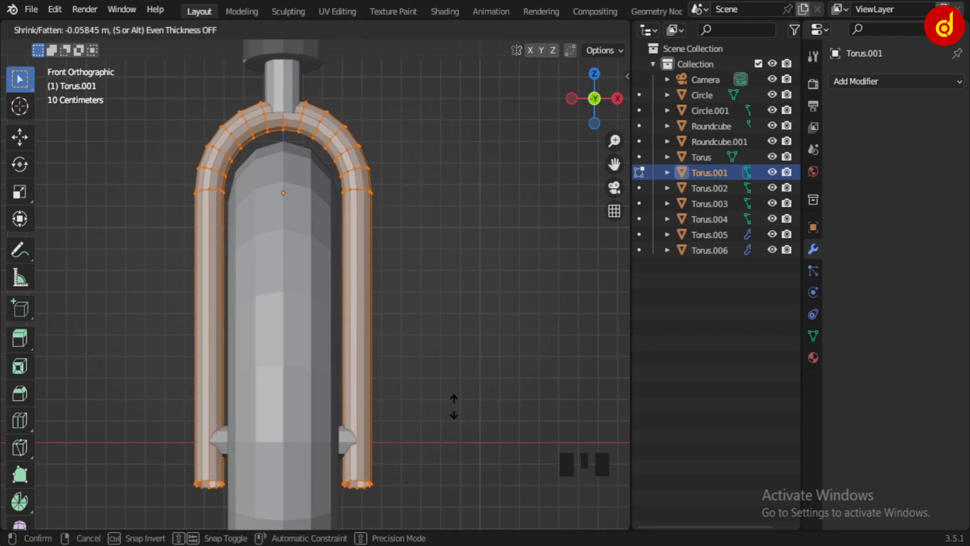
key("Tab")
key("s")
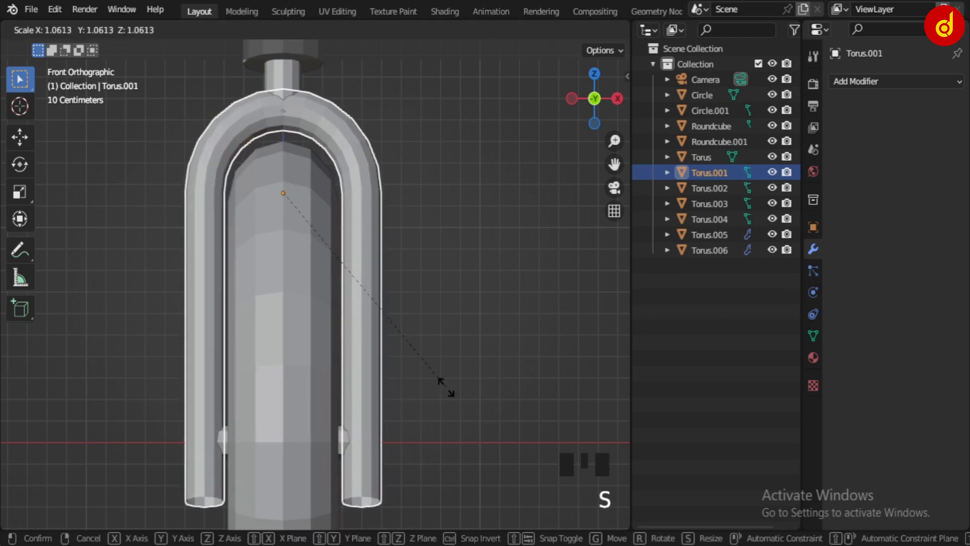
left_click(467, 379)
scroll("down", 3)
left_click_drag(444, 377, 346, 376)
scroll("down", 3)
left_click_drag(316, 381, 310, 387)
key("KP_3")
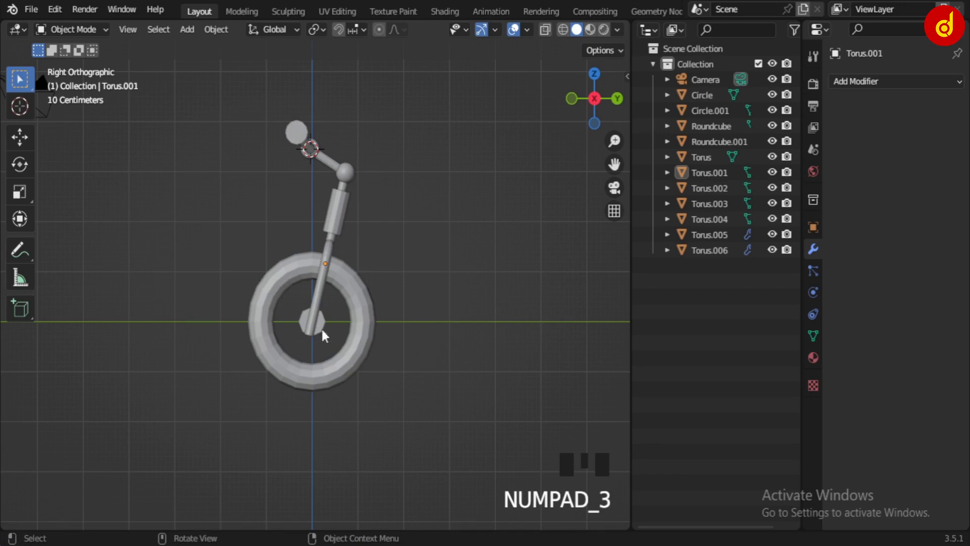
Frame the front assembly and select the wheel, hub and fork tube together.
scroll("down", 3)
scroll("up", 3)
scroll("down", 3)
left_click_drag(366, 271, 351, 275)
scroll("up", 3)
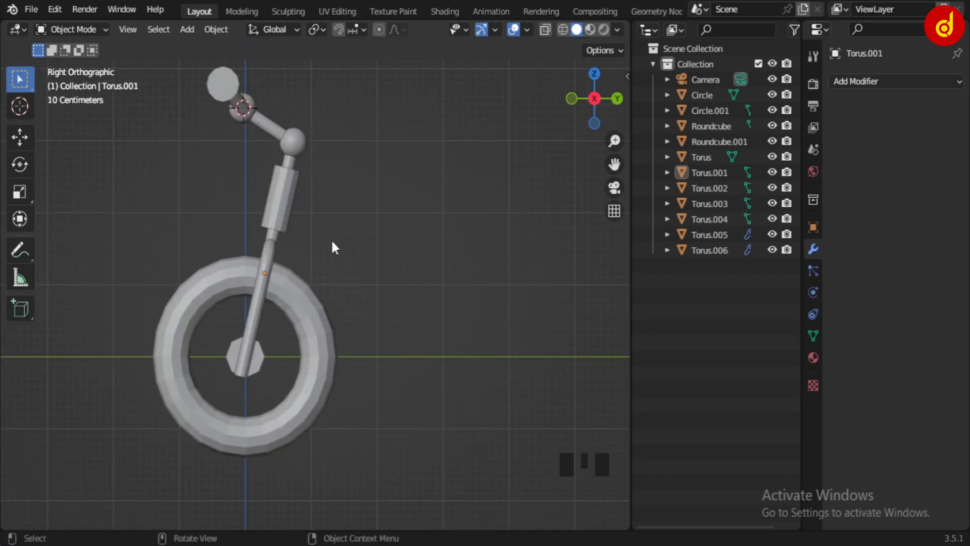
scroll("down", 3)
middle_click(339, 239)
left_click(310, 334)
scroll("up", 3)
left_click(361, 325)
left_click(240, 318)
scroll("down", 3)
Duplicate the wheel, hub and tube and move the copy along Y behind the front wheel.
key("shift+d")
left_click(301, 311)
left_click_drag(412, 335, 537, 387)
left_click_drag(571, 398, 566, 397)
left_click(471, 296)
left_click_drag(479, 319, 531, 433)
left_click_drag(530, 434, 517, 410)
Snap the cursor to the rear hub and rotate the tube copy Torus.008 into an upward-leaning stay.
left_click(452, 322)
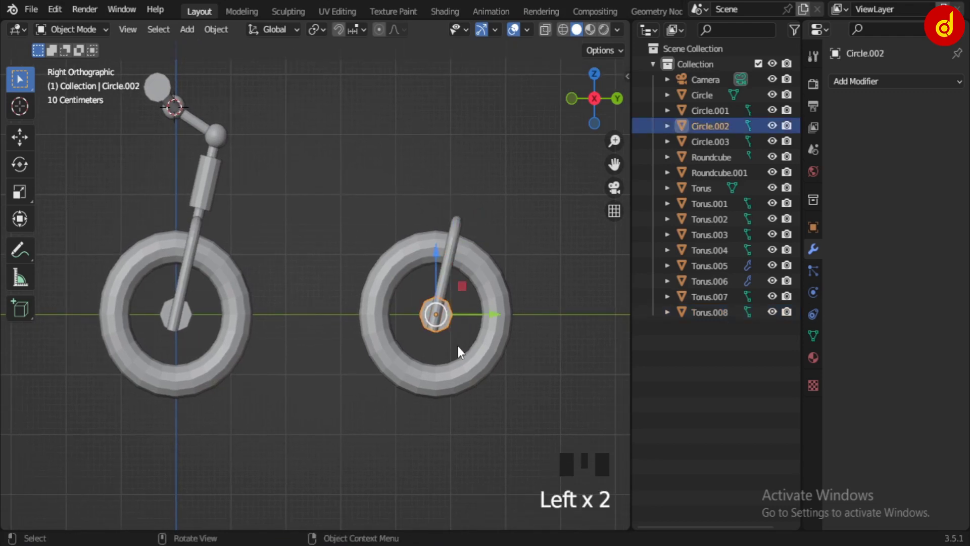
key("shift+s")
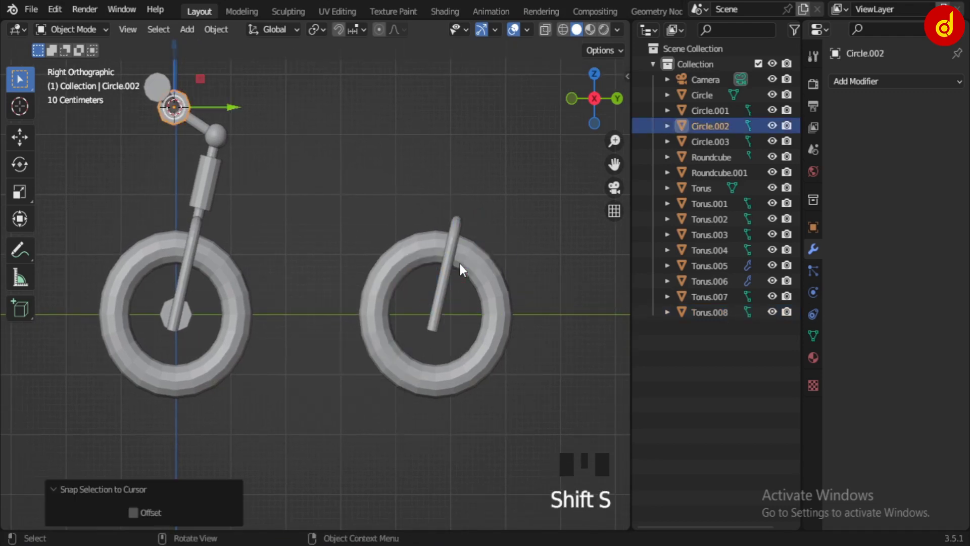
key("ctrl+z")
key("shift+s")
left_click_drag(320, 33, 486, 331)
key("r")
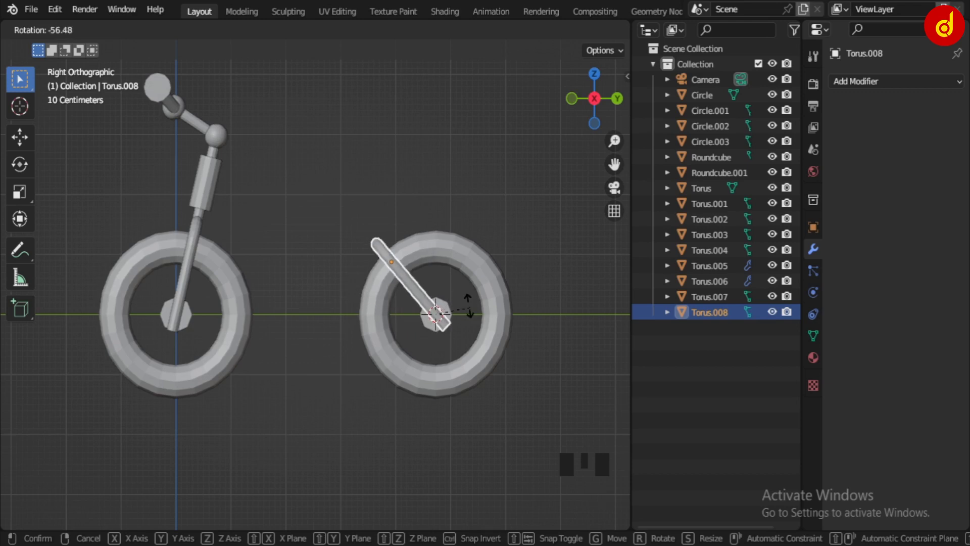
left_click(513, 442)
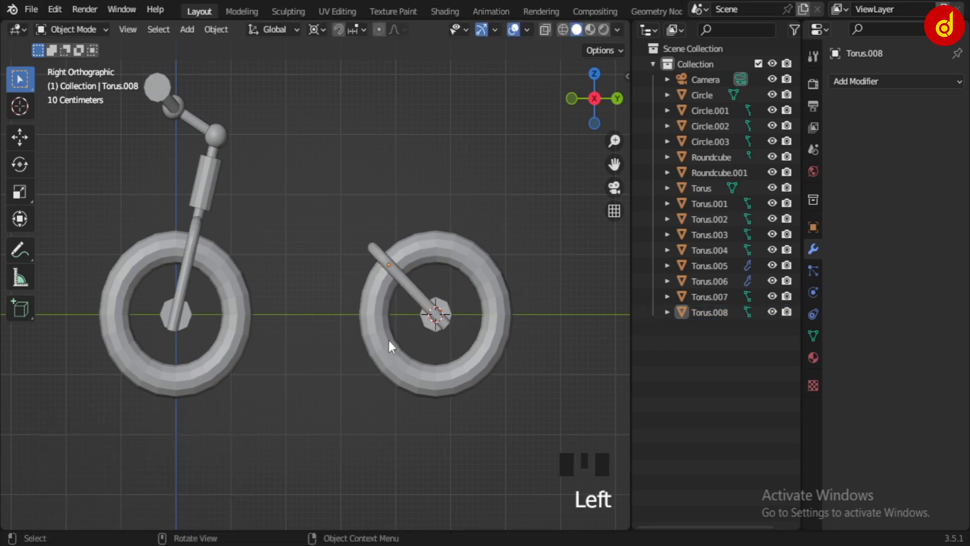
Select the head-tube sleeve under the handlebar for the next tube.
left_click_drag(332, 277, 343, 312)
scroll("up", 3)
left_click(216, 176)
left_click_drag(315, 36, 294, 266)
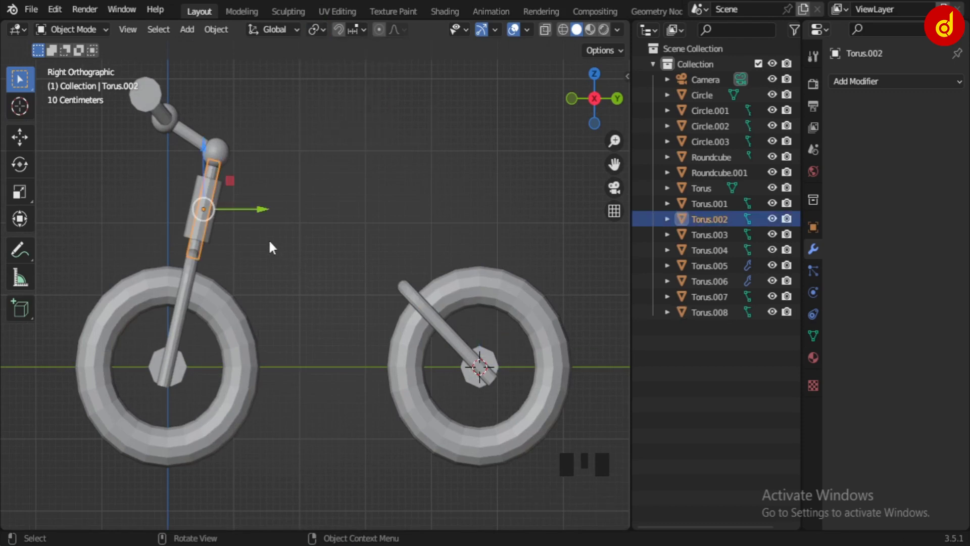
Duplicate the head tube as Torus.009, rotate it horizontal, lengthen it and place it as the top tube.
key("shift+d")
key("r")
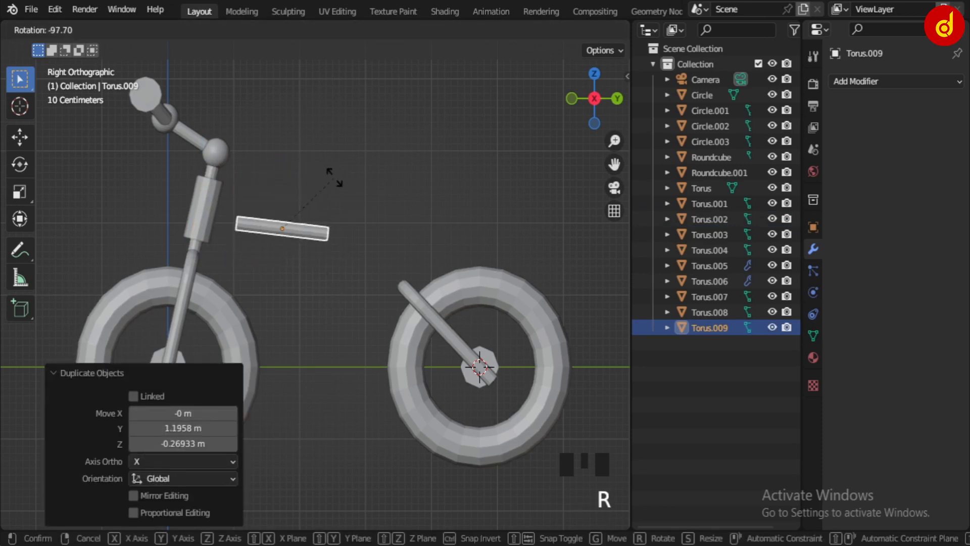
key("s")
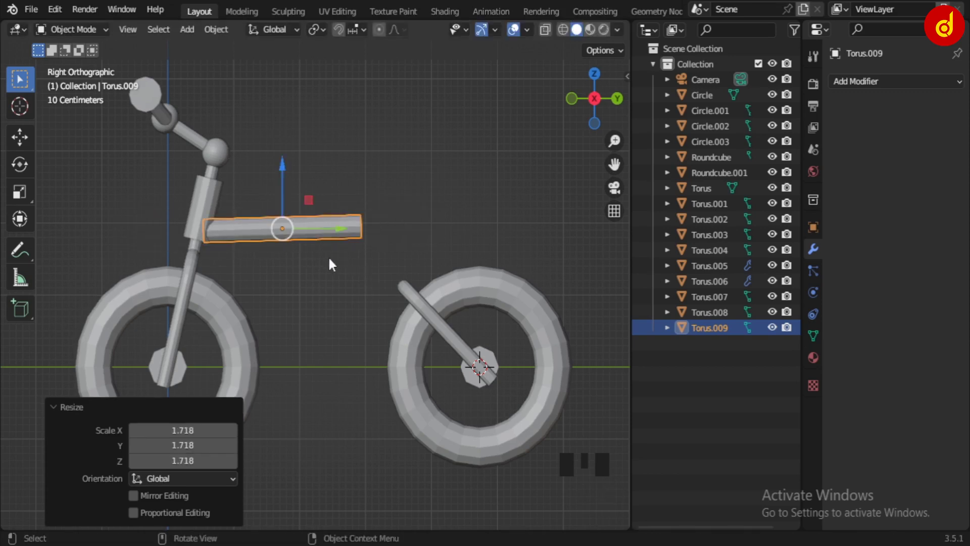
key("g")
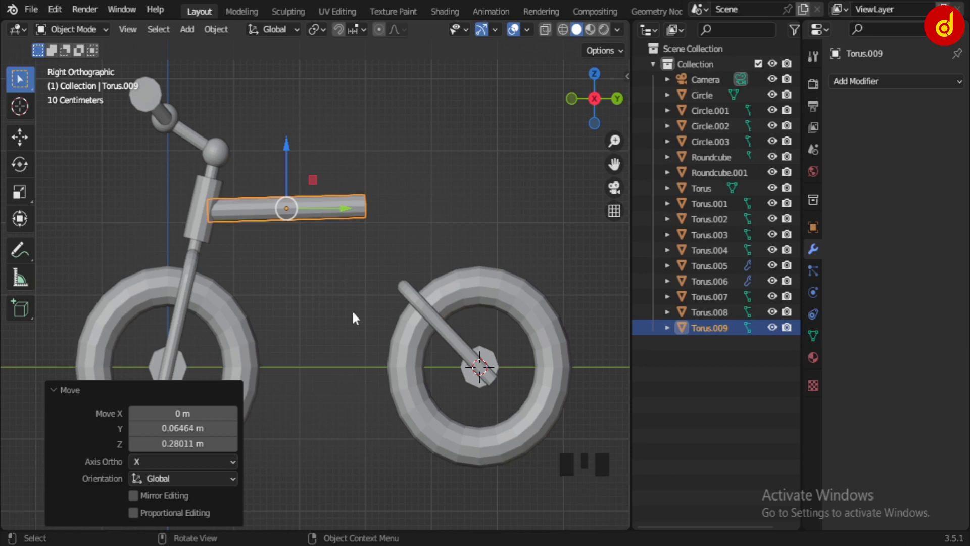
left_click_drag(348, 316, 289, 289)
left_click(289, 289)
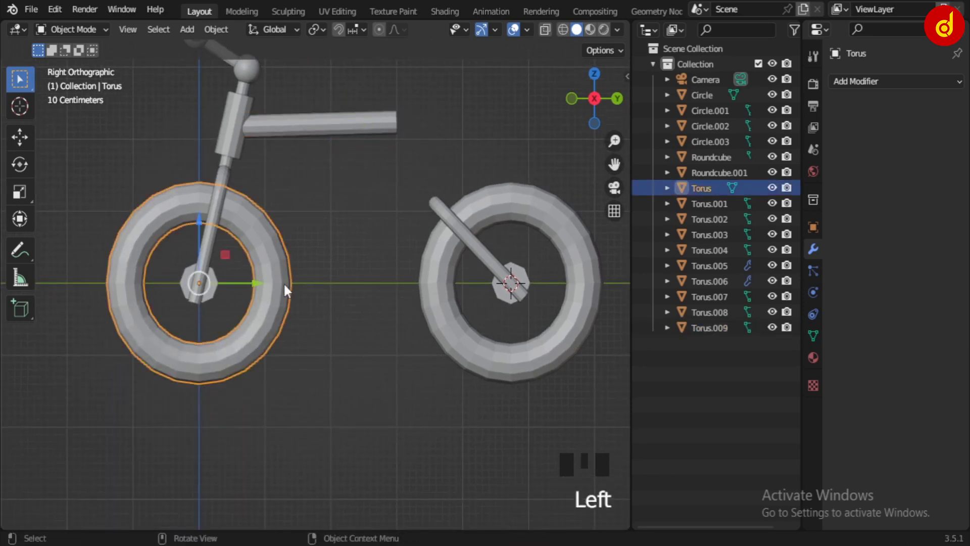
Duplicate the front wheel torus into a small crank ring between the wheels with a thinner tube.
key("shift+d")
left_click(450, 229)
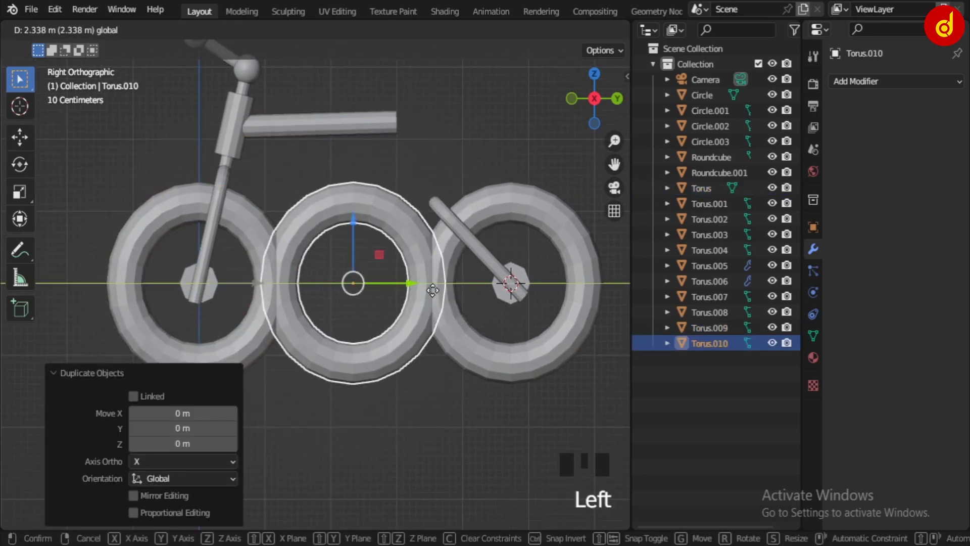
key("s")
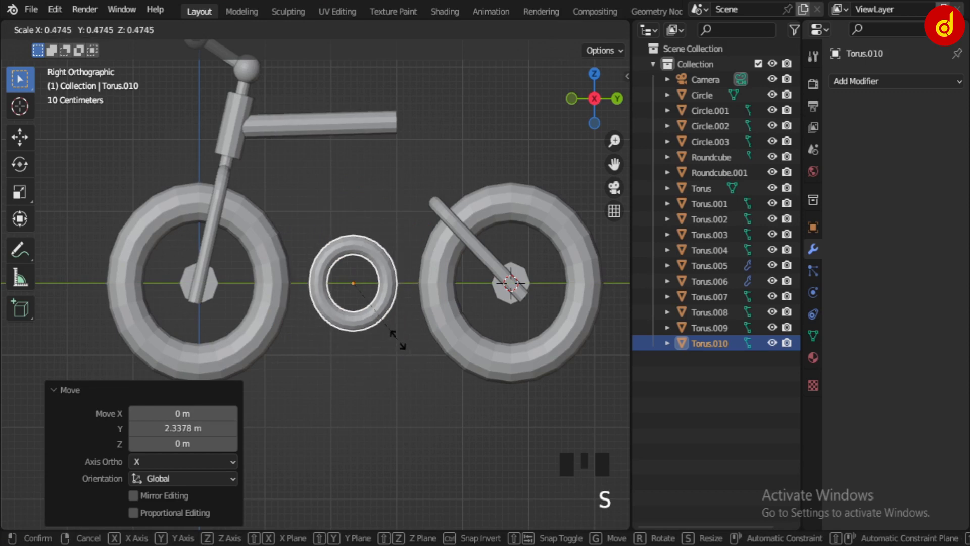
scroll("up", 3)
left_click(446, 287)
left_click_drag(443, 369, 517, 182)
key("Tab")
key("alt+s")
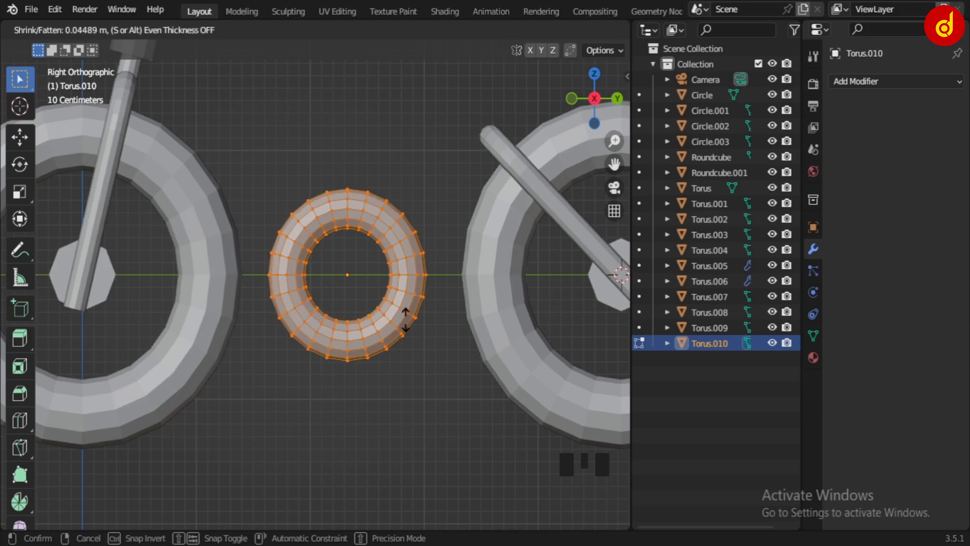
left_click(517, 182)
key("Tab")
Copy a wheel hub, snap it to the cursor at the crank ring's centre and shrink it to fit.
scroll("down", 3)
middle_click(386, 357)
left_click(159, 278)
left_click(339, 316)
key("shift+s")
left_click_drag(295, 422, 257, 378)
left_click(156, 281)
key("shift+d")
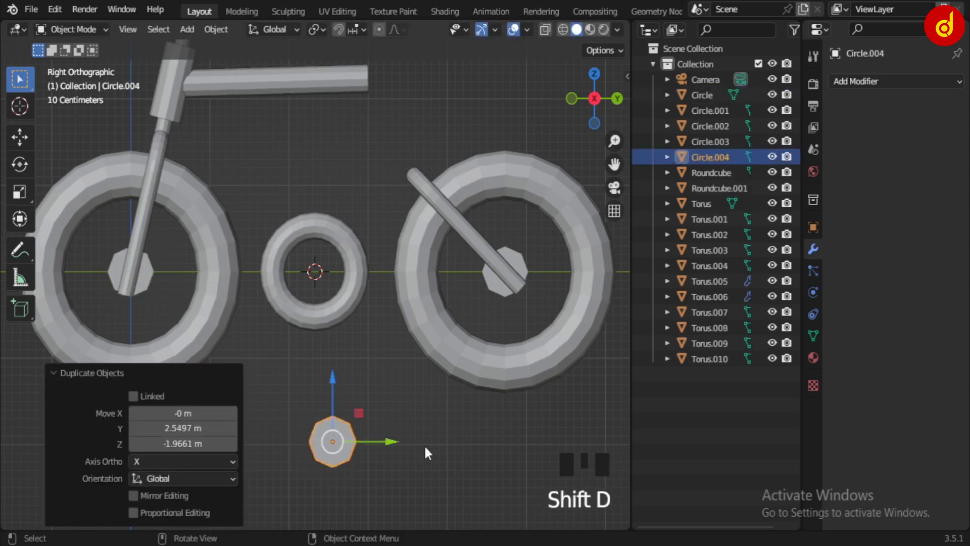
key("shift+s")
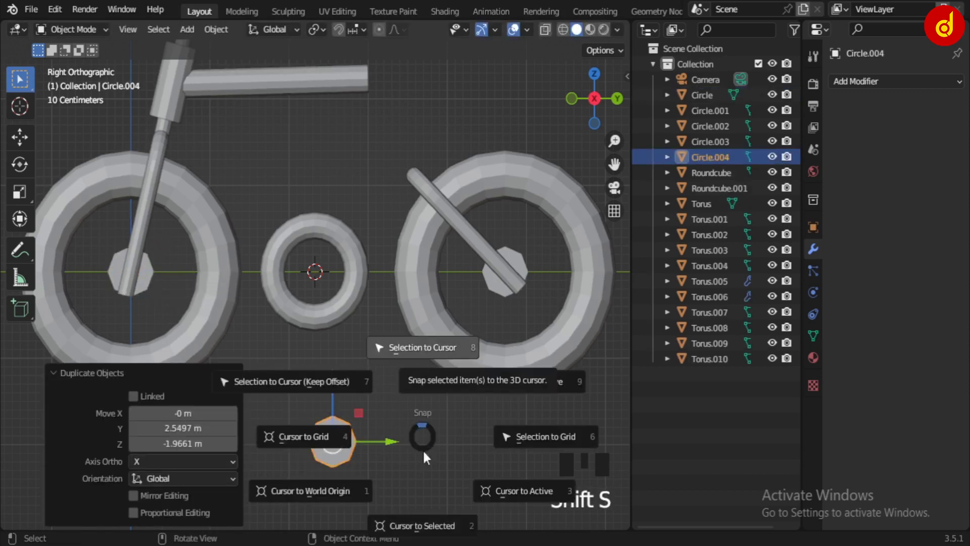
left_click_drag(401, 362, 427, 422)
left_click(426, 422)
left_click(331, 391)
key("shift+s")
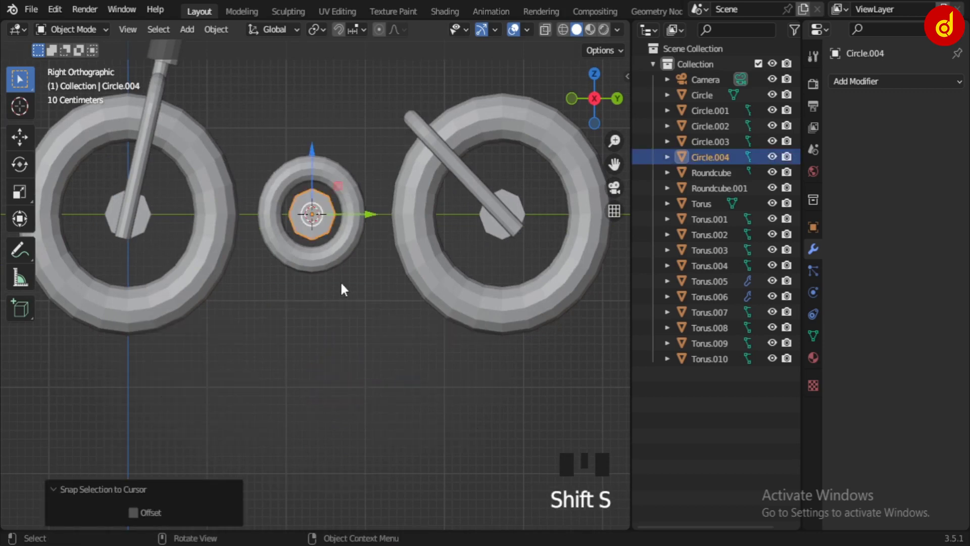
left_click_drag(344, 312, 359, 376)
scroll("up", 3)
key("s")
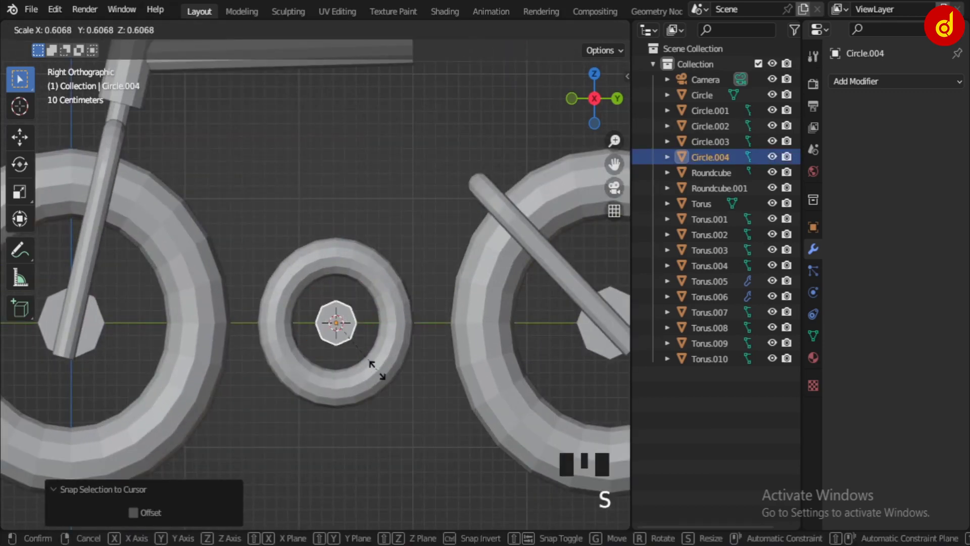
left_click(407, 405)
Duplicate the top tube as the start of a new frame tube.
scroll("down", 3)
middle_click(359, 360)
left_click(325, 118)
key("shift+d")
Rotate and move the tube copy into a down tube running from the head tube to the crank ring.
key("r")
key("g")
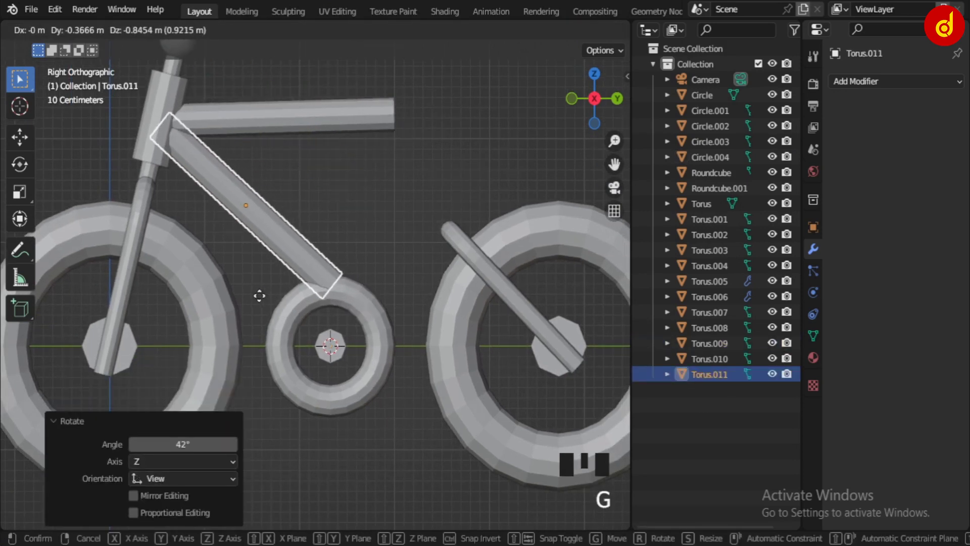
key("r")
key("g")
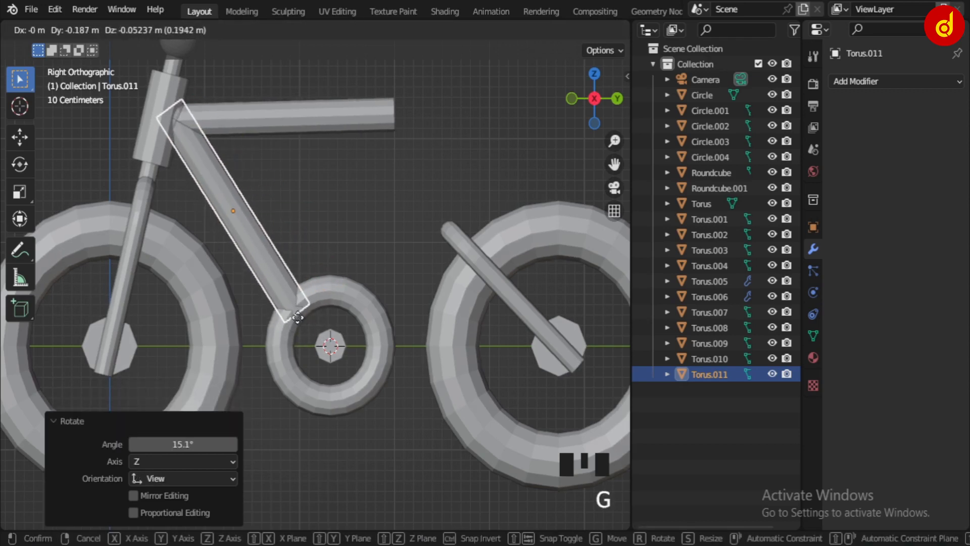
key("r")
left_click(359, 237)
Duplicate the down tube into a seat tube leaning backward up from the crank ring.
scroll("down", 3)
scroll("up", 3)
left_click_drag(338, 268, 251, 279)
left_click(251, 279)
key("shift+d")
key("r")
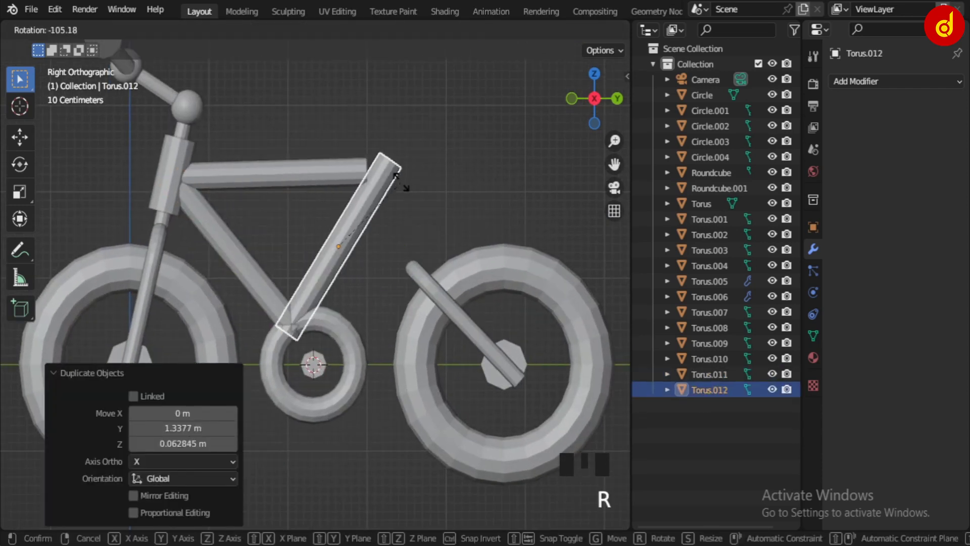
key("g")
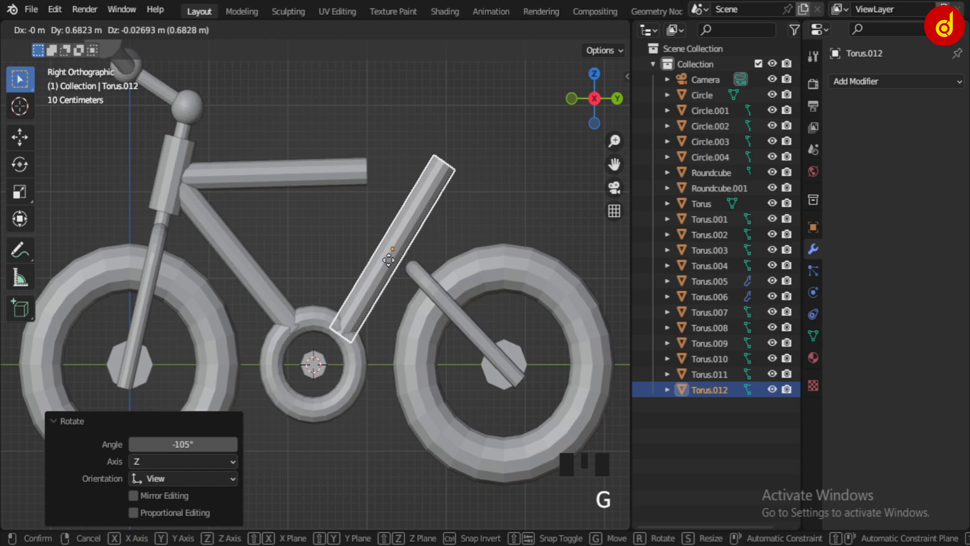
key("r")
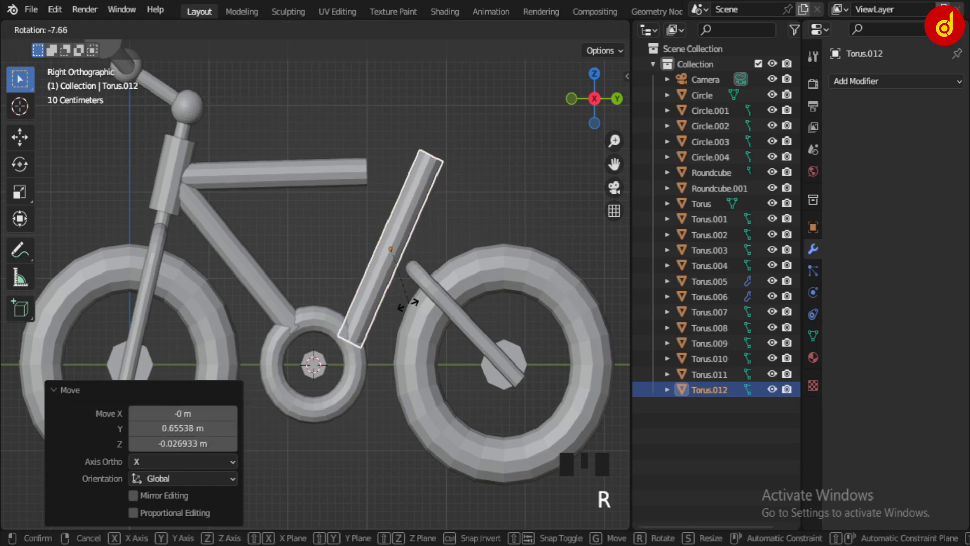
key("g")
left_click(451, 219)
Nudge and re-angle the seat tube, then check the frame from the side view.
scroll("down", 3)
scroll("up", 3)
left_click_drag(408, 278, 368, 291)
left_click_drag(368, 290, 372, 307)
key("g")
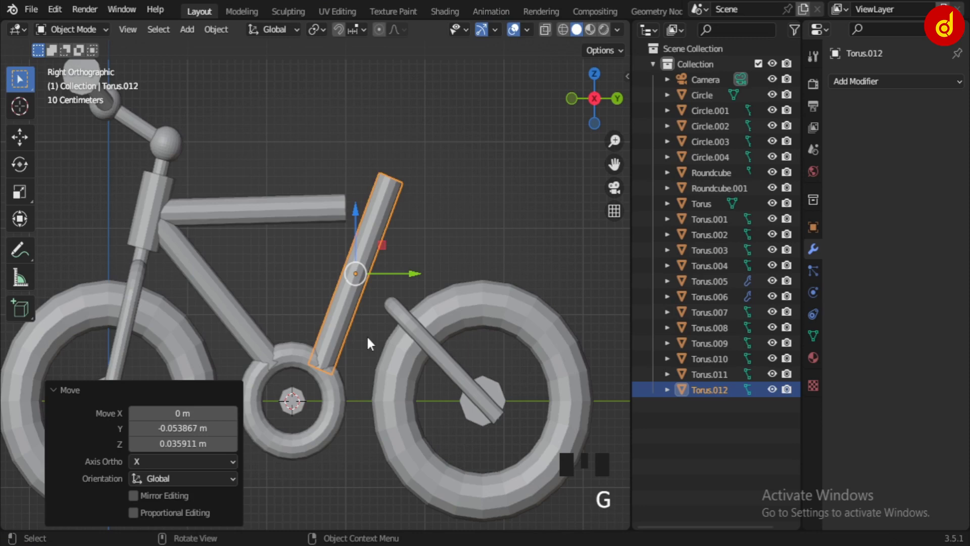
key("r")
left_click(433, 230)
left_click(388, 241)
key("g")
left_click_drag(379, 367, 419, 392)
key("KP_3")
scroll("down", 3)
left_click_drag(396, 303, 380, 306)
scroll("up", 3)
scroll("down", 3)
scroll("up", 3)
left_click_drag(400, 324, 406, 312)
left_click_drag(406, 313, 416, 321)
Snap the 3D cursor to the rear hub and re-rotate the rear stay about it to meet the frame.
left_click(457, 337)
key("shift+s")
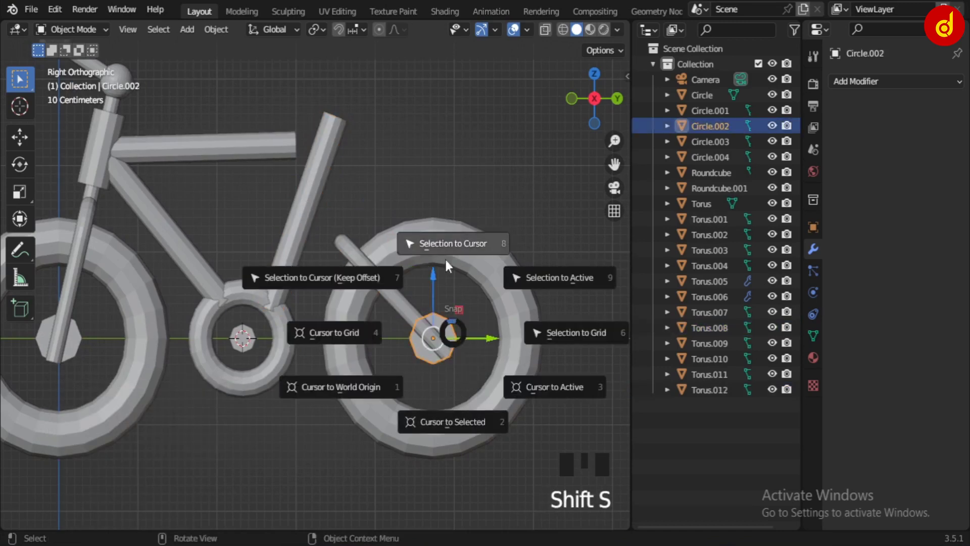
left_click(344, 250)
left_click_drag(318, 28, 419, 332)
key("r")
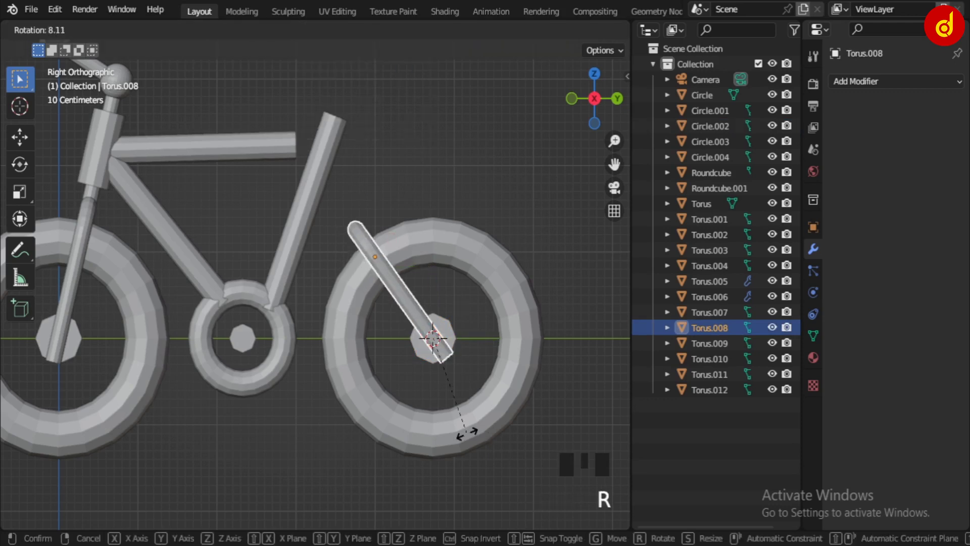
left_click(450, 173)
left_click_drag(301, 194, 325, 238)
left_click_drag(381, 308, 325, 29)
left_click_drag(325, 29, 424, 393)
key("r")
key("g")
left_click(490, 219)
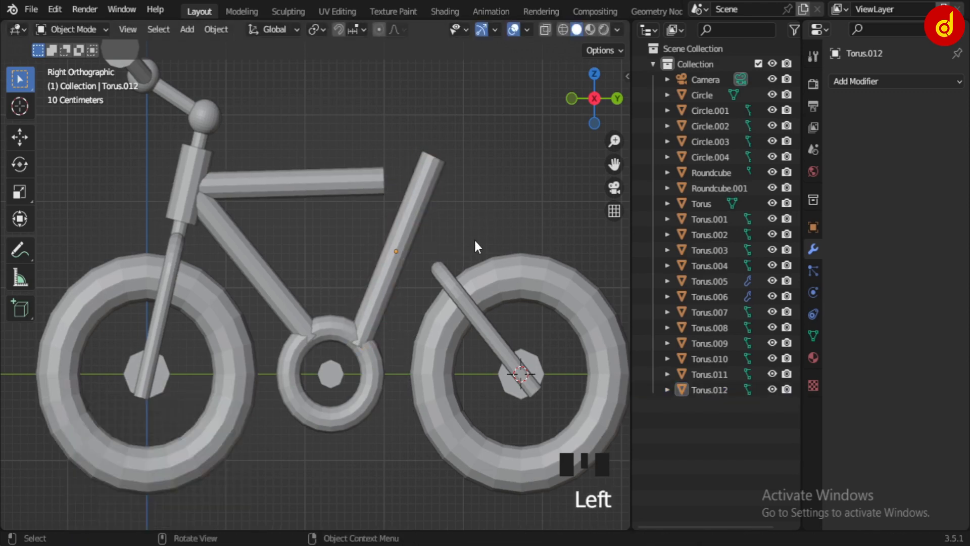
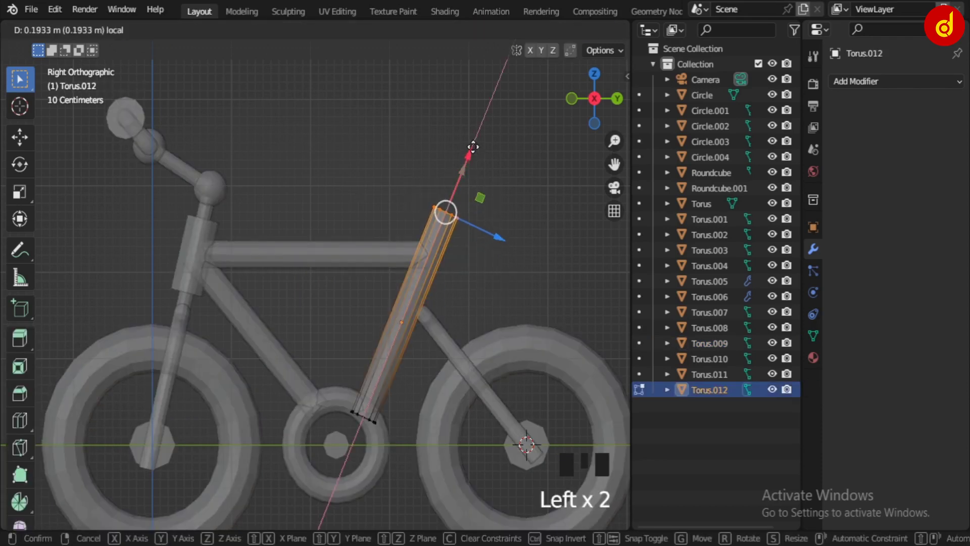
Extend the seat tube's top end above the top tube, then bring up the Add menu for a new mesh.
key("Tab")
left_click(500, 279)
key("alt+z")
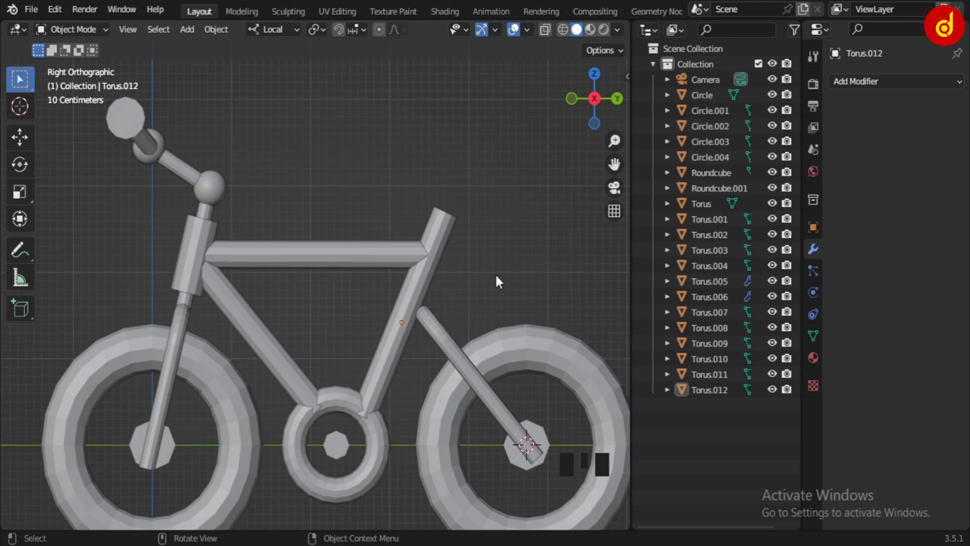
scroll("down", 3)
left_click_drag(473, 259, 441, 210)
right_click(441, 210)
key("shift+a")
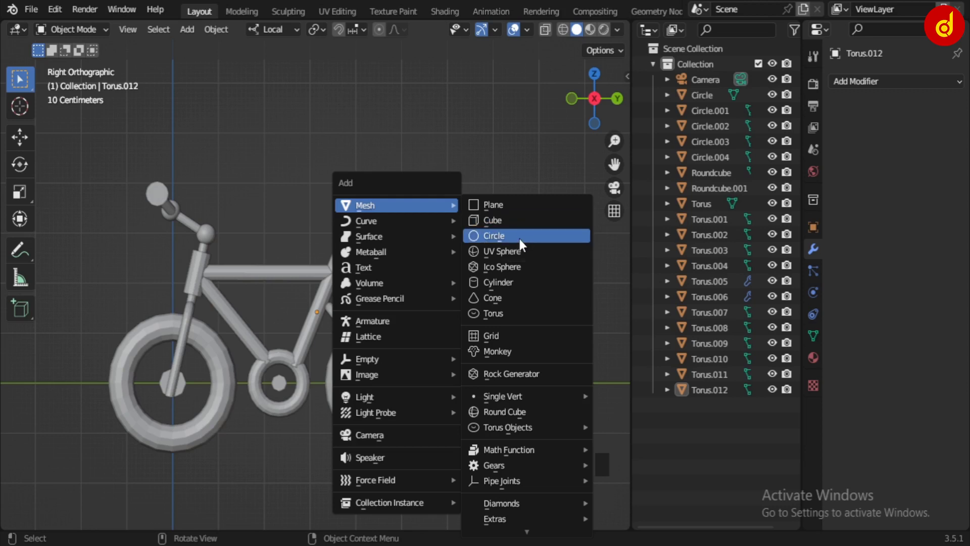
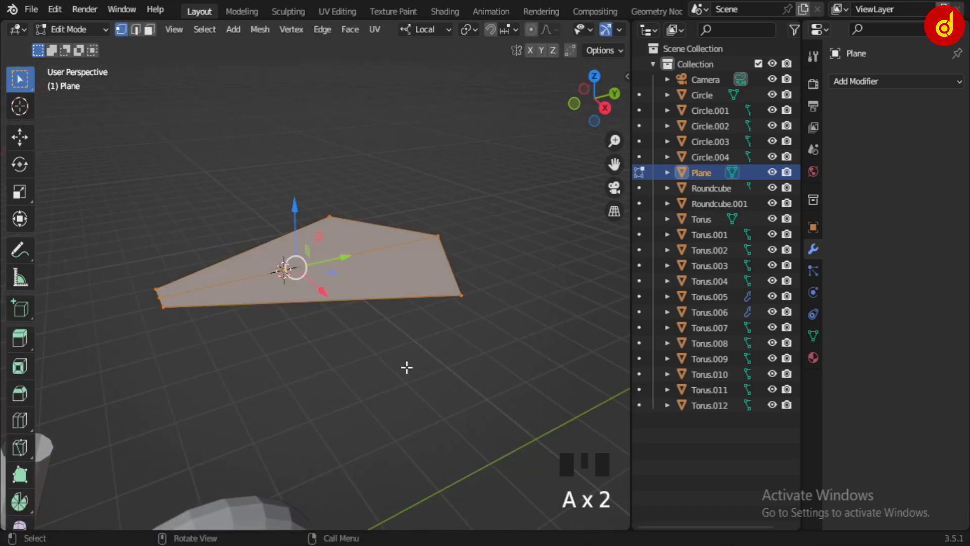
Extrude the plane into a slab, shift its middle loop back and narrow the rear into a saddle point.
key("r")
key("e")
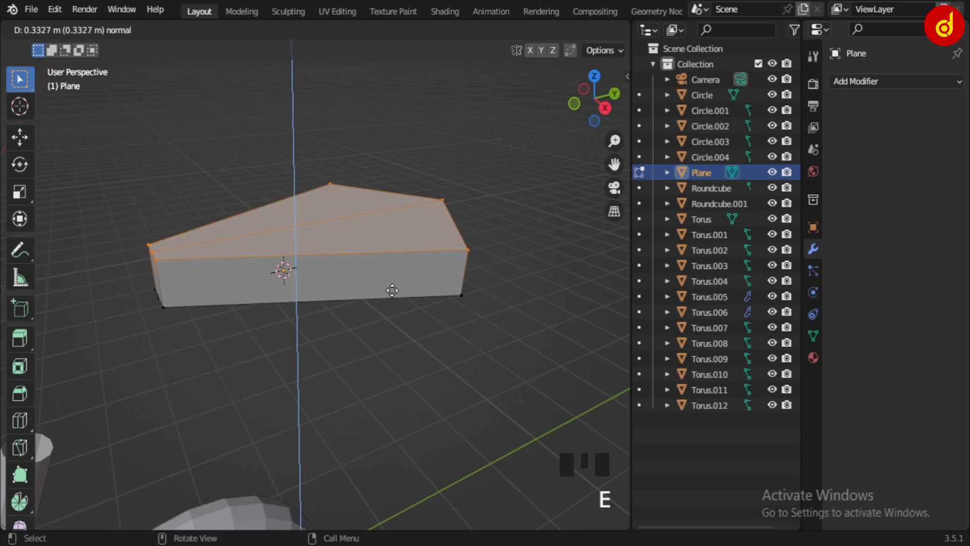
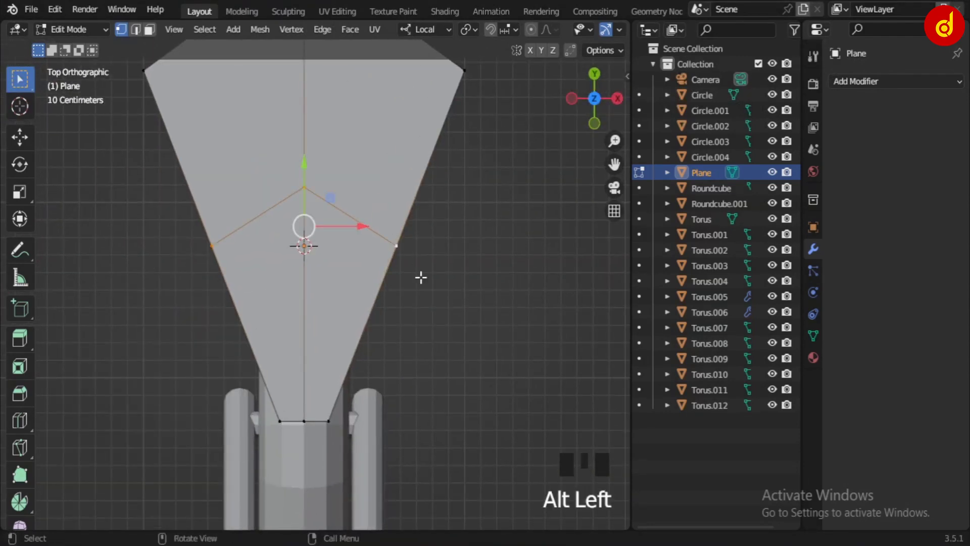
key("s")
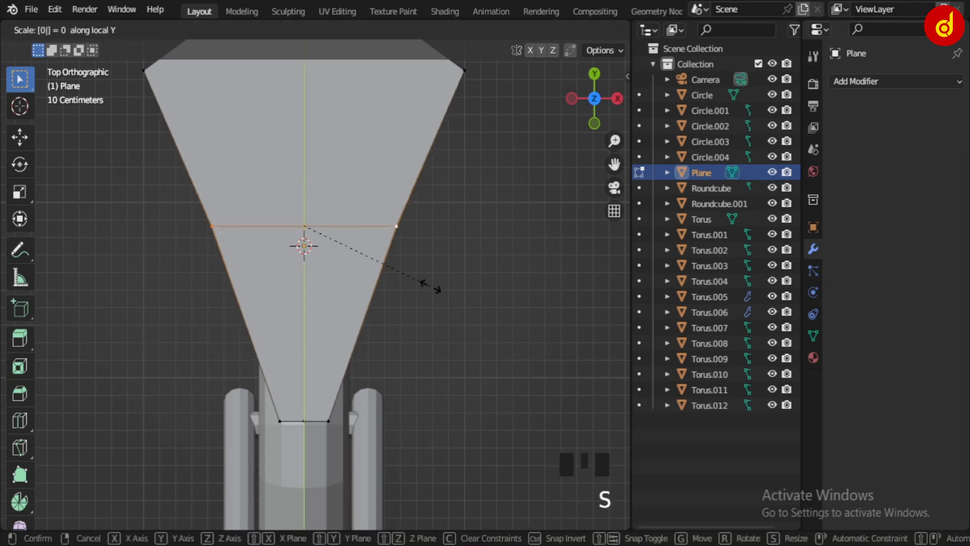
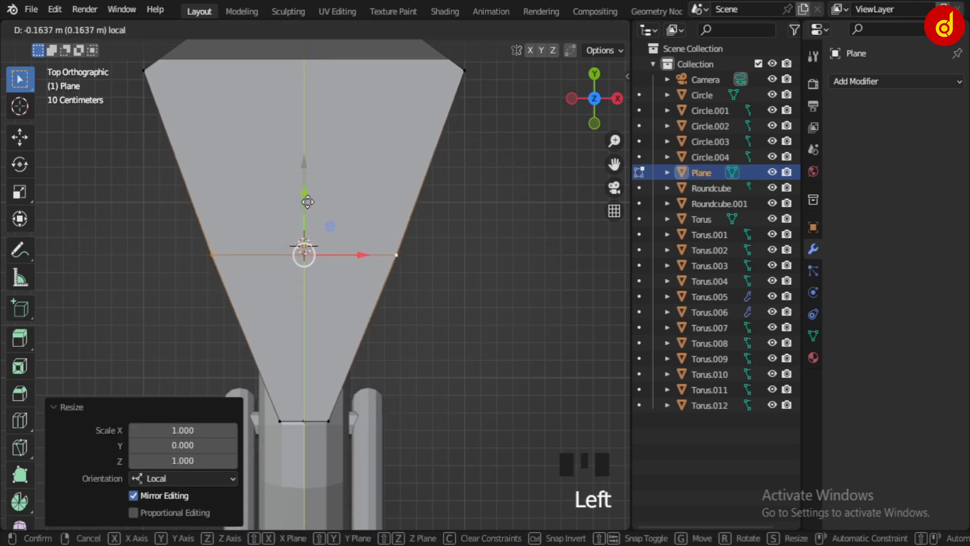
key("s")
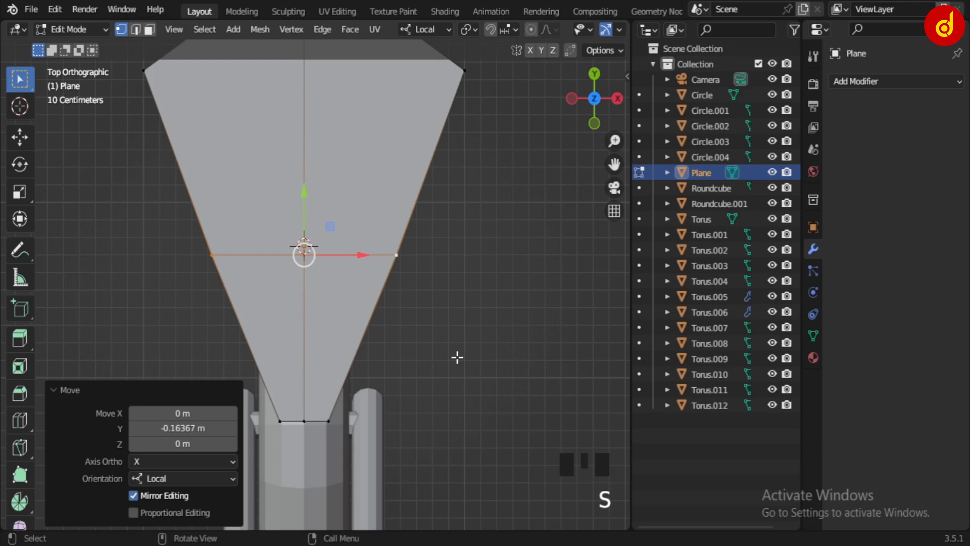
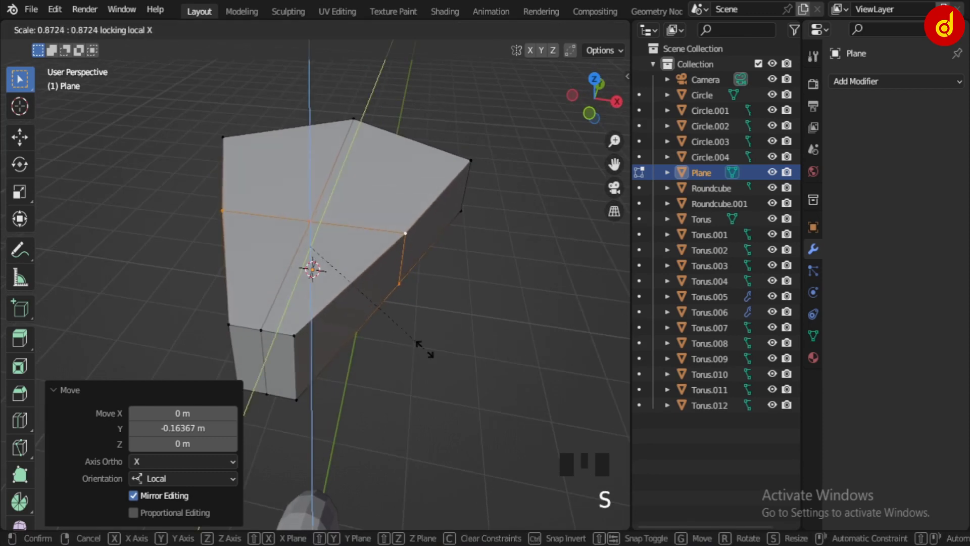
key("s")
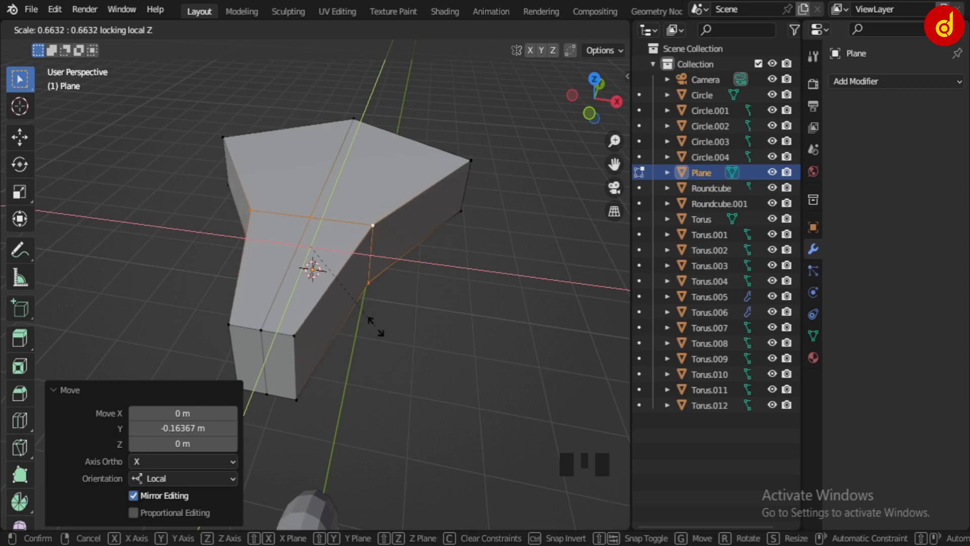
key("Tab")
Orbit around the saddle block to inspect its shape from above and the sides.
scroll("down", 3)
left_click_drag(424, 343, 443, 392)
key("KP_7")
scroll("down", 3)
left_click_drag(378, 359, 313, 302)
scroll("up", 3)
key("Tab")
scroll("down", 3)
left_click_drag(340, 264, 289, 318)
scroll("up", 3)
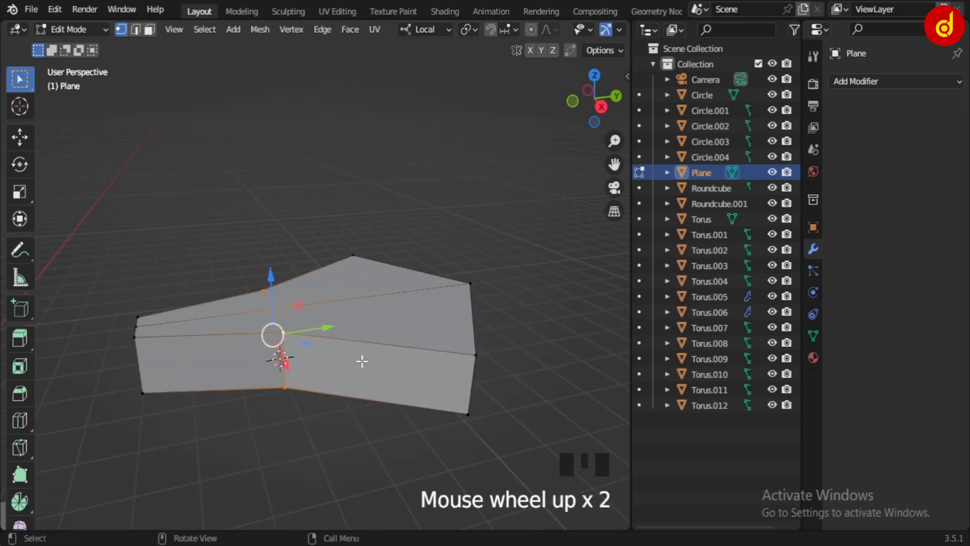
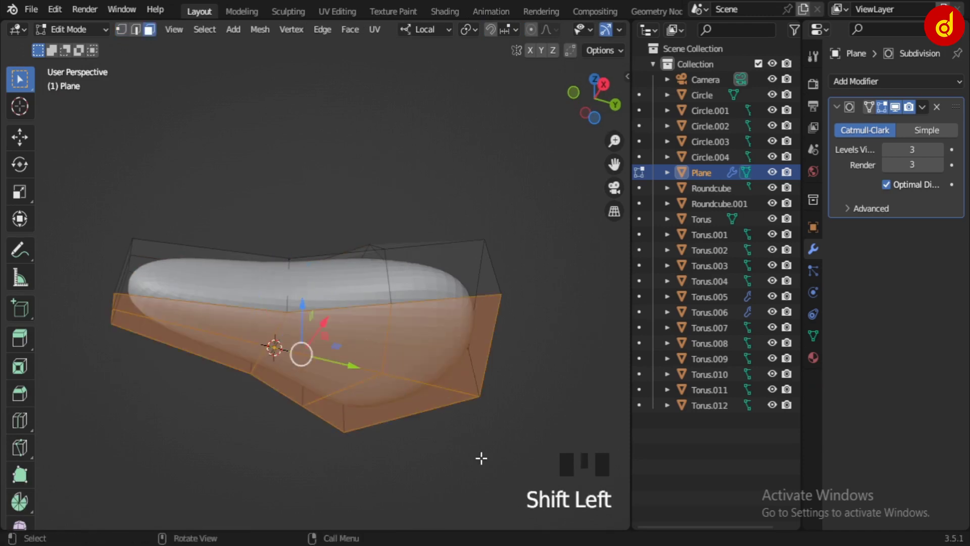
Inset the bottom faces of the subdivided saddle.
key("i")
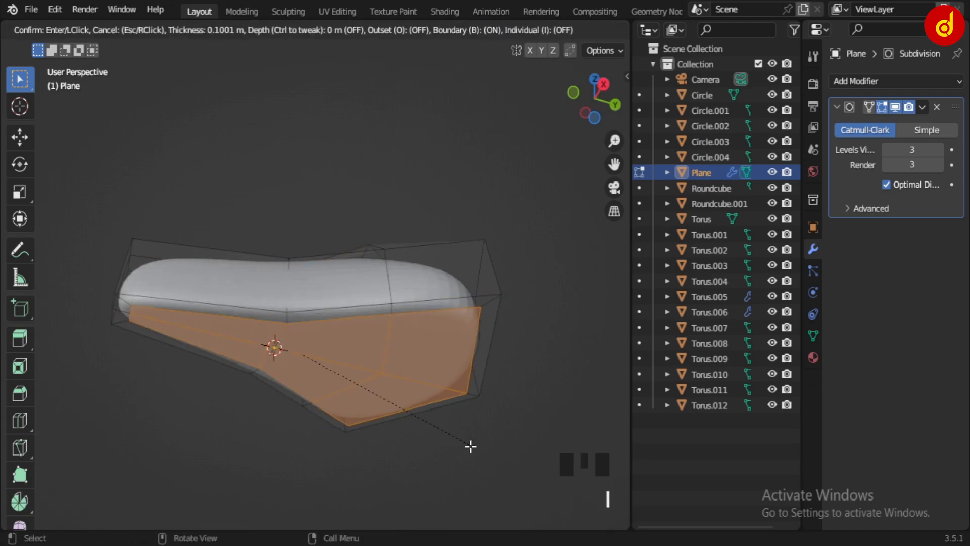
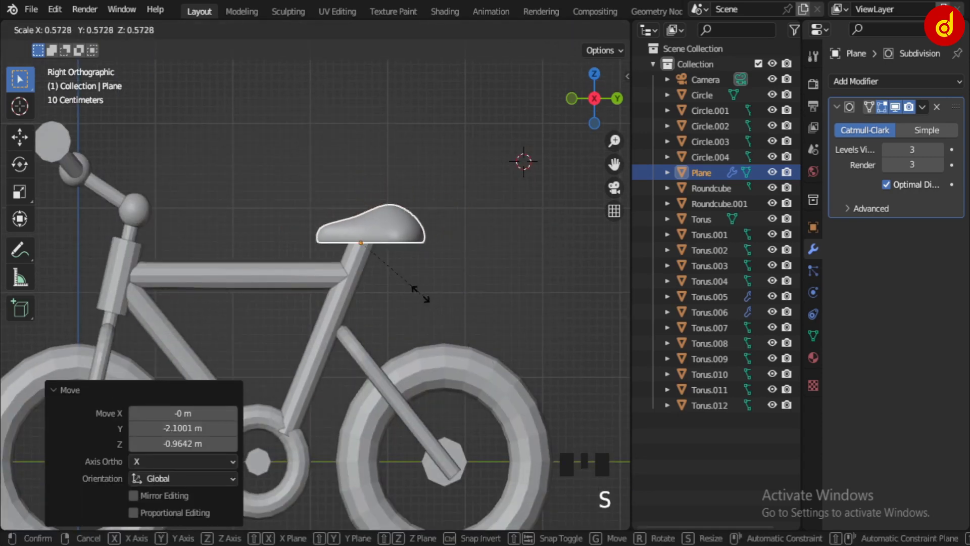
Confirm the saddle's size, tweak its rotation on the seat post and select the rear tyre.
scroll("down", 3)
middle_click(413, 292)
scroll("up", 3)
left_click(500, 212)
left_click(511, 293)
scroll("up", 3)
key("alt+z")
scroll("down", 3)
left_click_drag(487, 231, 462, 189)
left_click(462, 190)
key("r")
left_click(476, 264)
scroll("down", 3)
key("alt+z")
scroll("down", 3)
left_click_drag(456, 268, 498, 363)
left_click(498, 363)
left_click_drag(498, 411, 474, 384)
Scale the rear tyre torus up to about 1.08×, then select the front tyre.
key("s")
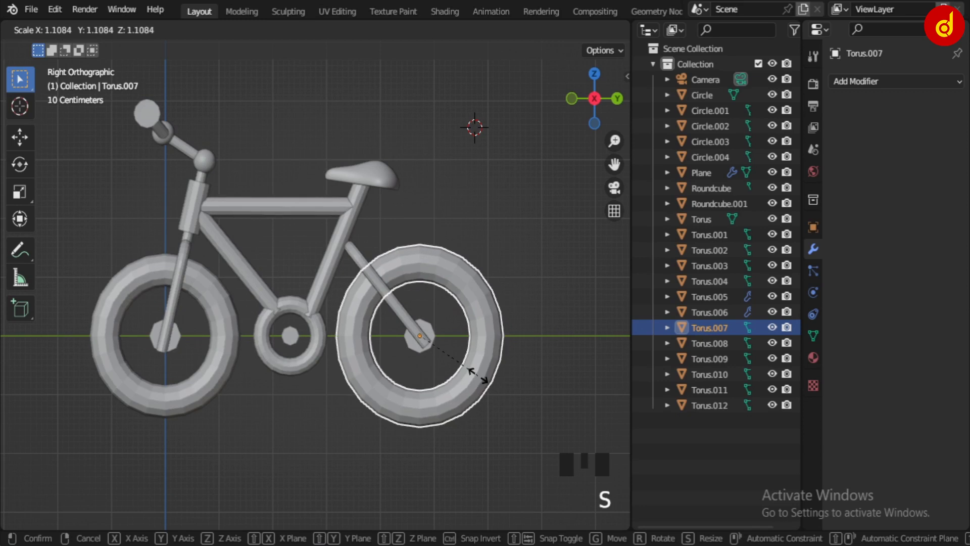
left_click(521, 382)
scroll("down", 3)
left_click_drag(490, 393, 494, 379)
key("KP_3")
scroll("up", 3)
left_click(494, 372)
key("s")
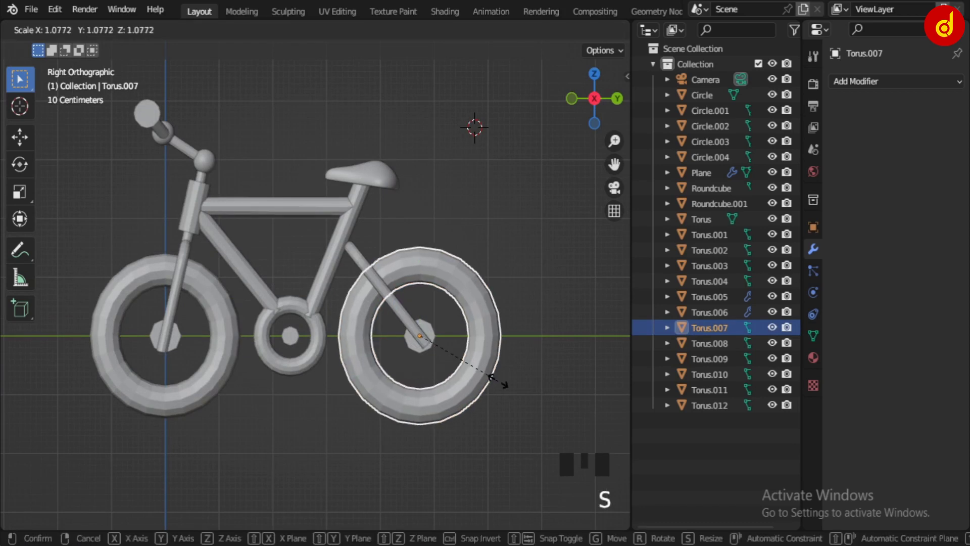
left_click_drag(441, 437, 410, 424)
scroll("down", 3)
left_click(378, 415)
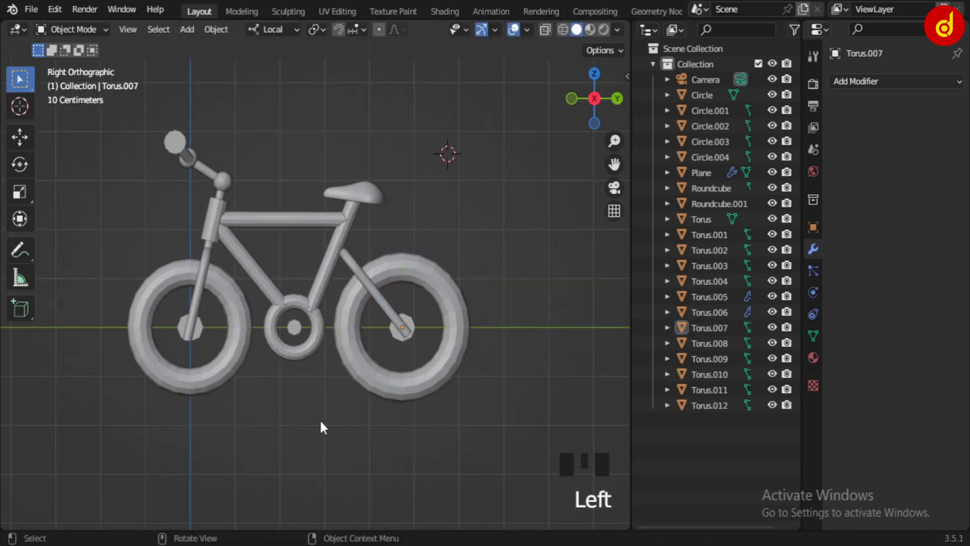
left_click_drag(318, 388, 278, 368)
left_click(279, 369)
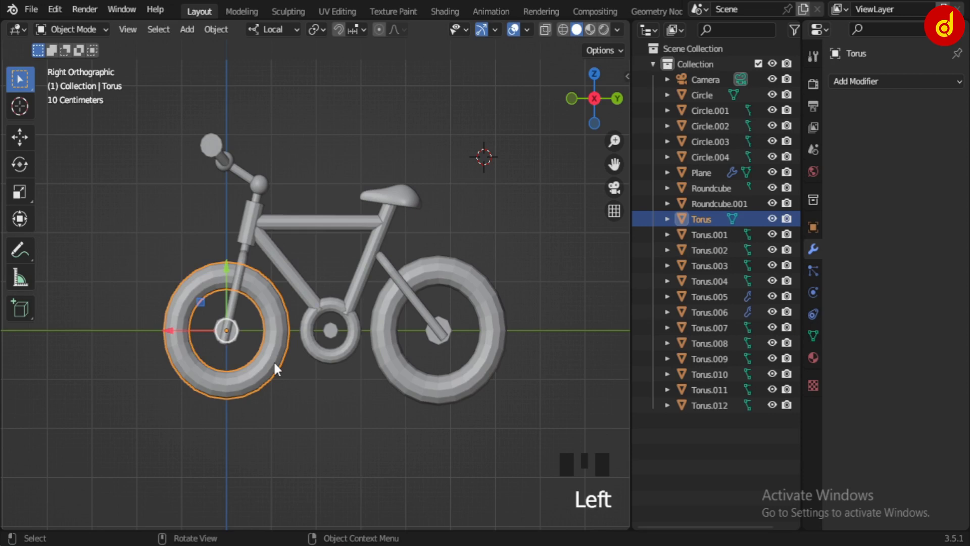
Duplicate the front wheel tyre and snap the copy to the 3D cursor below the bike.
key("Delete")
left_click(459, 390)
key("shift+d")
left_click_drag(304, 299, 424, 241)
key("shift+c")
scroll("up", 3)
left_click_drag(384, 294, 398, 374)
key("shift+s")
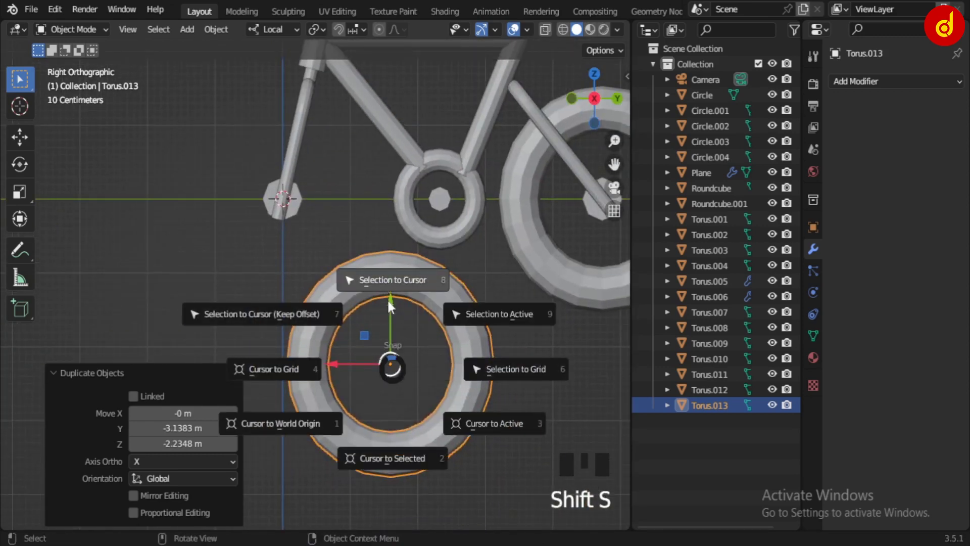
left_click(399, 323)
Reframe the view on the front fork and wheel from the front.
scroll("down", 3)
left_click_drag(309, 289, 202, 271)
left_click(202, 271)
key("KP_Decimal")
left_click_drag(394, 305, 537, 235)
left_click(537, 235)
left_click_drag(472, 241, 379, 162)
left_click(380, 163)
key("KP_1")
scroll("up", 3)
Scale the front fork up about 1.115× and nudge it sideways so its prongs straddle the wheel.
key("s")
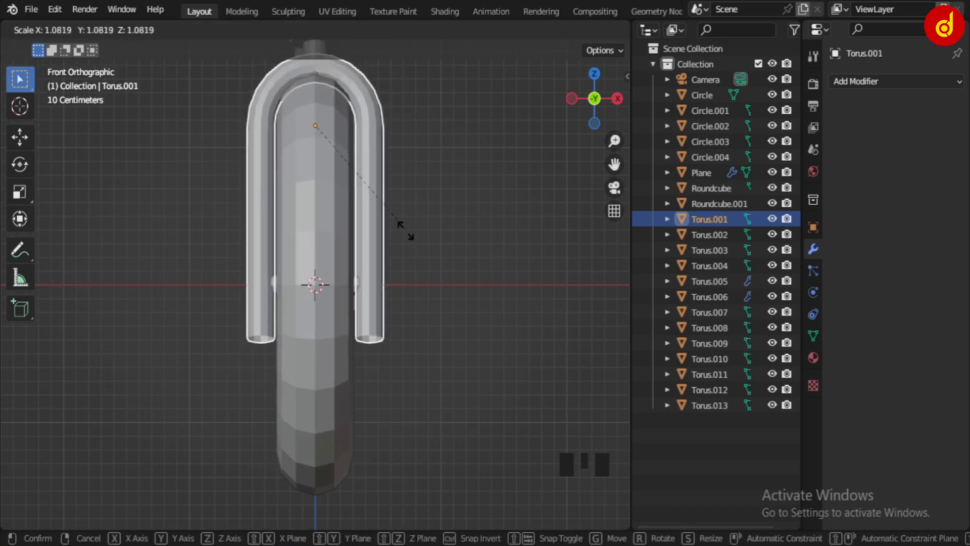
left_click_drag(417, 269, 332, 266)
left_click(332, 267)
left_click_drag(372, 274, 401, 302)
scroll("up", 3)
left_click_drag(402, 301, 537, 270)
left_click(538, 271)
scroll("down", 3)
left_click_drag(464, 274, 378, 166)
scroll("down", 3)
left_click_drag(362, 182, 385, 297)
scroll("up", 3)
left_click(370, 318)
key("Tab")
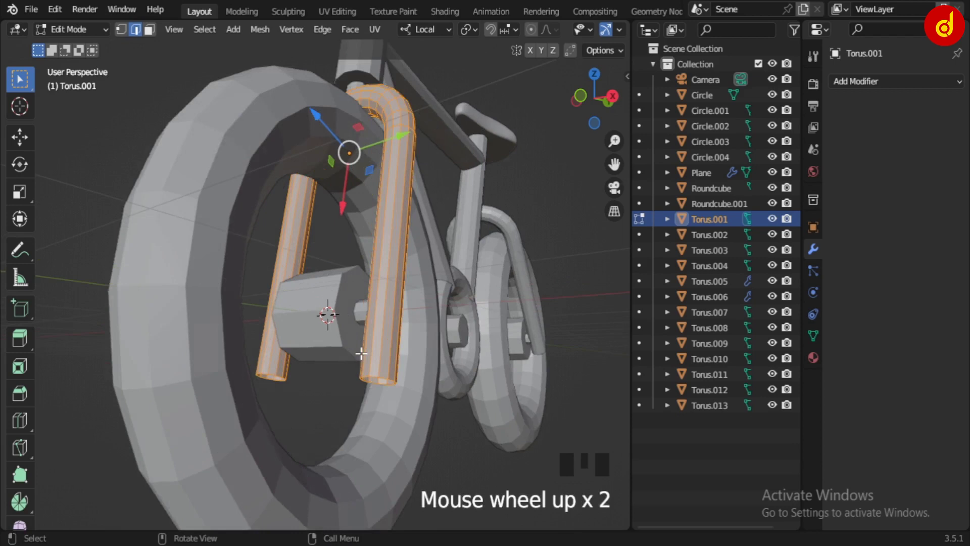
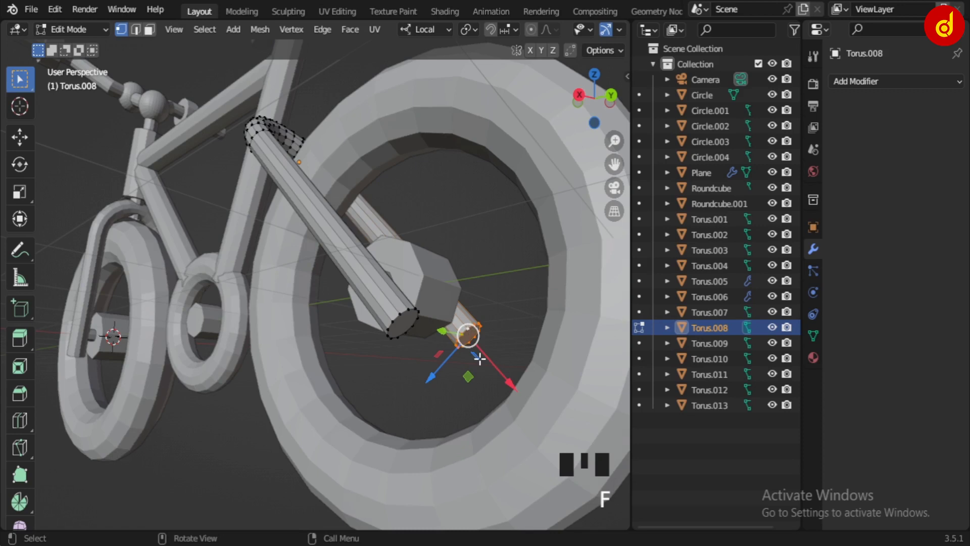
Cap the open ends of the rear fork tube and keep solid viewport shading.
key("3")
left_click(463, 323)
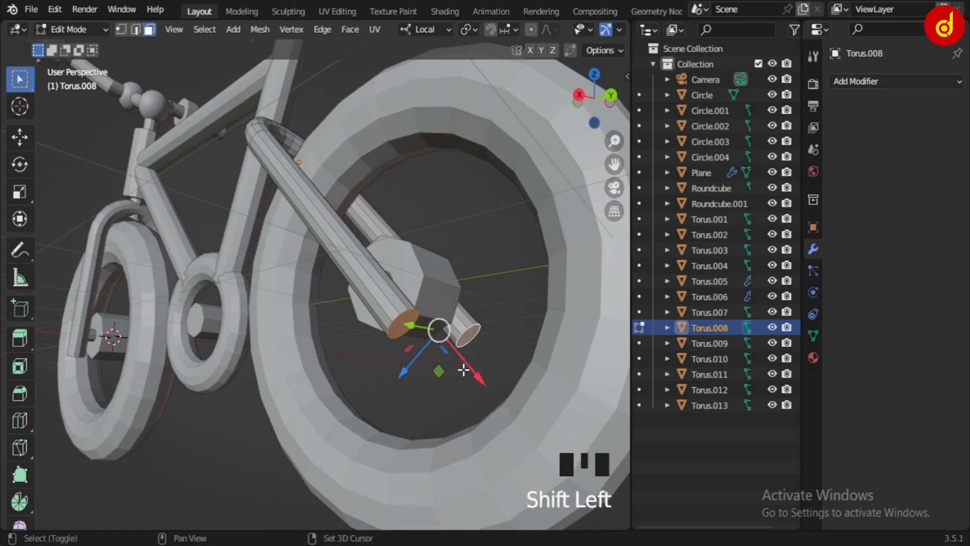
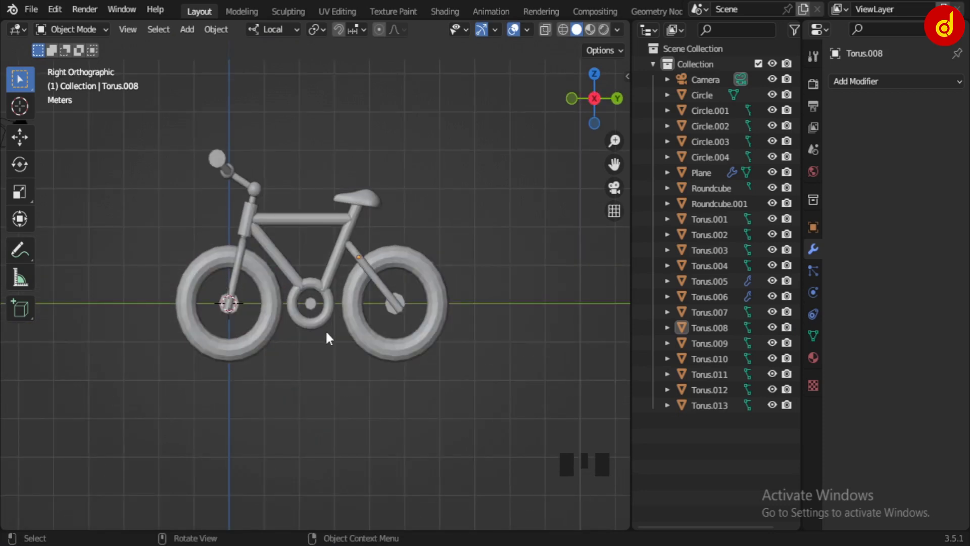
scroll("up", 3)
left_click_drag(227, 199, 367, 350)
scroll("up", 3)
key("alt+z")
key("z")
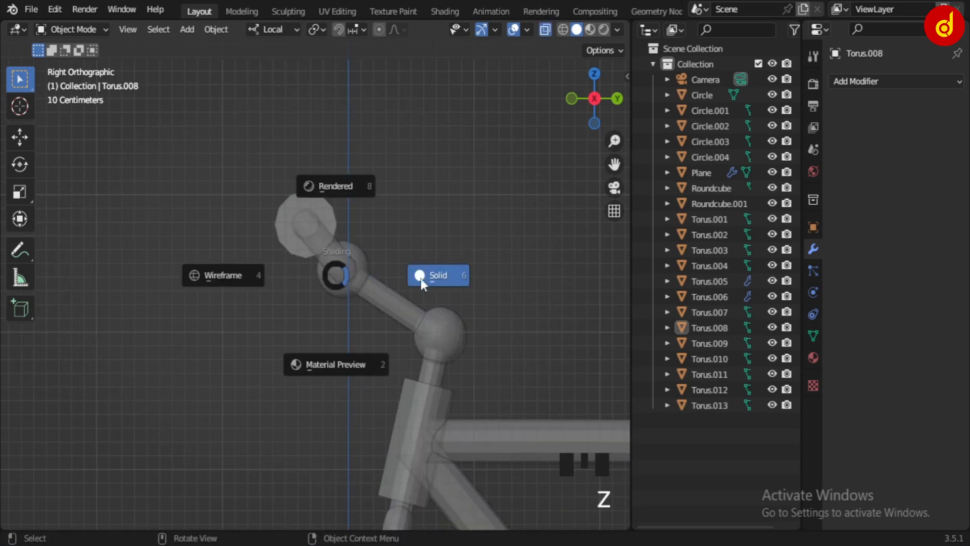
key("alt+z")
Shift the handlebar arm and grips 0.18 m along Y and 0.10 m down on the bars.
left_click_drag(251, 159, 288, 203)
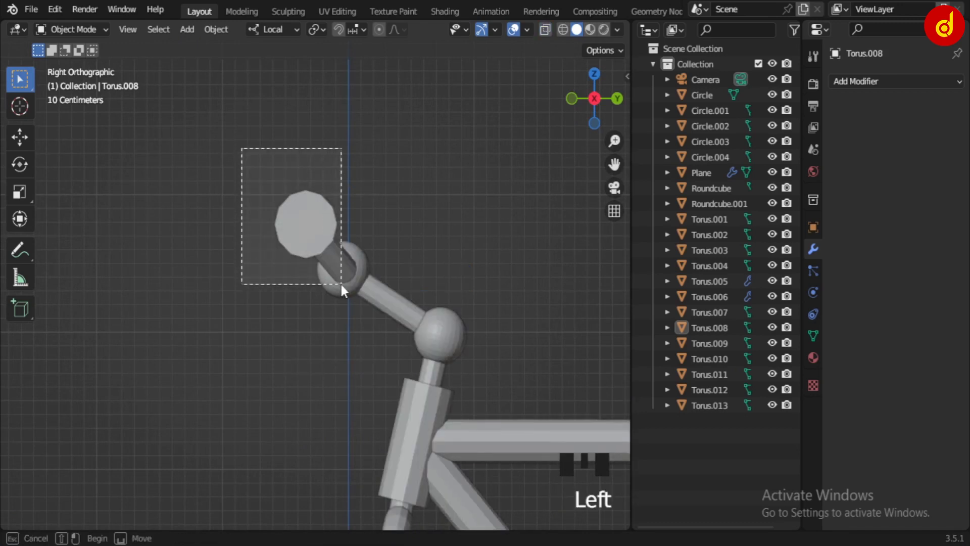
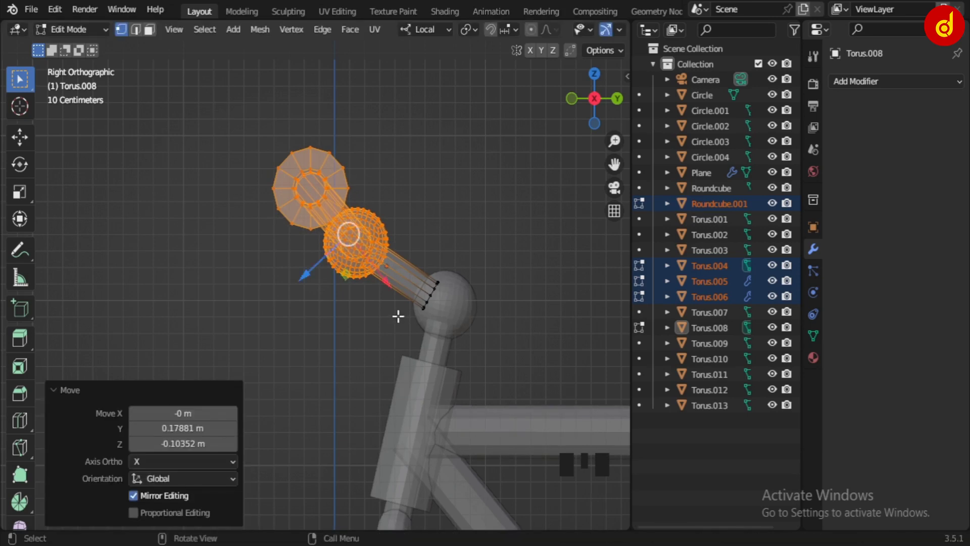
key("space")
key("alt+z")
key("Tab")
left_click(342, 332)
scroll("down", 3)
left_click_drag(364, 360, 359, 341)
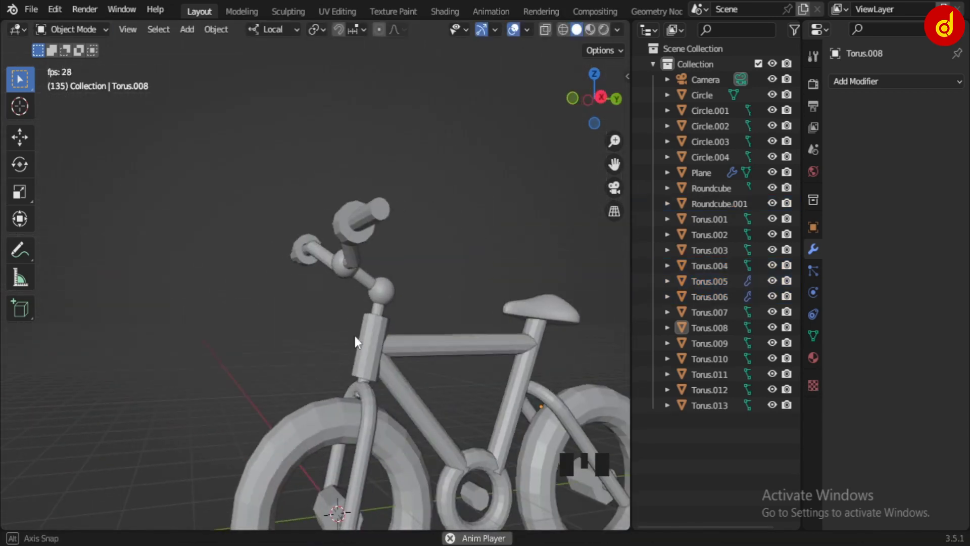
Orbit and zoom around the finished blue, yellow and black bicycle render in the mountain landscape.
scroll("down", 3)
left_click_drag(328, 334, 265, 352)
scroll("up", 3)
left_click_drag(434, 367, 365, 362)
scroll("down", 3)
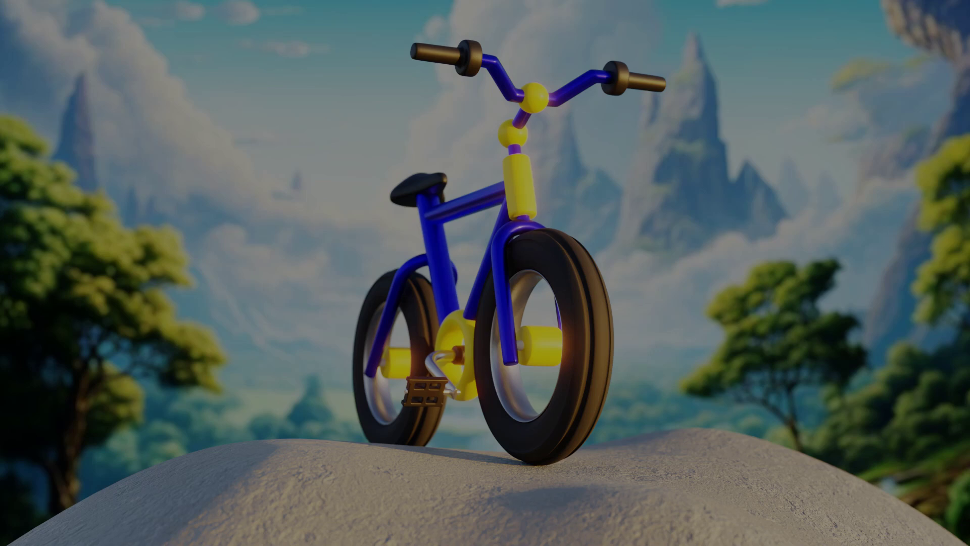